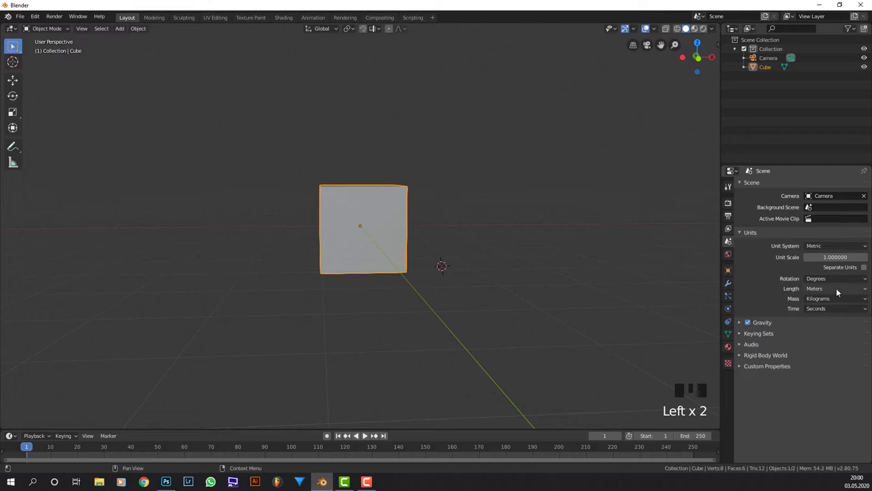
# Set the scene length unit to centimeters and show the viewport sidebar
pyautogui.moveTo(843, 289); pyautogui.dragTo(656, 207)
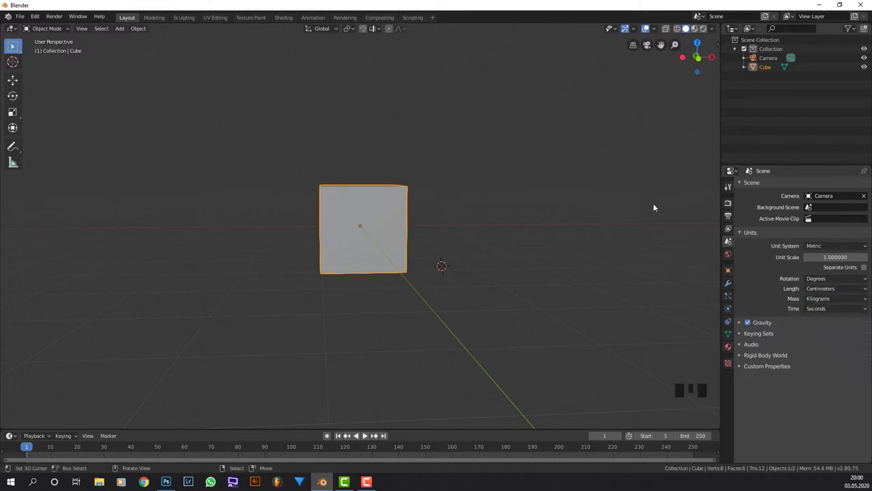
pyautogui.press('n')
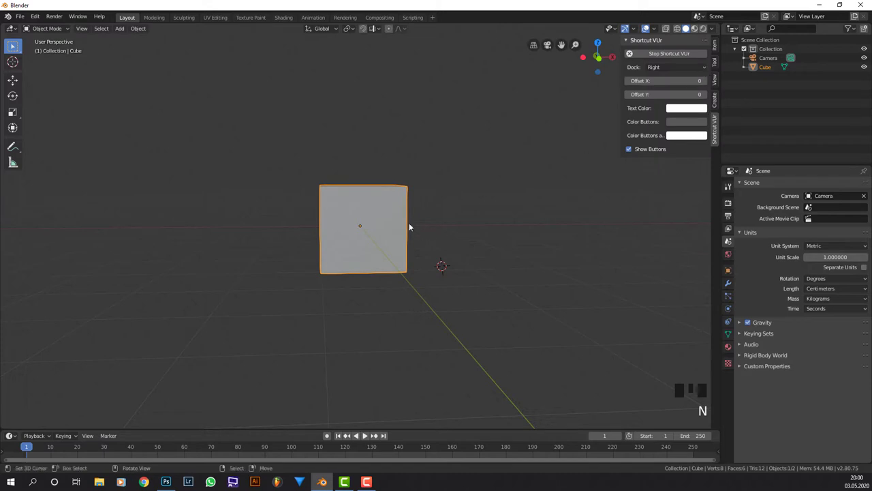
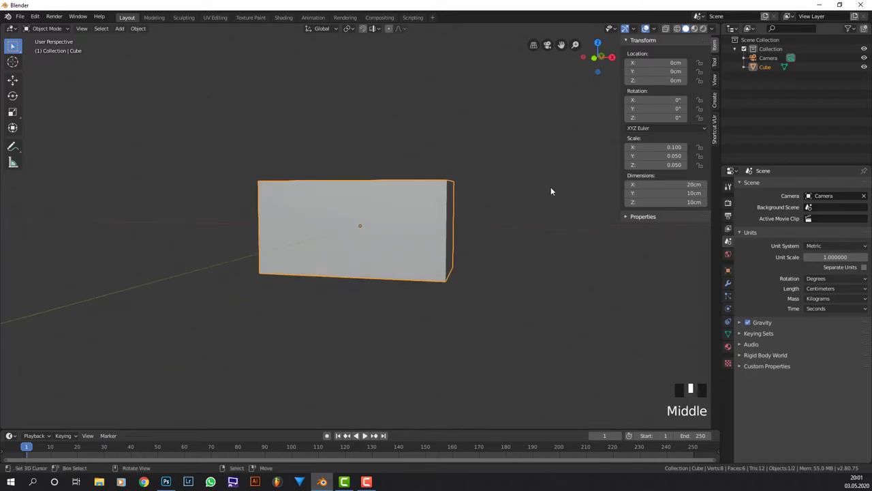
# Lower the viewport's Clip Start value in the sidebar View settings so close views stay intact
pyautogui.scroll(3)
pyautogui.scroll(-3)
pyautogui.middleClick(558, 201)
pyautogui.scroll(3)
pyautogui.click(716, 80)
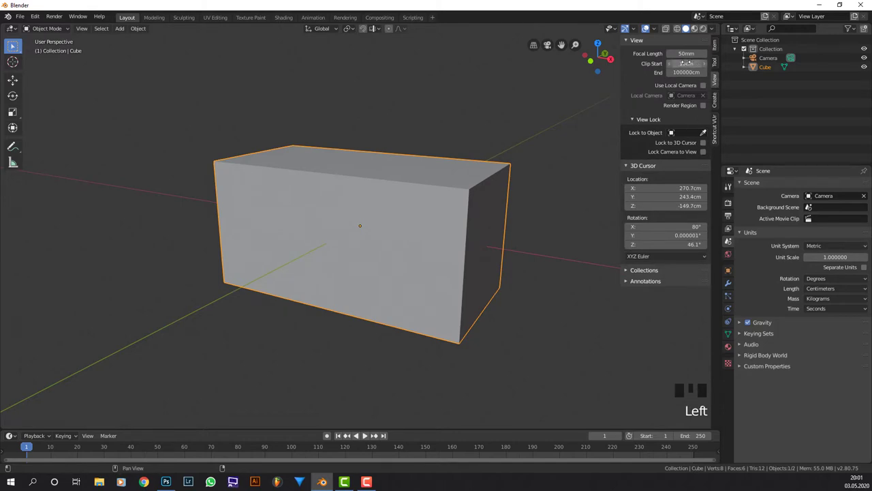
pyautogui.scroll(3)
pyautogui.middleClick(536, 161)
pyautogui.scroll(3)
pyautogui.moveTo(540, 159); pyautogui.dragTo(530, 174)
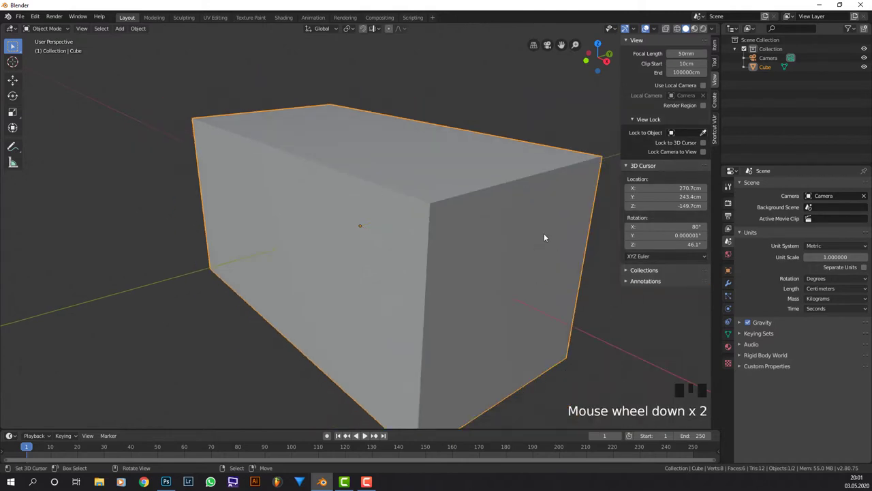
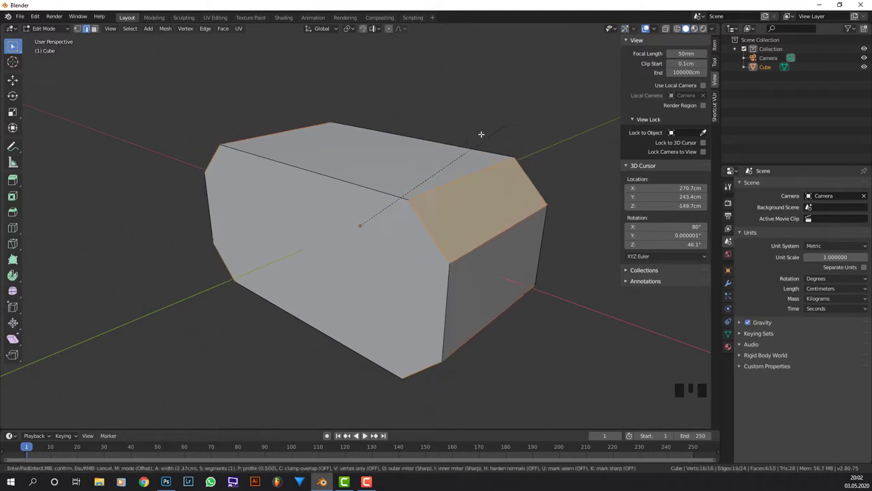
# From front view, bevel the box's corner edges, undo, and restart the bevel with Ctrl+B
pyautogui.press('KP_1')
pyautogui.press('ctrl+b')
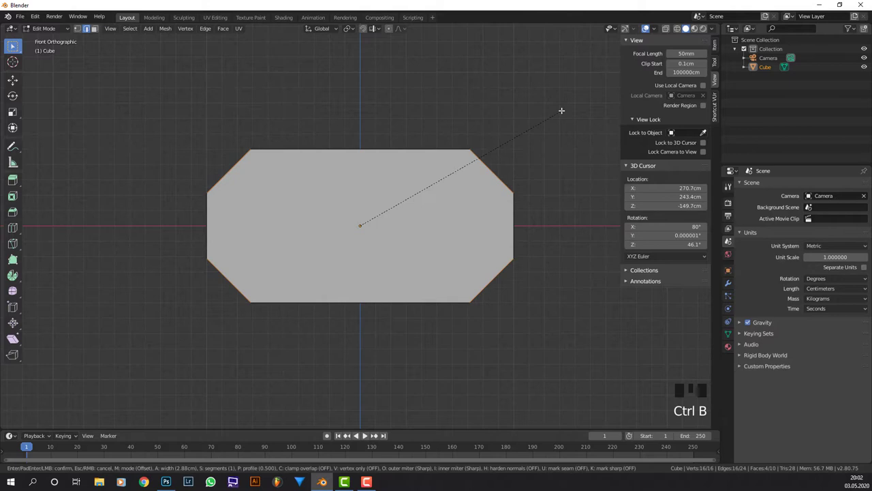
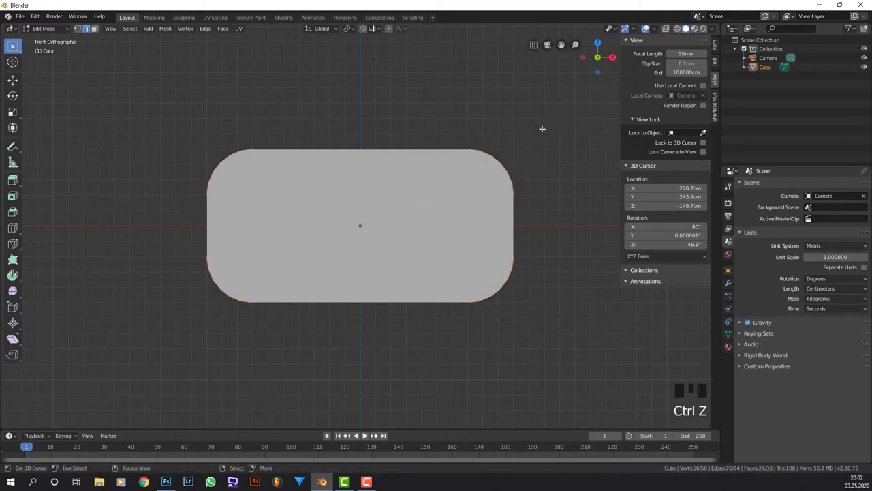
pyautogui.press('ctrl+z')
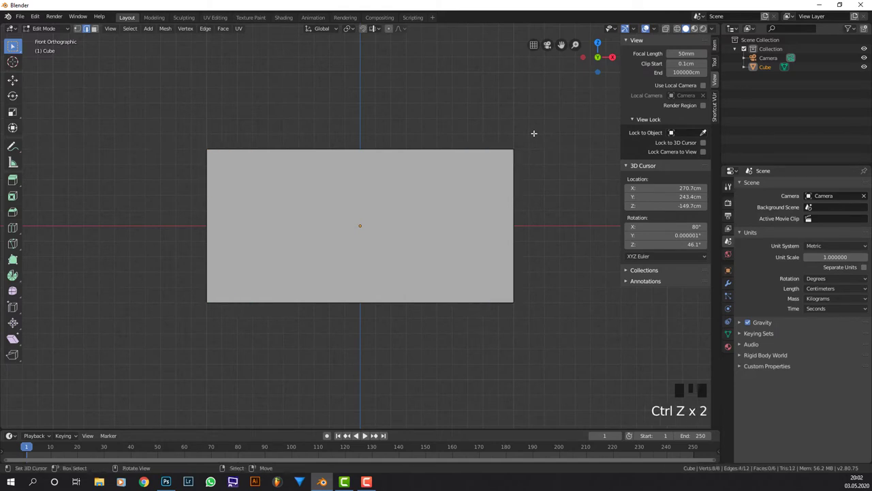
pyautogui.press('ctrl+b')
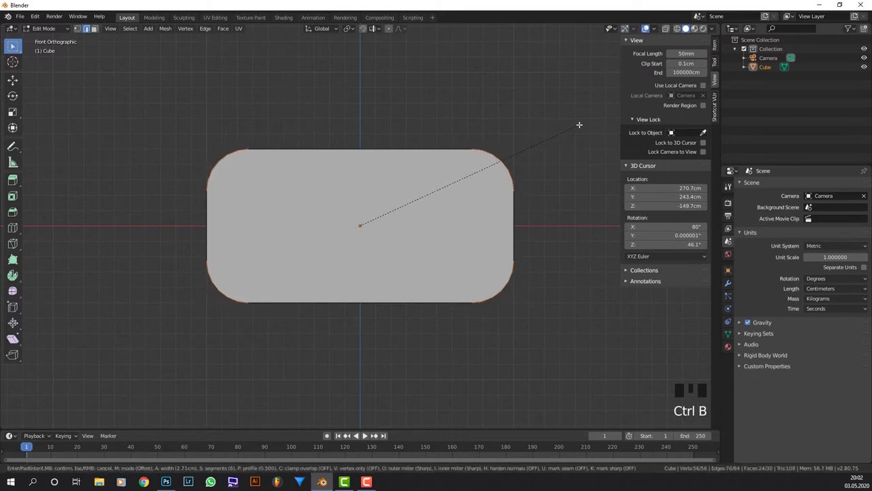
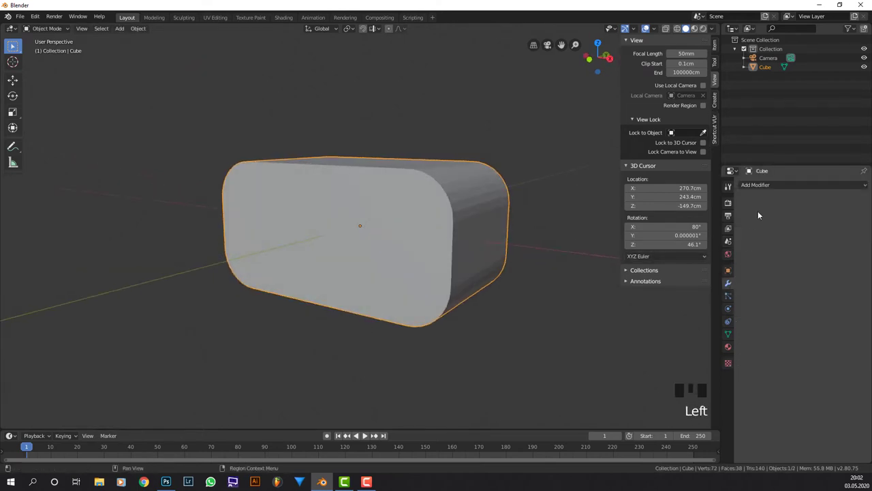
# Inspect the rounded box's softened edges from several angles
pyautogui.moveTo(767, 185); pyautogui.dragTo(565, 228)
pyautogui.middleClick(564, 229)
pyautogui.scroll(3)
pyautogui.moveTo(559, 234); pyautogui.dragTo(429, 200)
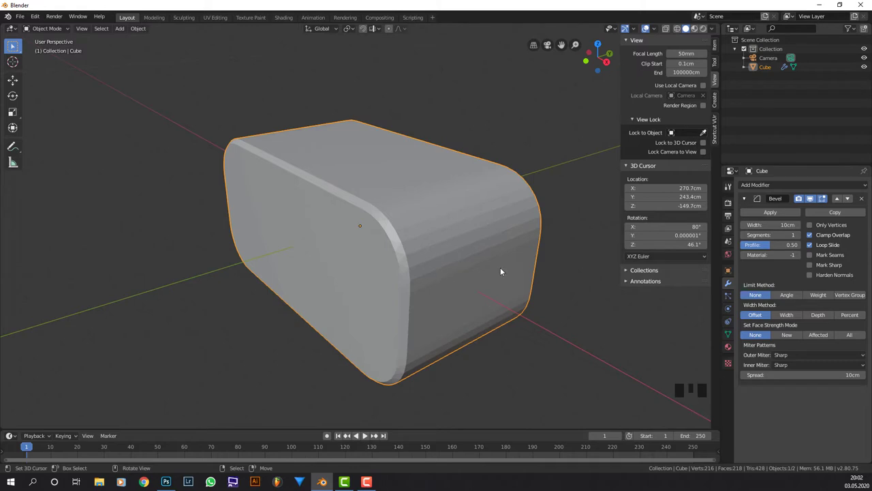
pyautogui.moveTo(527, 261); pyautogui.dragTo(430, 214)
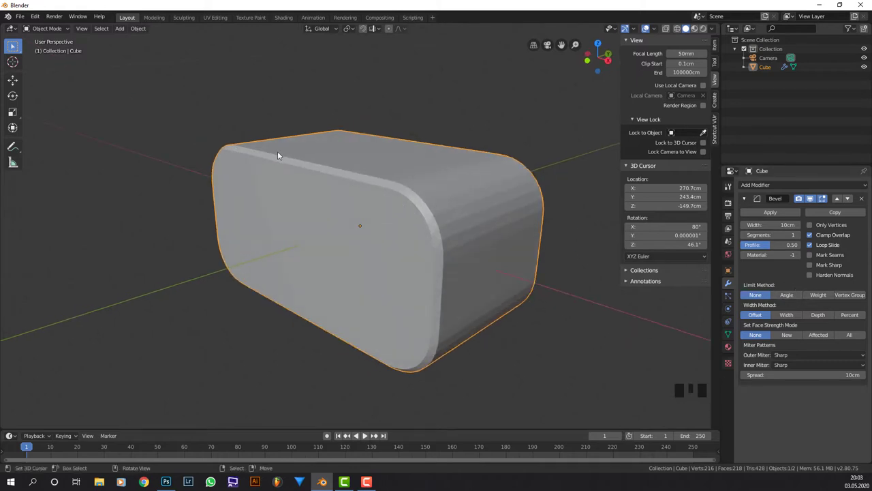
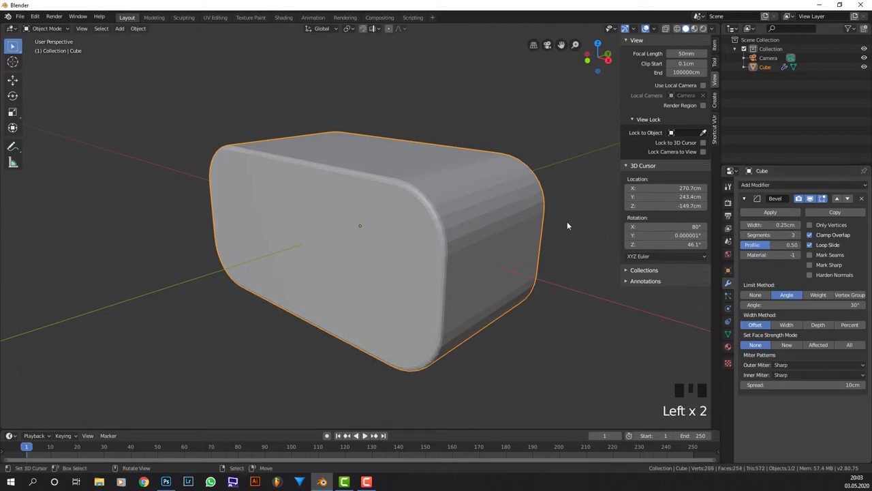
# Shade the box smooth and return to a straight front view
pyautogui.press('w')
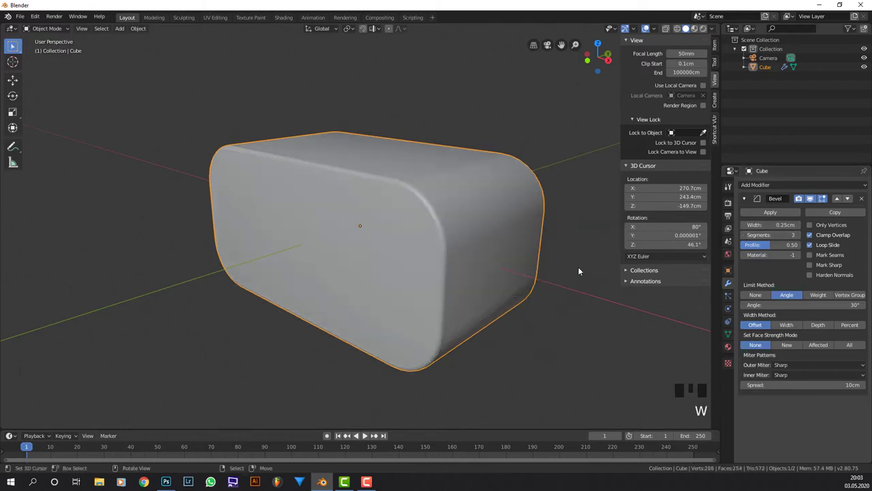
pyautogui.moveTo(560, 199); pyautogui.dragTo(545, 205)
pyautogui.scroll(-3)
pyautogui.moveTo(561, 195); pyautogui.dragTo(563, 194)
pyautogui.press('KP_1')
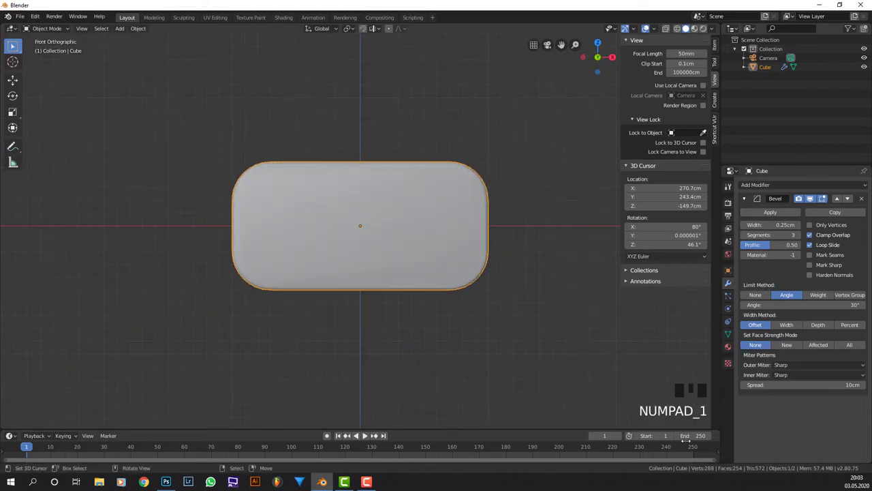
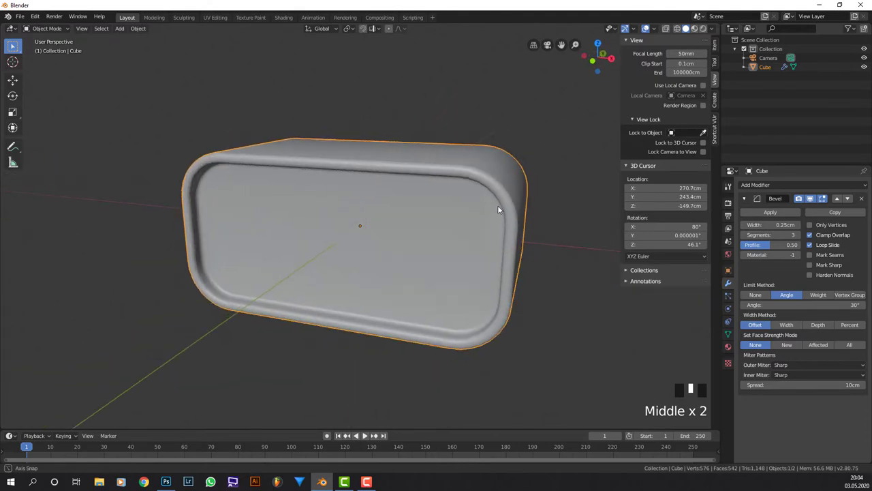
# Add a cube, switch the viewport to wireframe shading, and delete the misplaced cube
pyautogui.moveTo(487, 205); pyautogui.dragTo(418, 246)
pyautogui.press('KP_1')
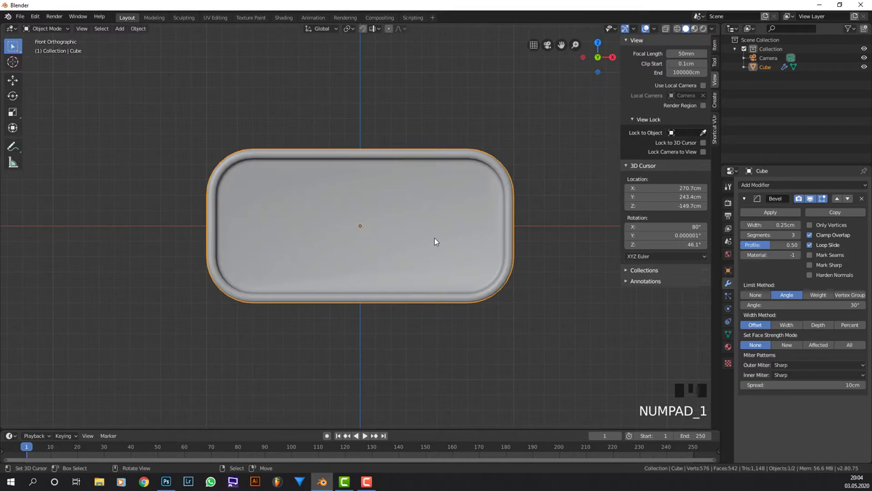
pyautogui.moveTo(489, 213); pyautogui.dragTo(417, 224)
pyautogui.press('shift+a')
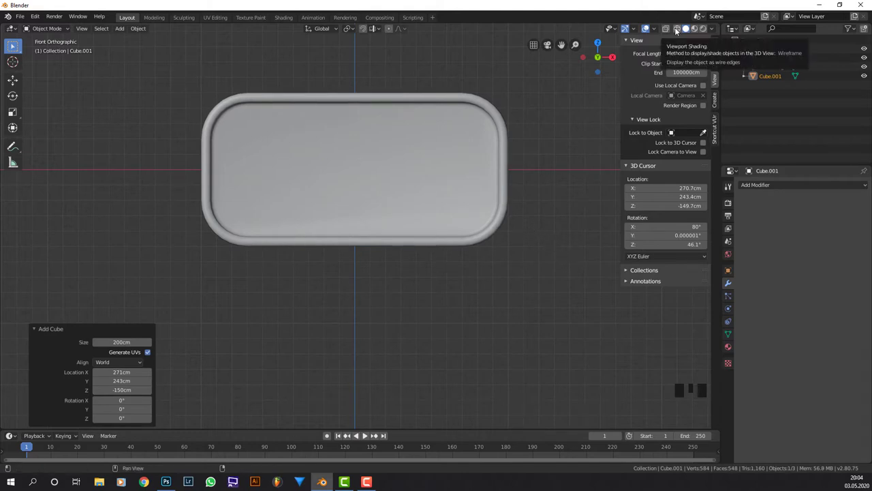
pyautogui.click(679, 30)
pyautogui.scroll(-3)
pyautogui.scroll(-3)
pyautogui.press('x')
# Zoom in and bring up the 3D cursor snapping pie menu
pyautogui.scroll(3)
pyautogui.scroll(3)
pyautogui.scroll(3)
pyautogui.press('shift+s')
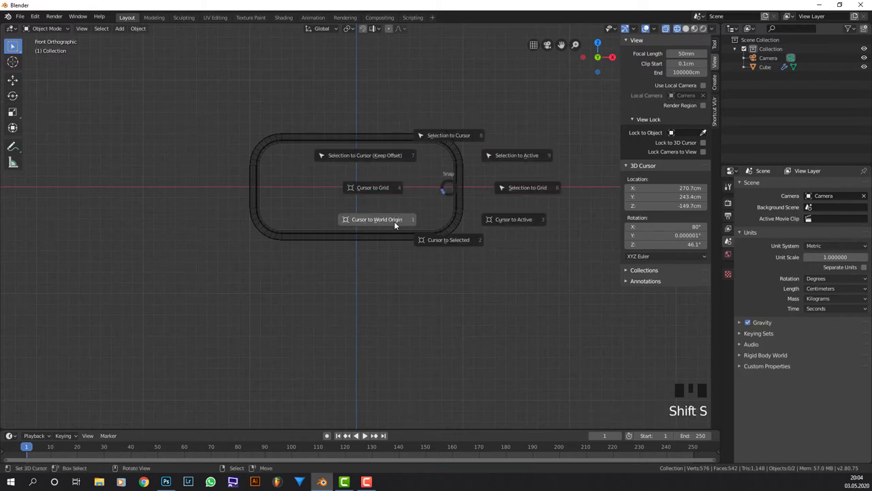
# Add a new cube at the origin and shrink it to a small block
pyautogui.press('shift+a')
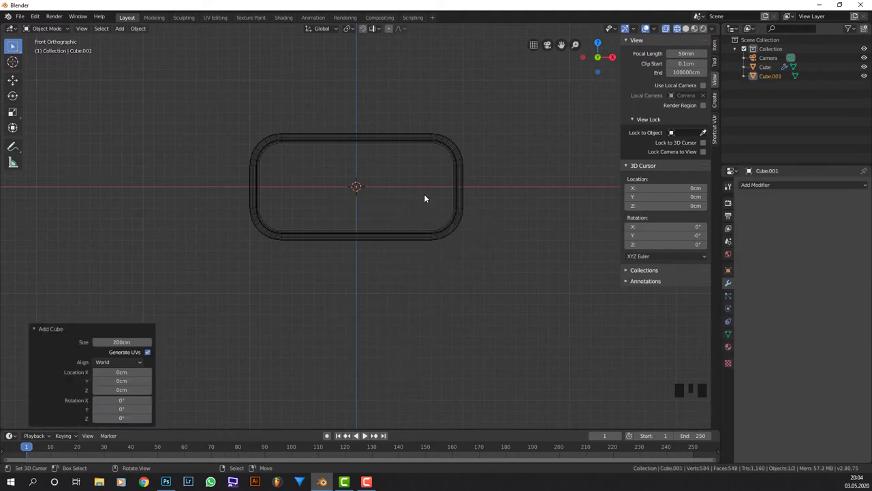
pyautogui.scroll(3)
pyautogui.scroll(-3)
pyautogui.press('s')
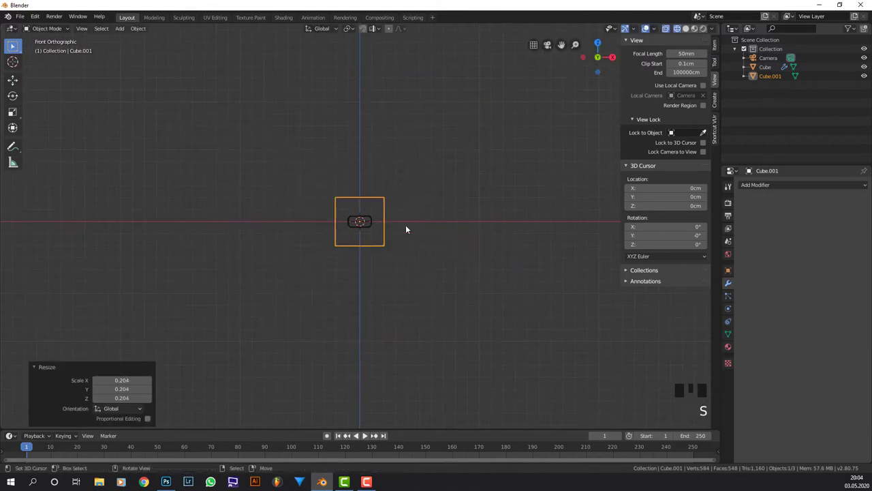
pyautogui.scroll(3)
pyautogui.press('s')
pyautogui.scroll(3)
pyautogui.press('s')
pyautogui.scroll(3)
pyautogui.press('s')
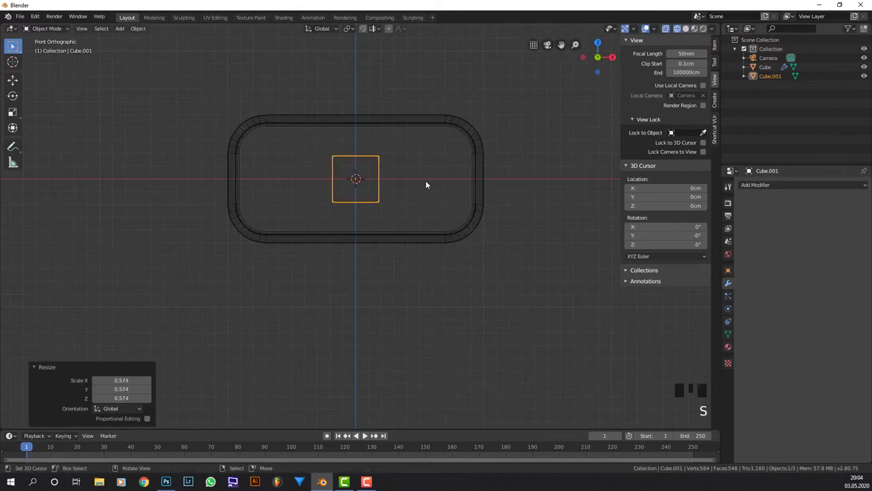
# In Edit Mode move the block to the body's lower rim, narrow it along X, and stretch it front to back as a foot
pyautogui.press('Tab')
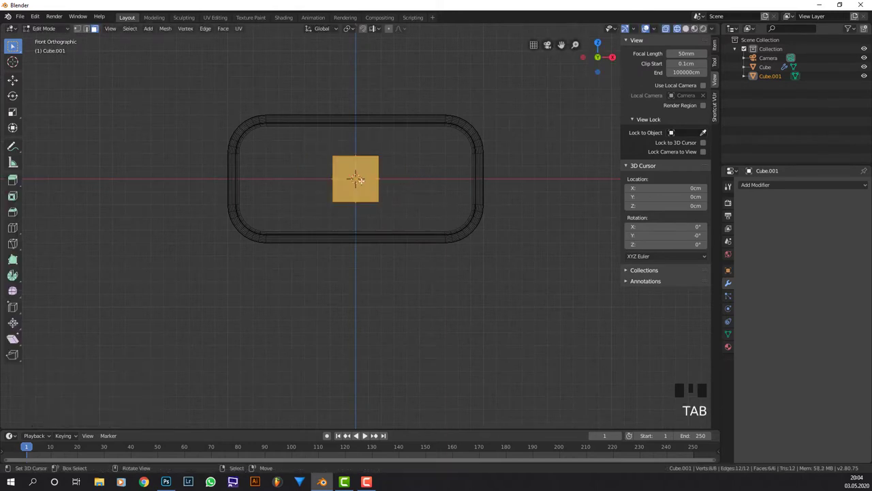
pyautogui.press('g')
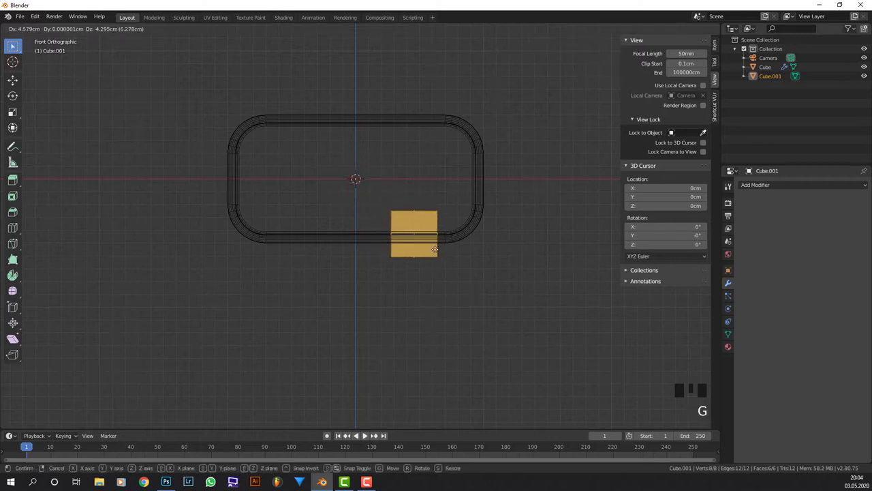
pyautogui.press('s')
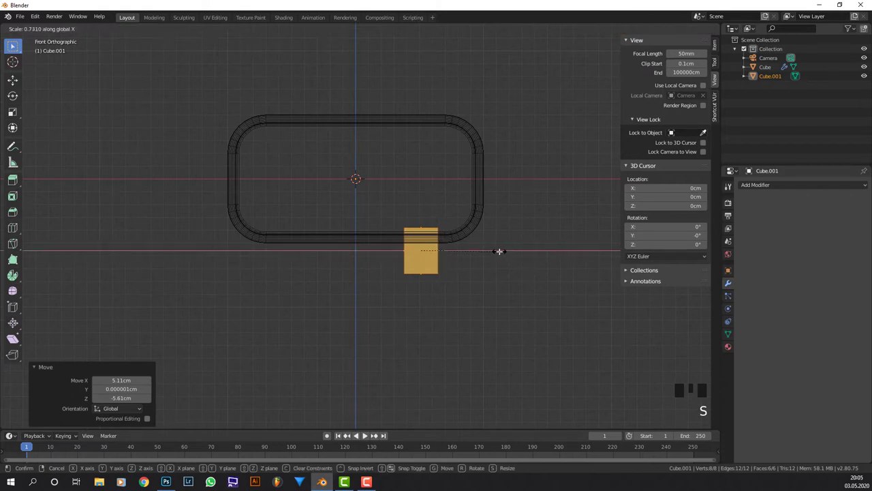
pyautogui.press('f')
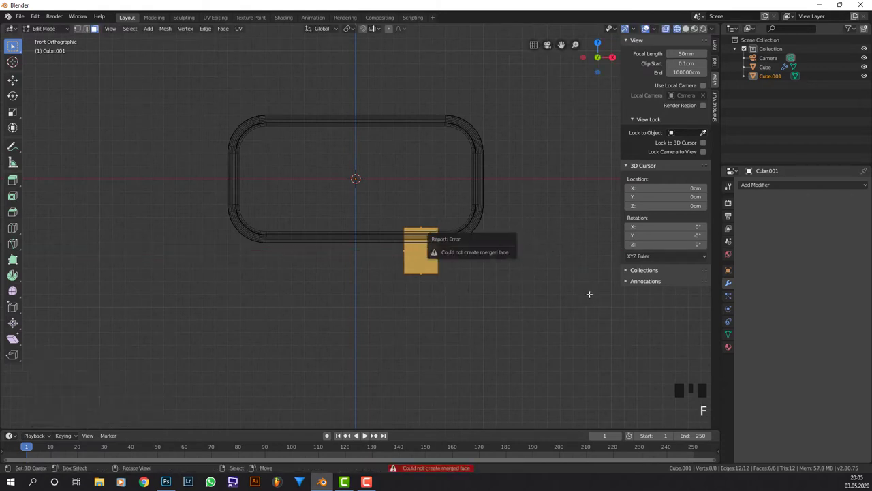
pyautogui.press('g')
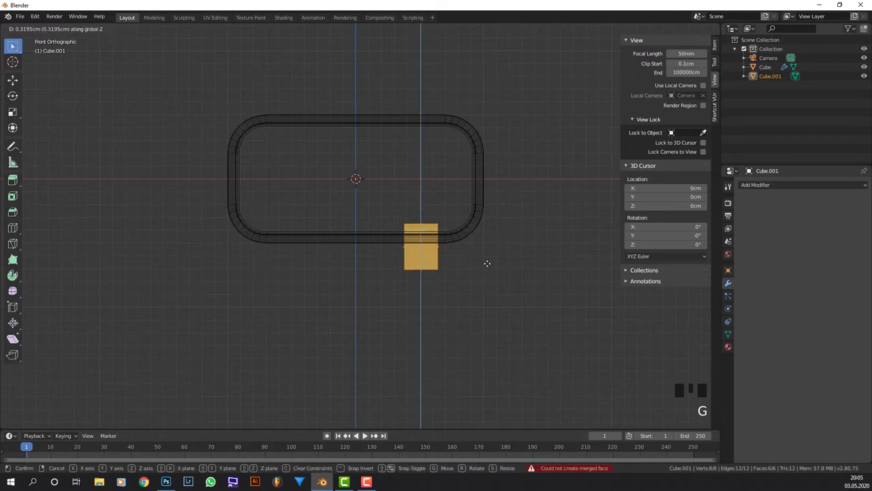
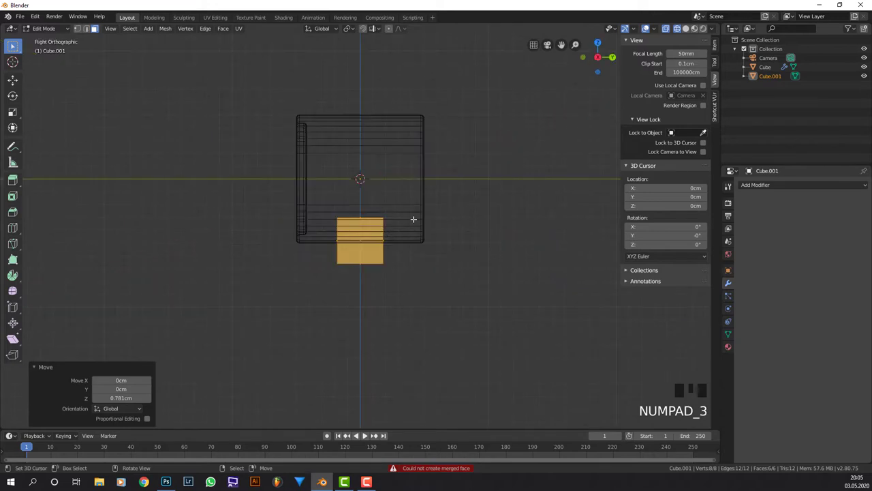
pyautogui.scroll(3)
pyautogui.scroll(-3)
pyautogui.press('s')
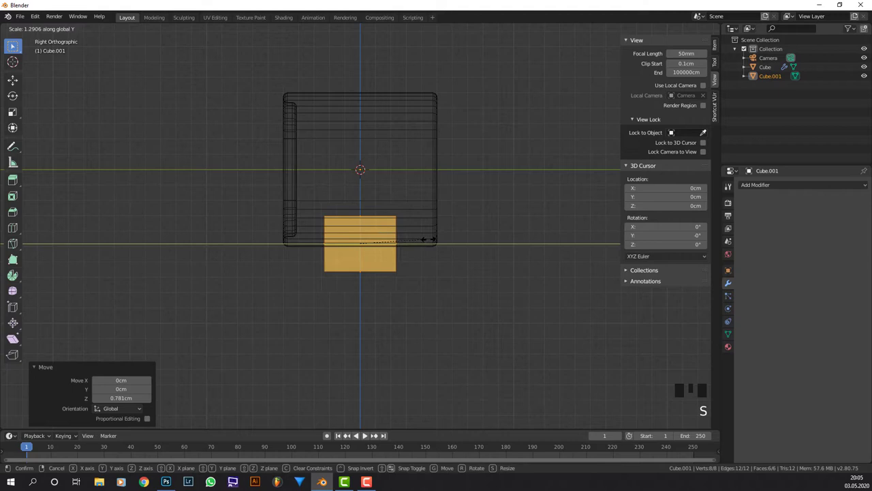
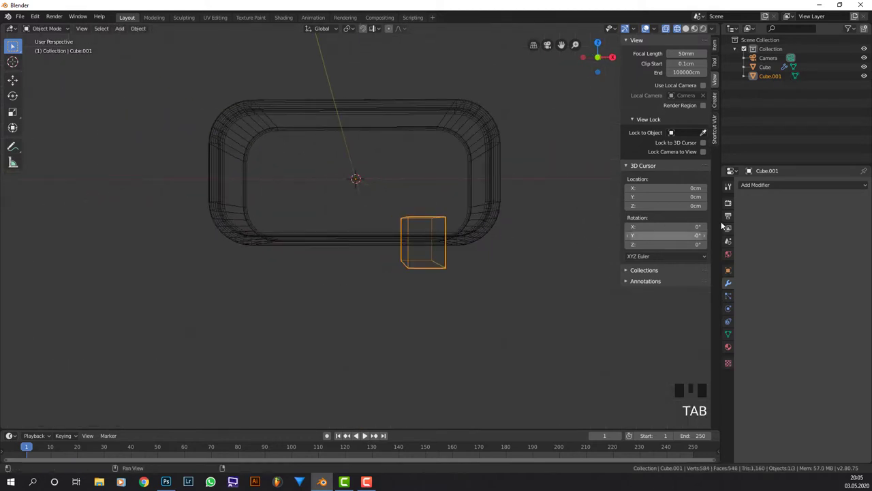
# Add a Mirror modifier so a matching foot sits on the other side
pyautogui.moveTo(760, 184); pyautogui.dragTo(706, 214)
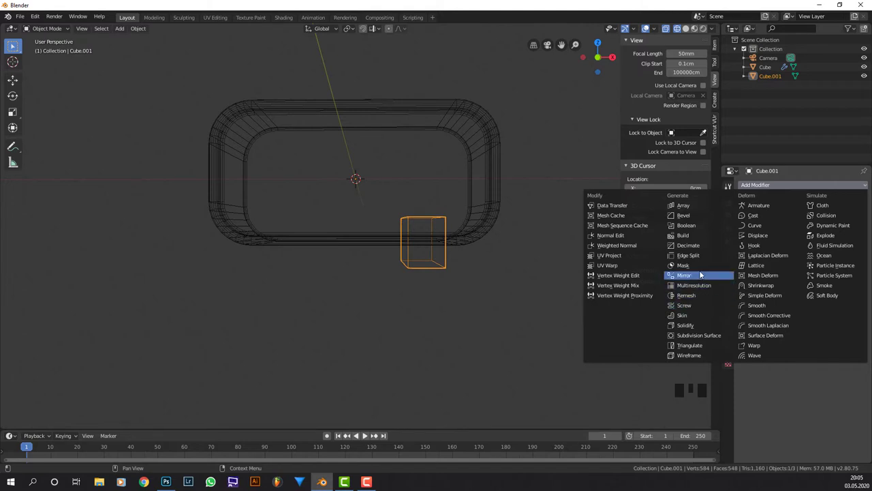
pyautogui.moveTo(431, 260); pyautogui.dragTo(467, 278)
pyautogui.scroll(3)
pyautogui.moveTo(514, 280); pyautogui.dragTo(768, 191)
pyautogui.click(768, 190)
# Add a Bevel modifier to the feet and inspect them from below
pyautogui.moveTo(770, 189); pyautogui.dragTo(552, 233)
pyautogui.scroll(3)
pyautogui.moveTo(566, 226); pyautogui.dragTo(691, 30)
pyautogui.click(692, 30)
pyautogui.scroll(3)
pyautogui.moveTo(516, 206); pyautogui.dragTo(727, 221)
pyautogui.scroll(-3)
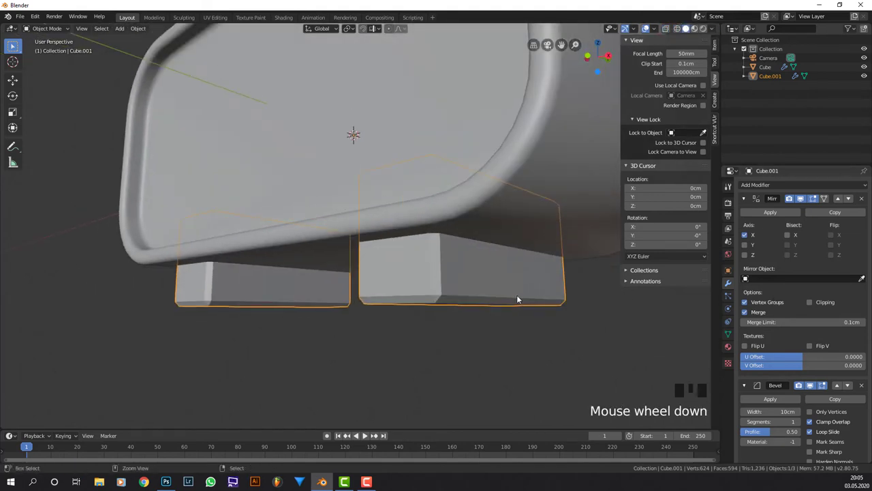
# Apply the feet's rotation and scale, thin them front to back, and apply the scale again
pyautogui.press('ctrl+a')
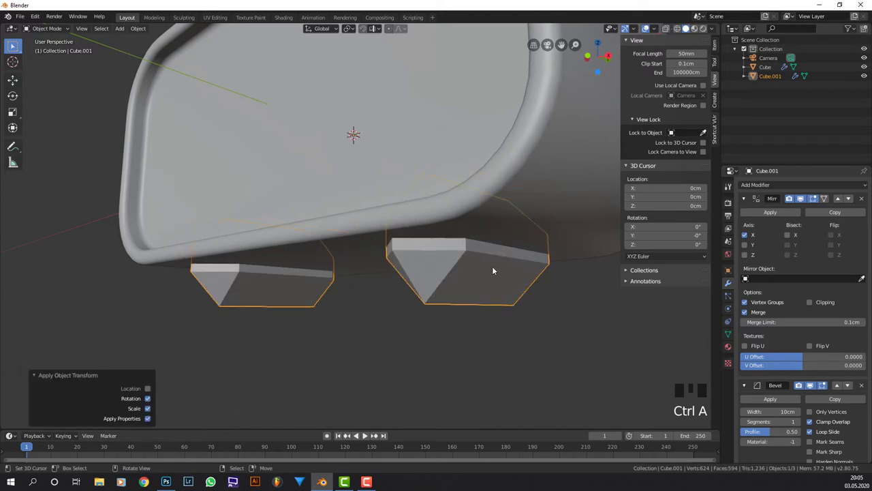
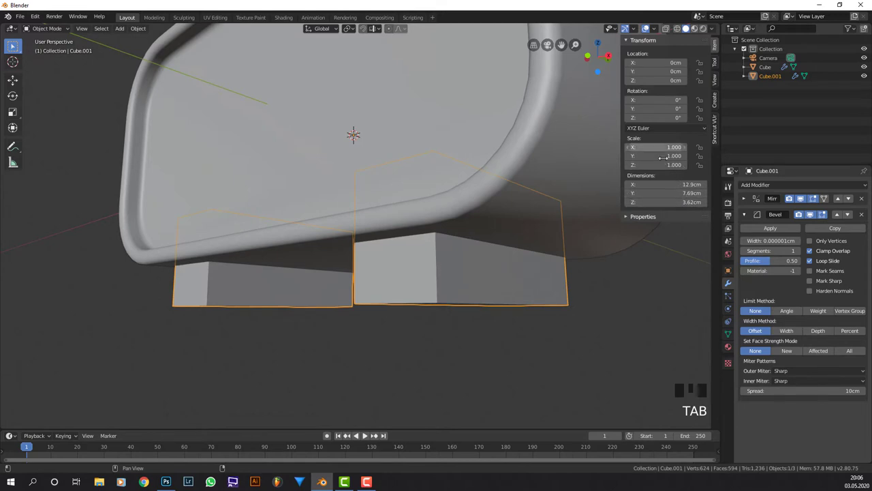
pyautogui.press('s')
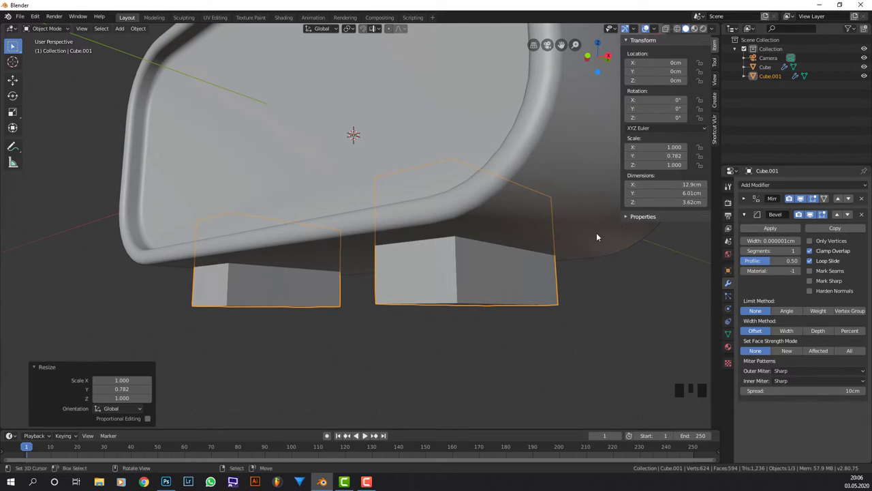
pyautogui.press('ctrl+a')
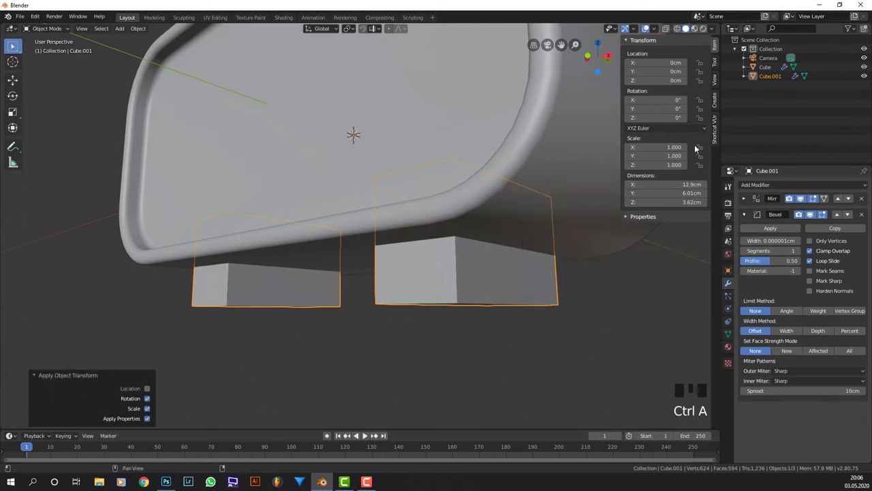
pyautogui.rightClick(623, 189)
pyautogui.press('ctrl+z')
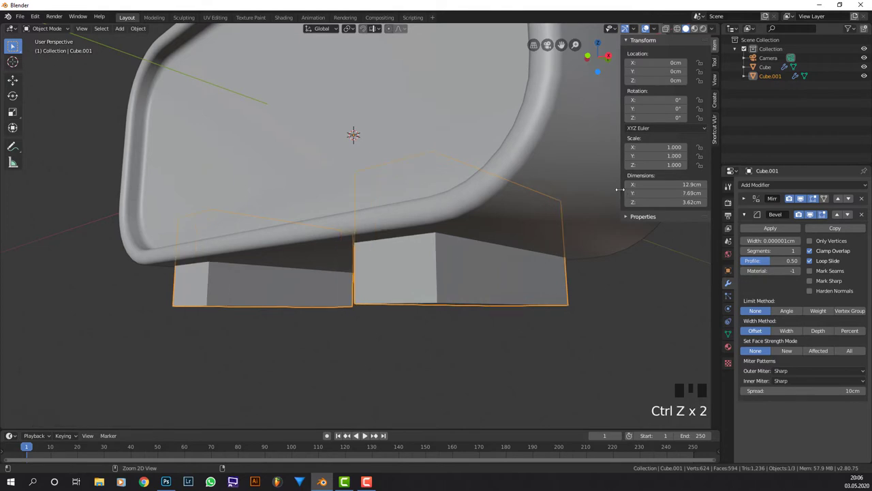
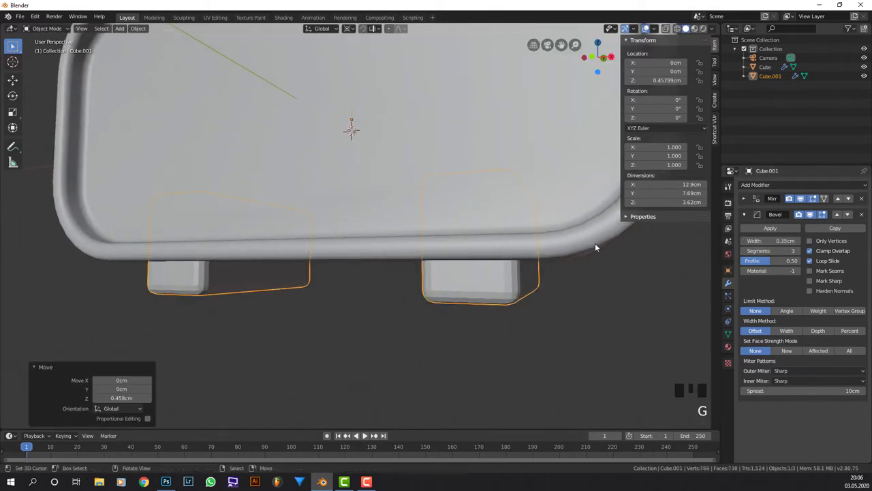
# Shade the feet smooth, orbit back to the clock front, and start adding a new mesh
pyautogui.middleClick(539, 240)
pyautogui.press('w')
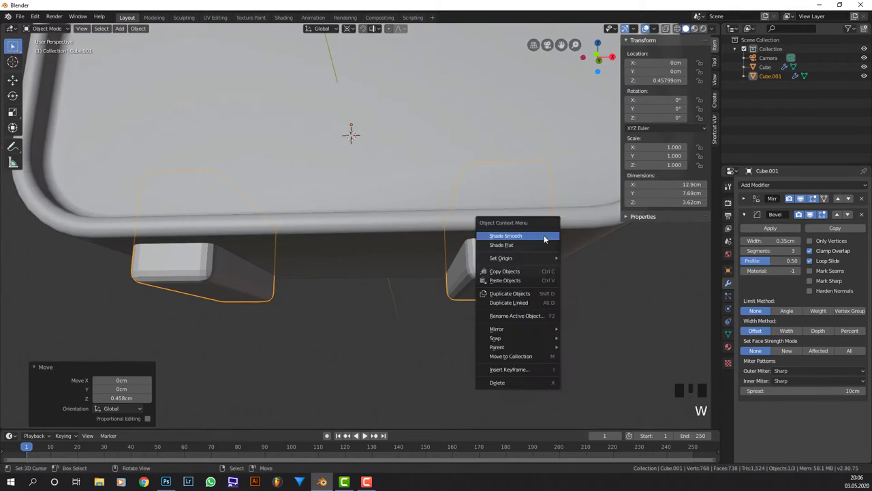
pyautogui.scroll(-3)
pyautogui.moveTo(593, 246); pyautogui.dragTo(511, 235)
pyautogui.scroll(-3)
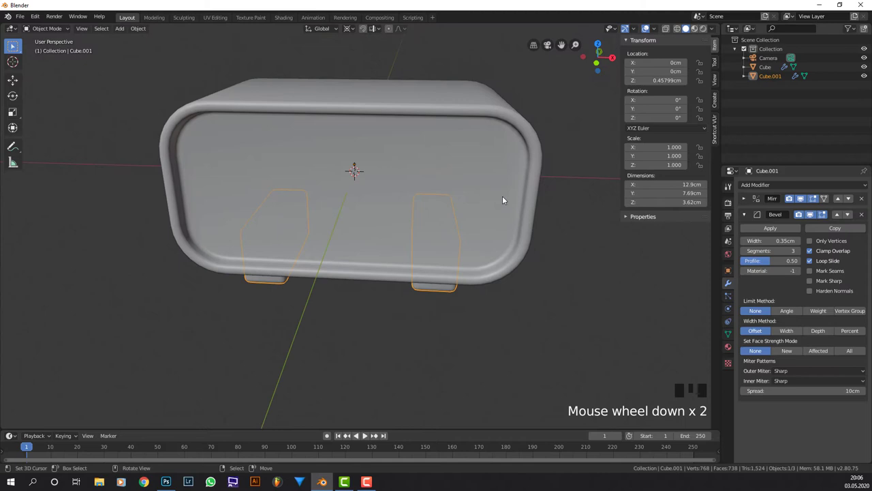
pyautogui.scroll(-3)
pyautogui.moveTo(441, 187); pyautogui.dragTo(407, 157)
pyautogui.press('shift+a')
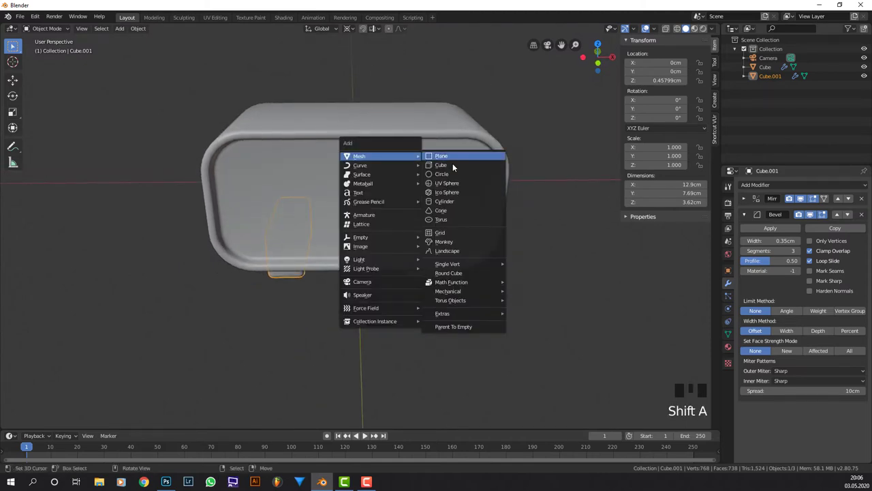
# Add a cube, shrink it to a small block, and raise it above the clock body
pyautogui.press('s')
pyautogui.press('s')
pyautogui.moveTo(429, 193); pyautogui.dragTo(429, 193)
pyautogui.press('KP_1')
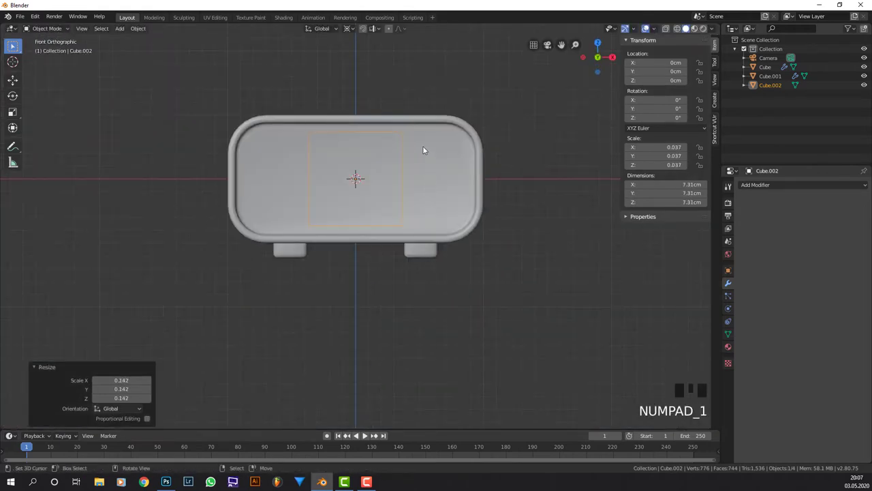
pyautogui.moveTo(425, 137); pyautogui.dragTo(424, 183)
pyautogui.press('g')
pyautogui.scroll(3)
# From top view squash the block front to back, stretch it wide, and bring up the apply-transforms options
pyautogui.press('KP_7')
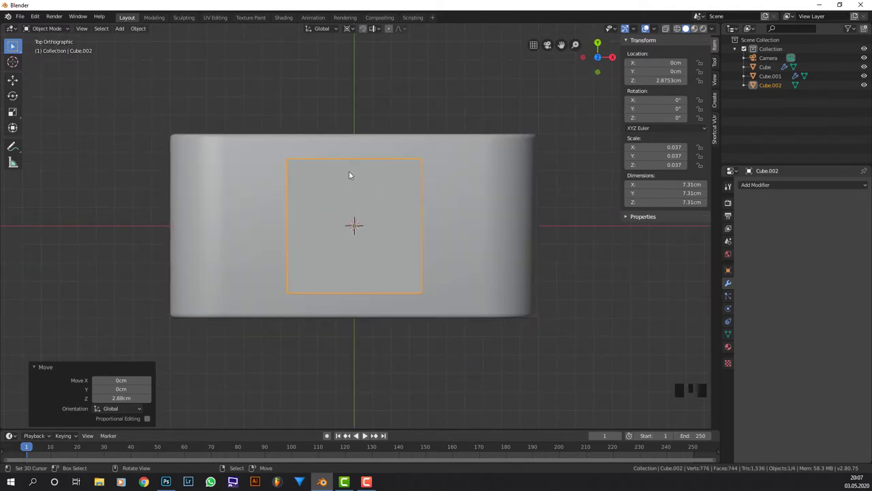
pyautogui.press('s')
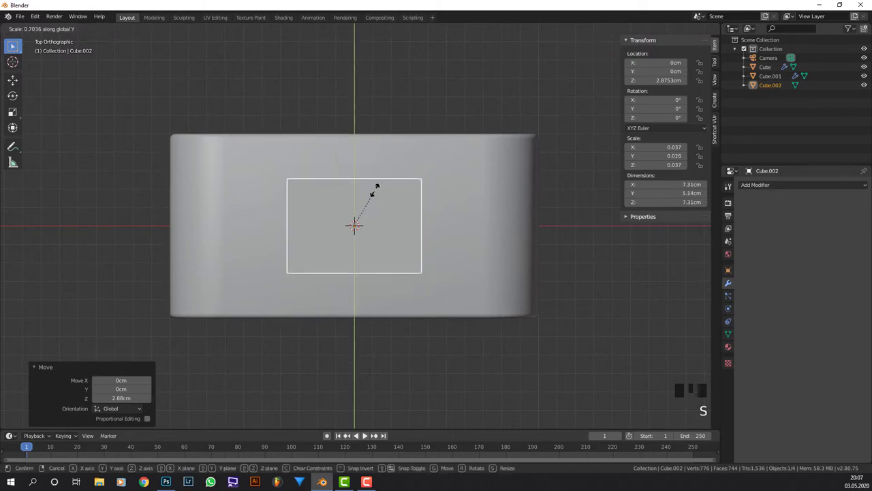
pyautogui.press('s')
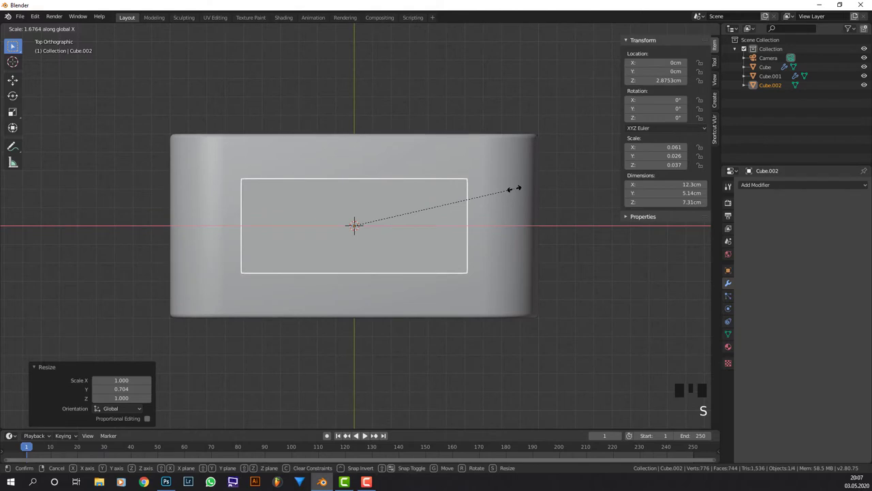
pyautogui.moveTo(473, 205); pyautogui.dragTo(653, 154)
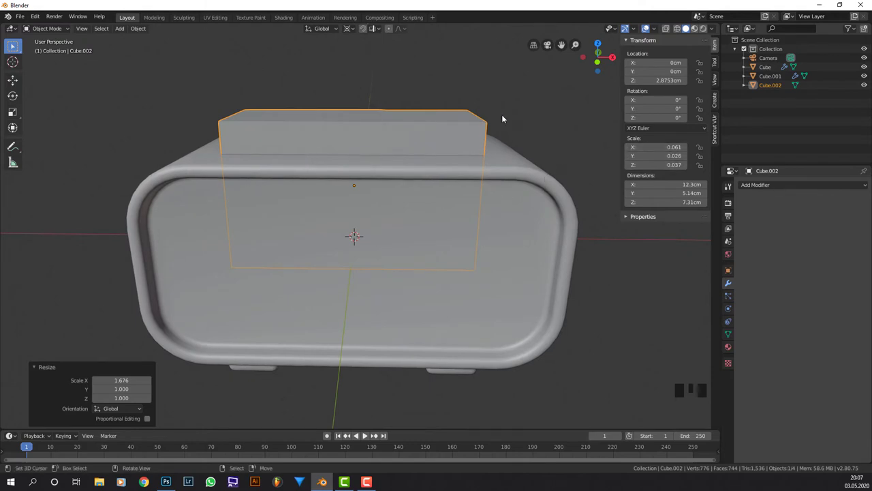
pyautogui.moveTo(797, 187); pyautogui.dragTo(547, 160)
pyautogui.scroll(3)
pyautogui.moveTo(548, 165); pyautogui.dragTo(484, 120)
pyautogui.middleClick(490, 127)
pyautogui.press('ctrl+a')
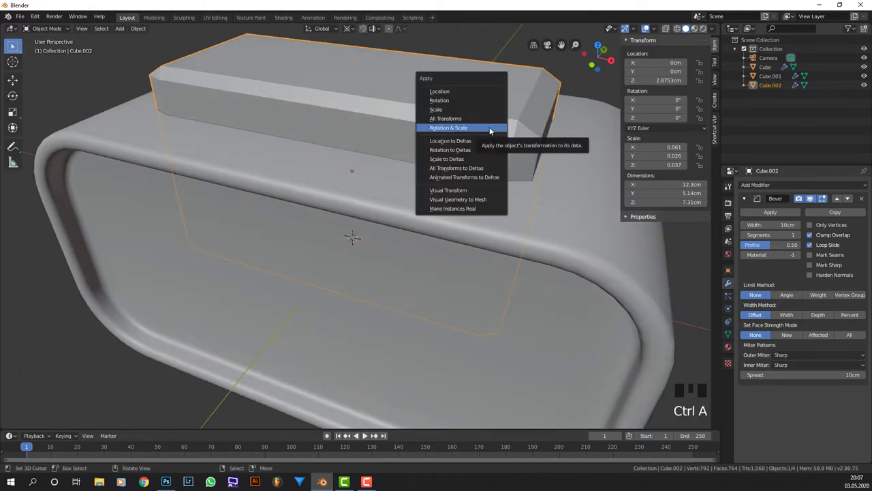
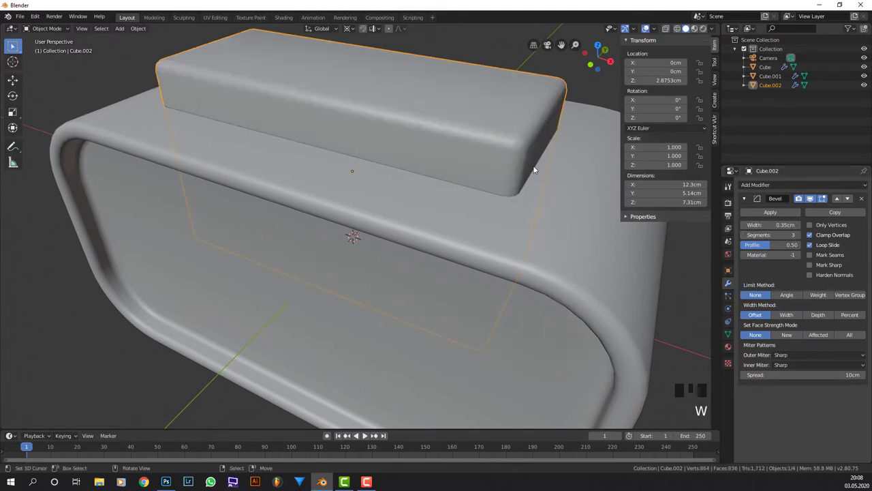
# Lower the top block about 0.74cm along Z so it nests into the clock body's upper edge
pyautogui.press('g')
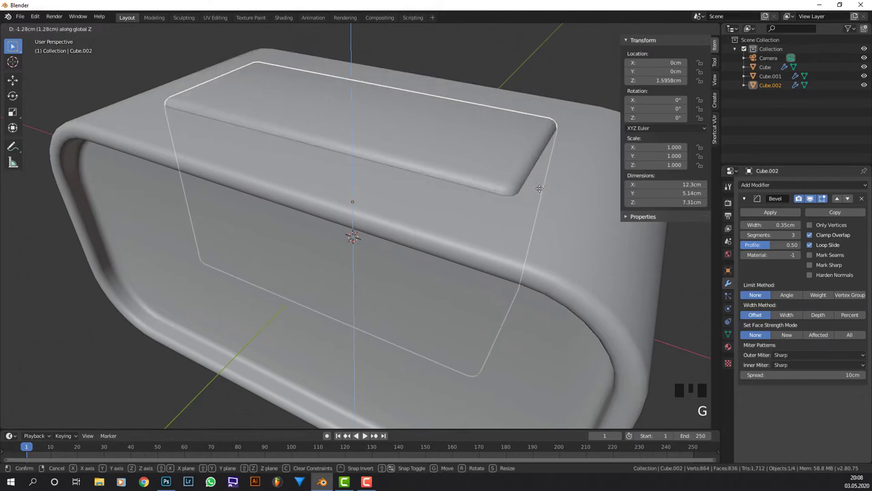
pyautogui.middleClick(494, 192)
pyautogui.scroll(-3)
pyautogui.moveTo(541, 193); pyautogui.dragTo(495, 198)
pyautogui.press('KP_1')
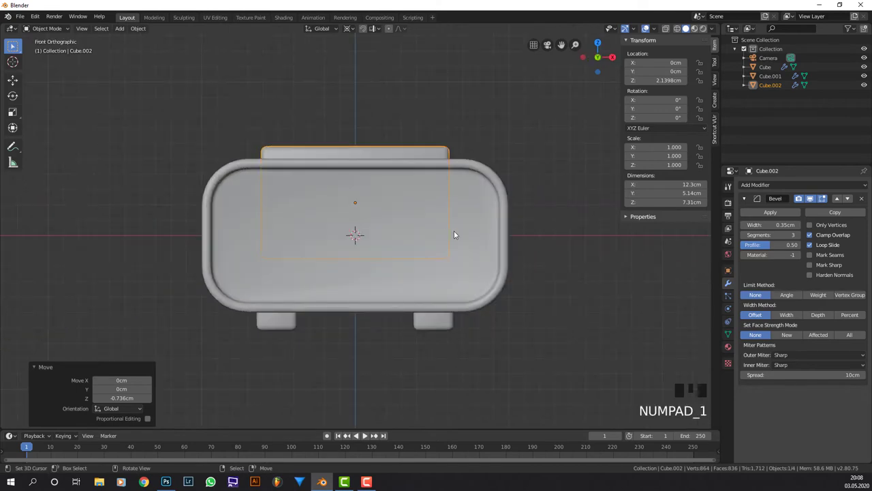
# Check the block from front view and bring up the cursor snapping menu
pyautogui.moveTo(505, 227); pyautogui.dragTo(451, 238)
pyautogui.press('KP_1')
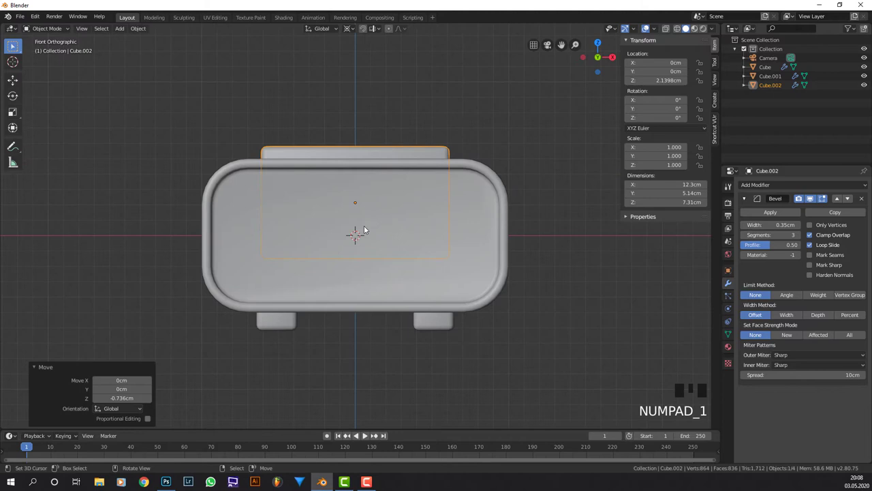
pyautogui.press('shift+s')
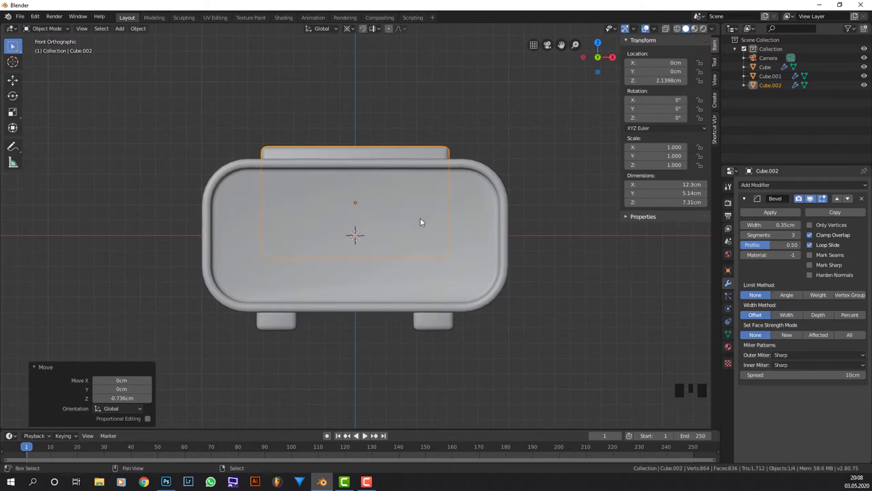
pyautogui.press('shift+s')
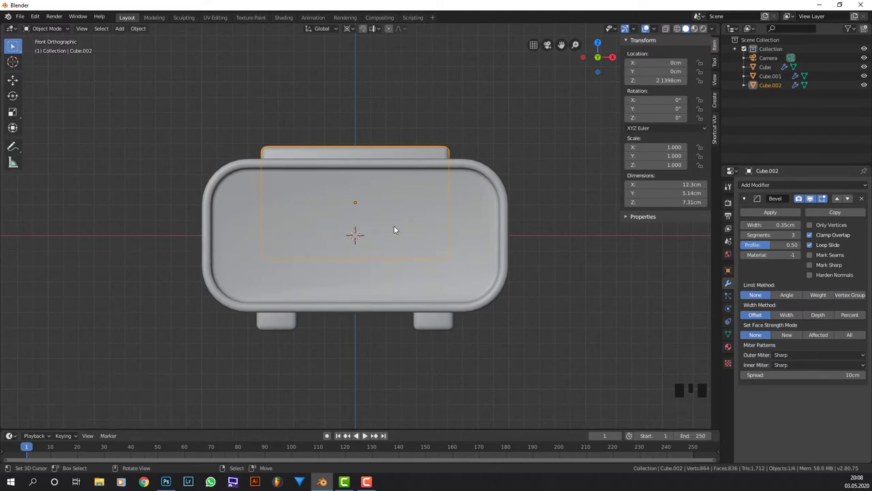
# Add a small cube, scale it down and push it forward into the clock face
pyautogui.press('shift+a')
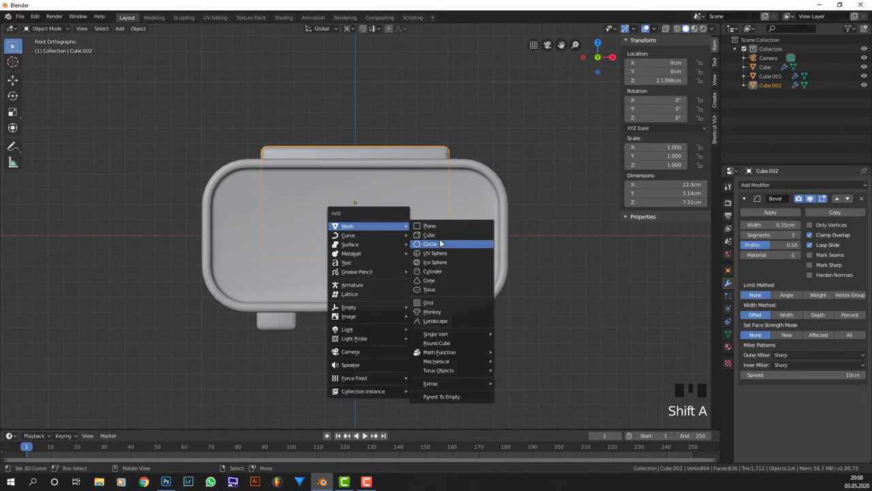
pyautogui.press('s')
pyautogui.press('s')
pyautogui.press('s')
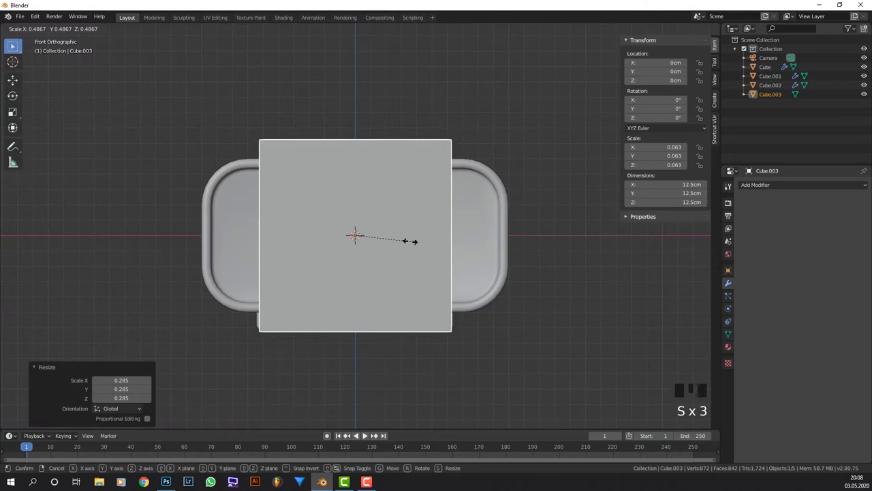
pyautogui.press('s')
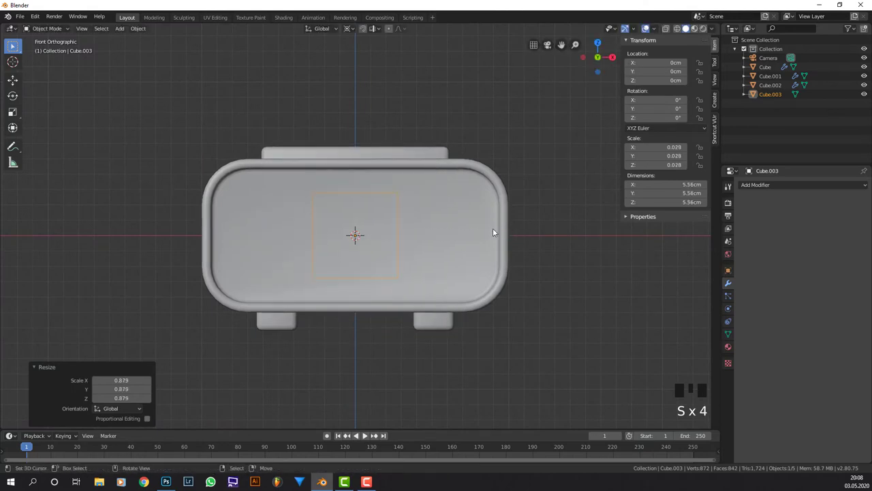
pyautogui.press('KP_3')
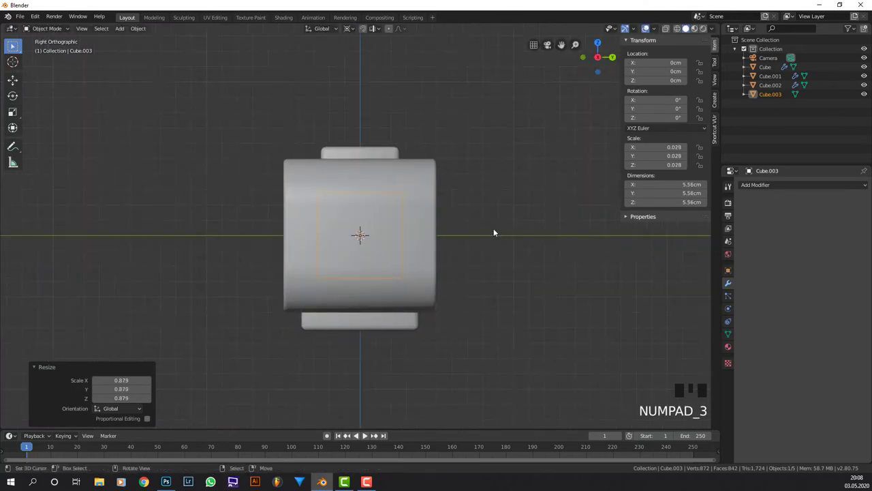
pyautogui.press('g')
pyautogui.moveTo(404, 237); pyautogui.dragTo(484, 247)
# Rotate the cube 45° on Y into a diamond and shrink it without changing its depth
pyautogui.press('r')
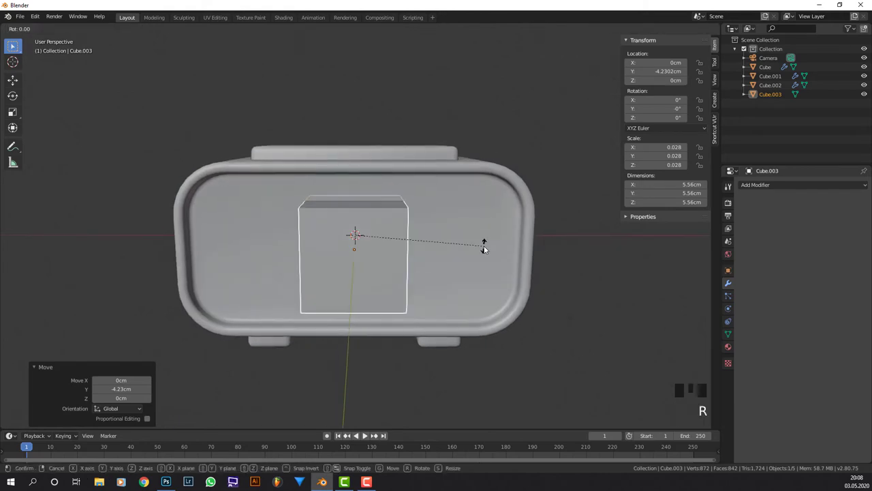
pyautogui.rightClick(484, 246)
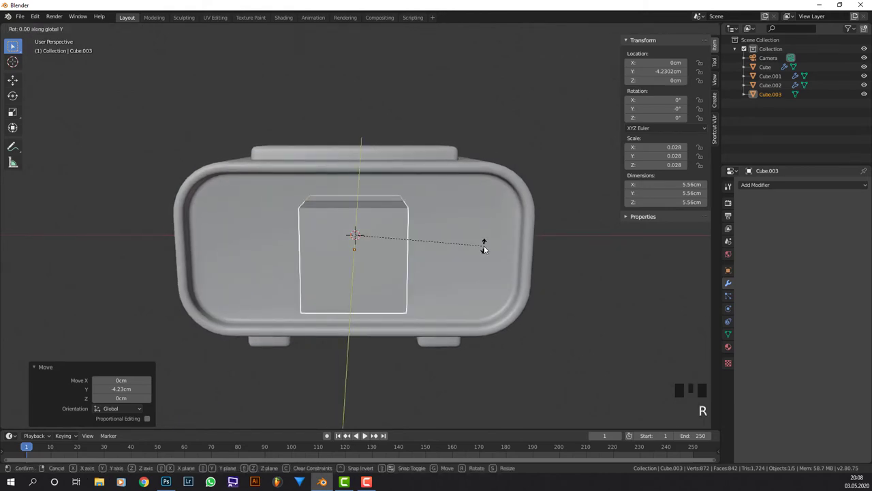
pyautogui.rightClick(484, 246)
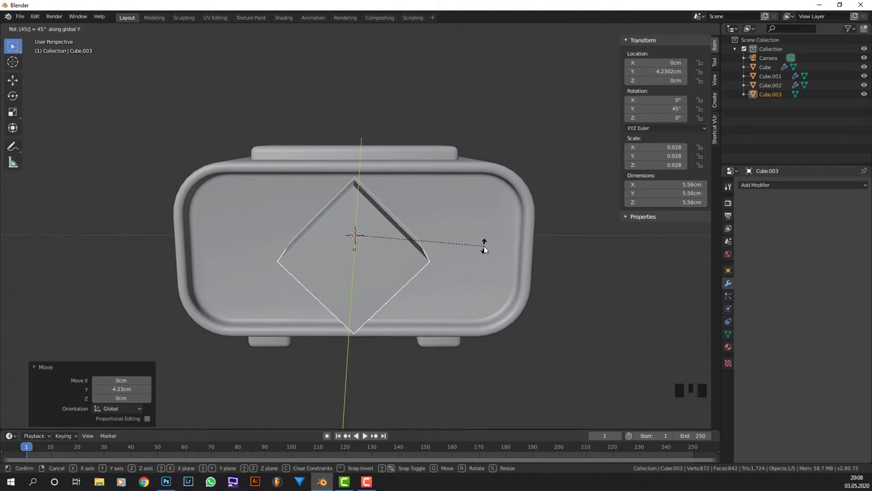
pyautogui.press('KP_1')
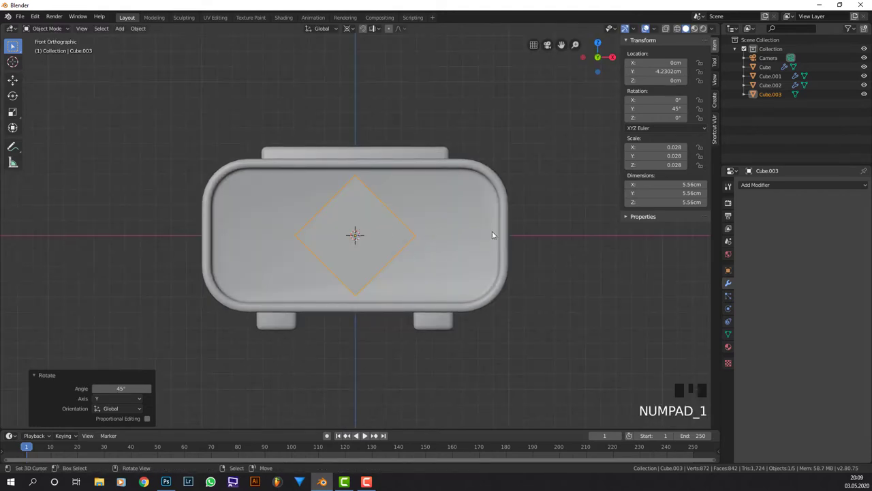
pyautogui.press('s')
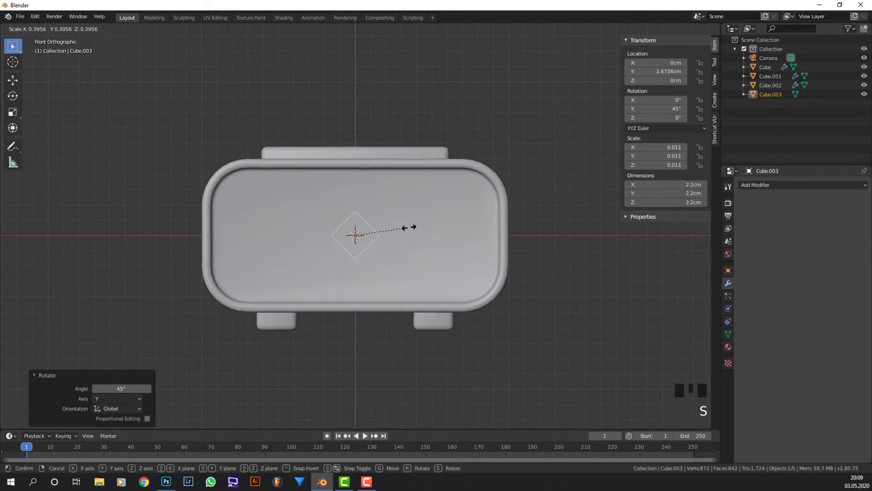
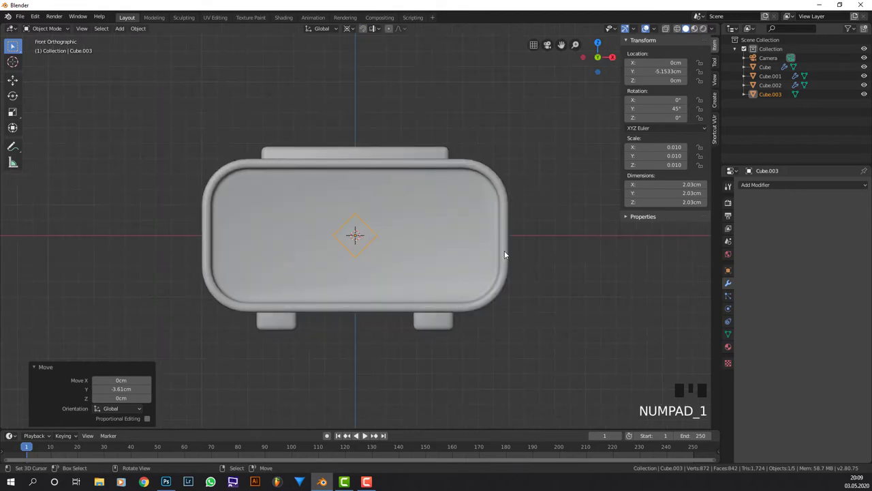
pyautogui.press('s')
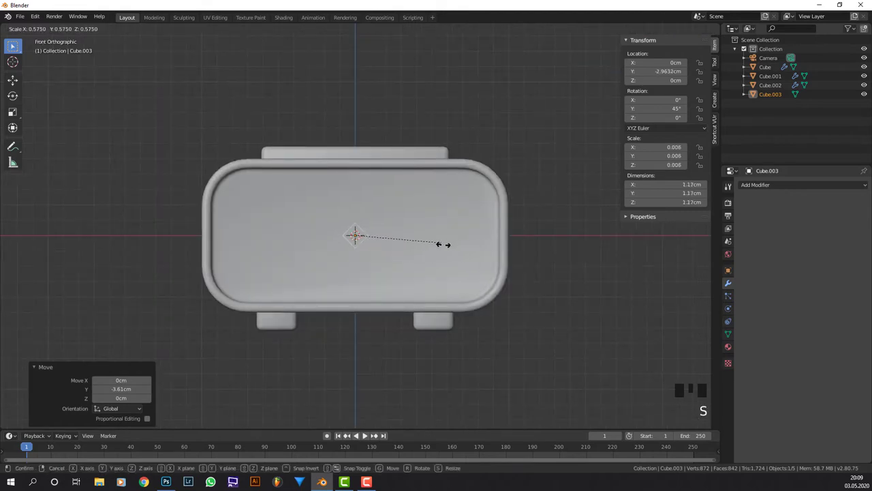
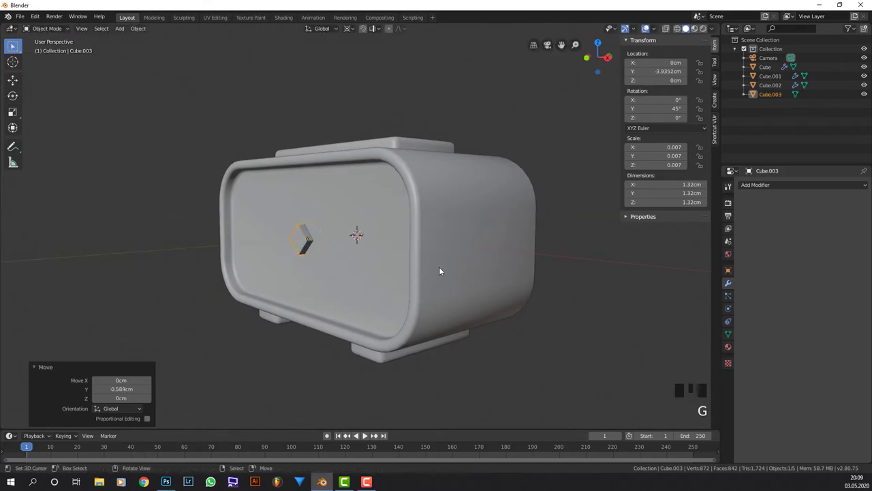
pyautogui.press('s')
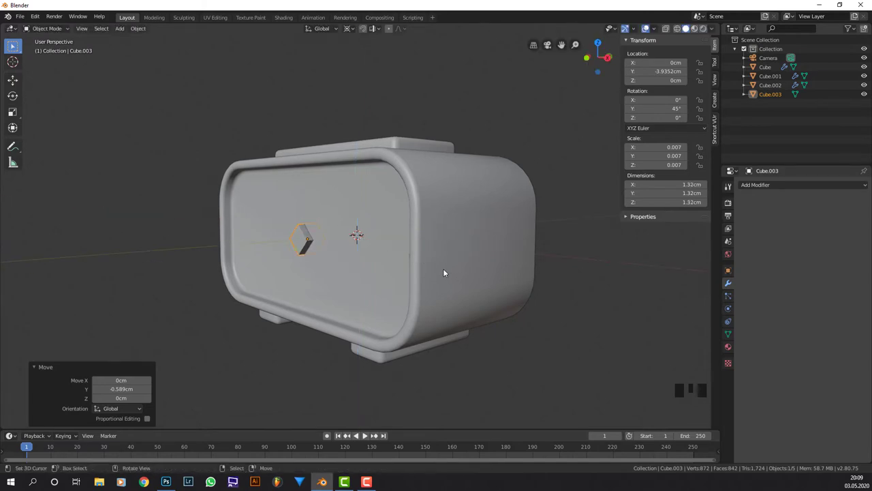
pyautogui.press('s')
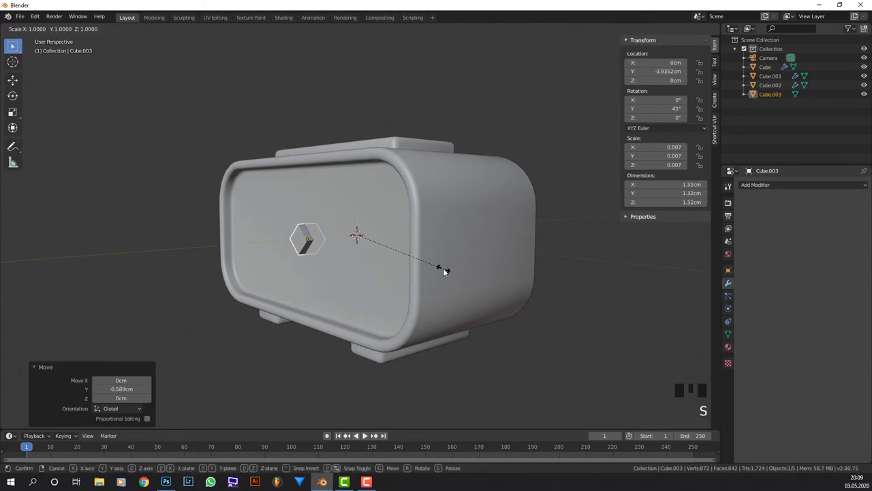
pyautogui.rightClick(447, 270)
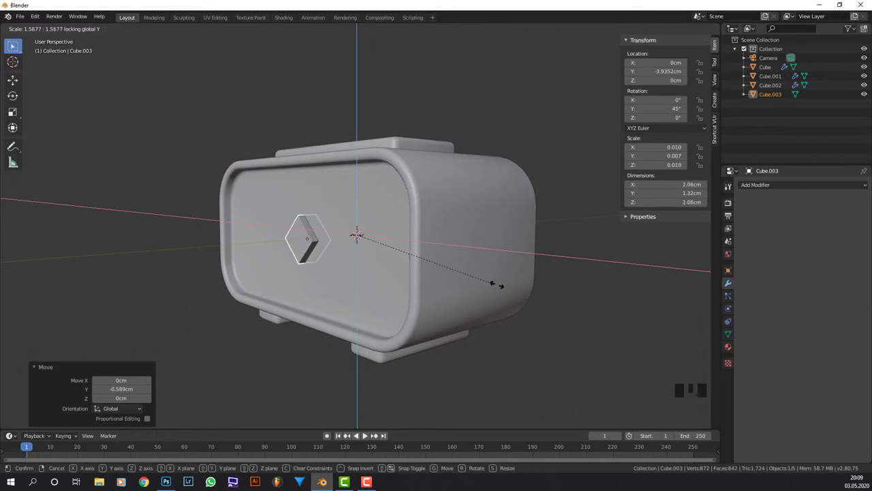
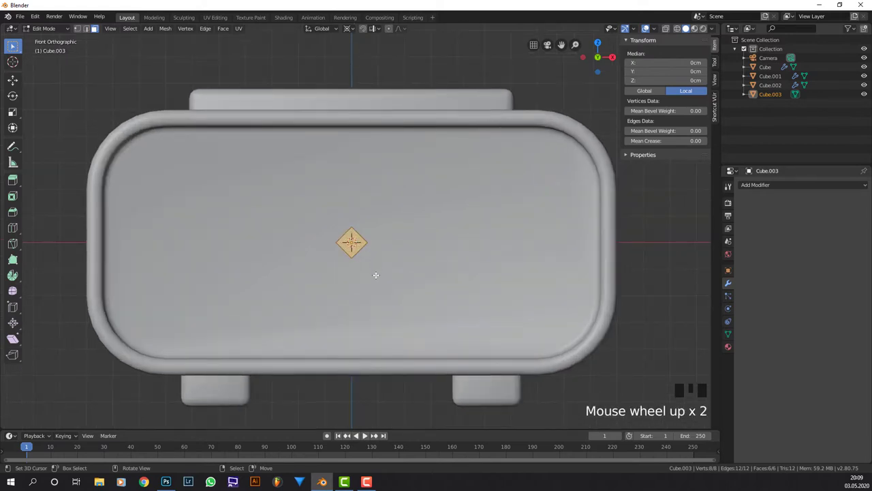
# Raise the diamond's geometry above the face centre and add a Mirror modifier
pyautogui.press('g')
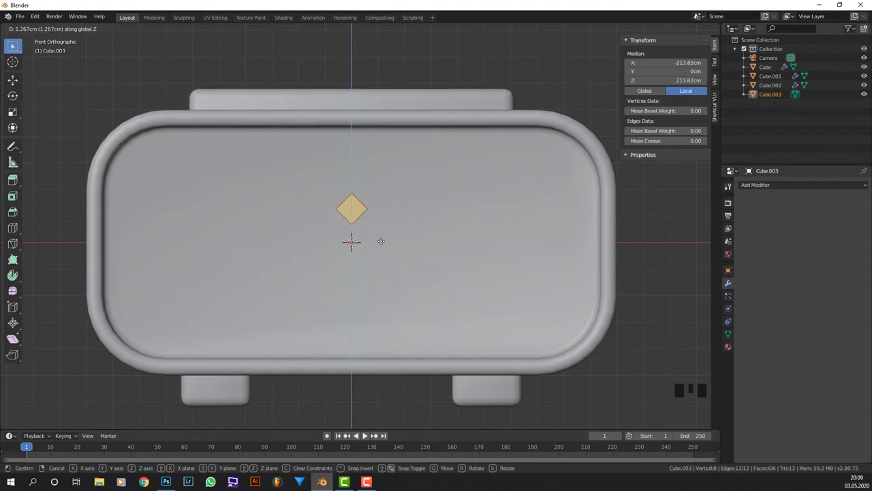
pyautogui.press('Tab')
pyautogui.moveTo(758, 188); pyautogui.dragTo(704, 276)
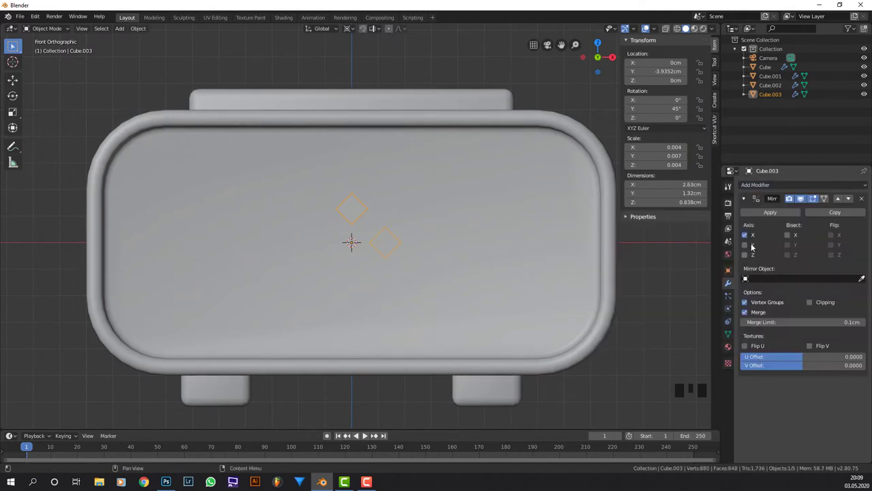
pyautogui.moveTo(409, 215); pyautogui.dragTo(311, 229)
# Apply rotation and scale and set the mirror axis so a matching diamond sits below
pyautogui.press('ctrl+a')
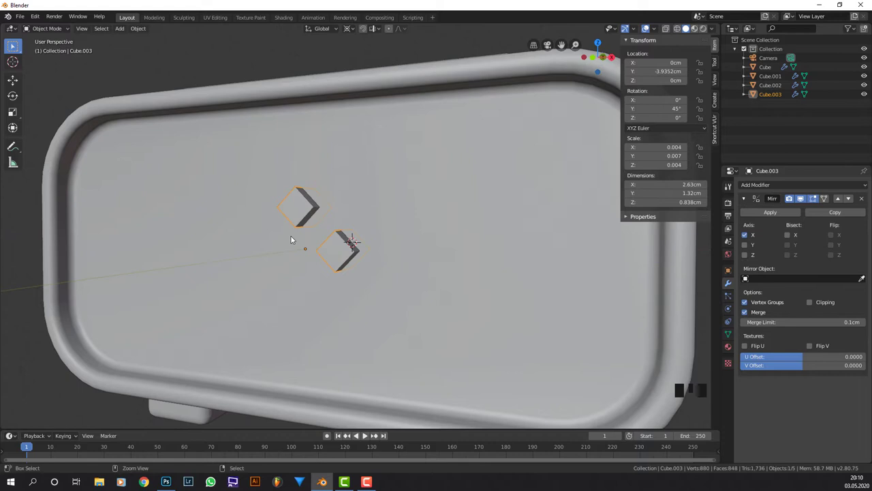
pyautogui.press('ctrl+a')
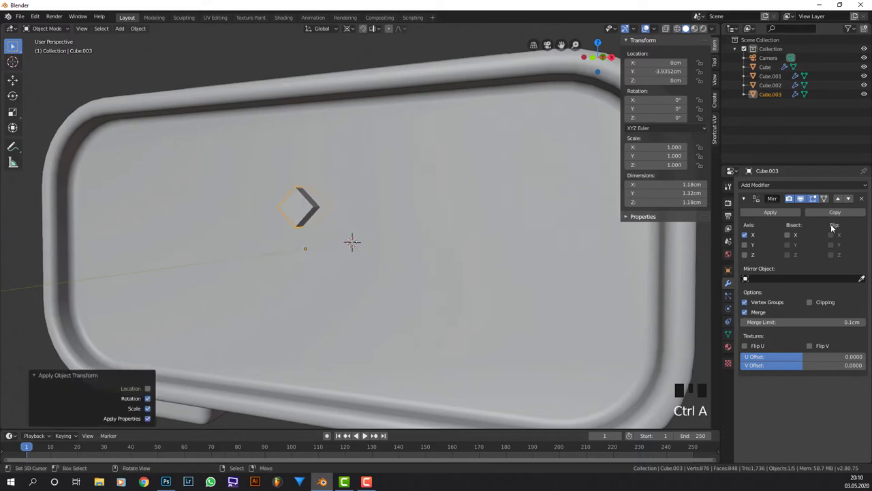
pyautogui.click(750, 234)
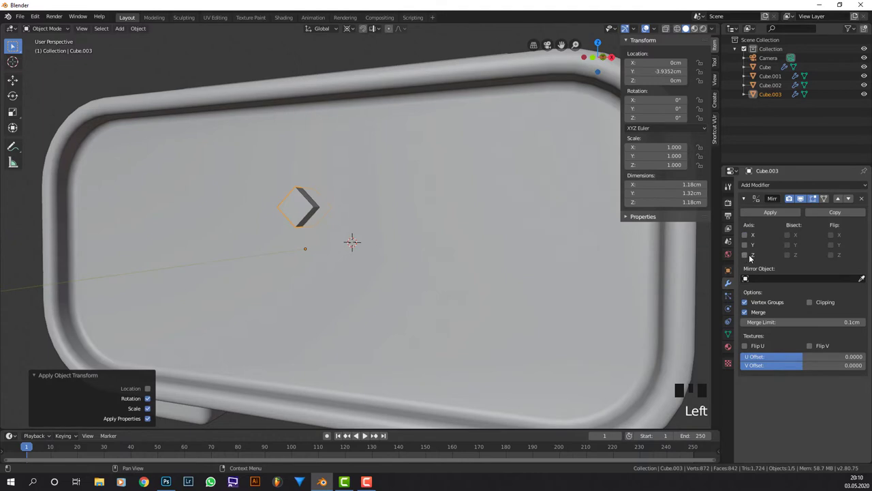
pyautogui.click(746, 256)
pyautogui.moveTo(495, 256); pyautogui.dragTo(476, 244)
pyautogui.scroll(-3)
pyautogui.moveTo(446, 250); pyautogui.dragTo(381, 230)
pyautogui.press('KP_1')
# Add a plane, shrink it and stand it upright facing the front of the clock
pyautogui.press('shift+a')
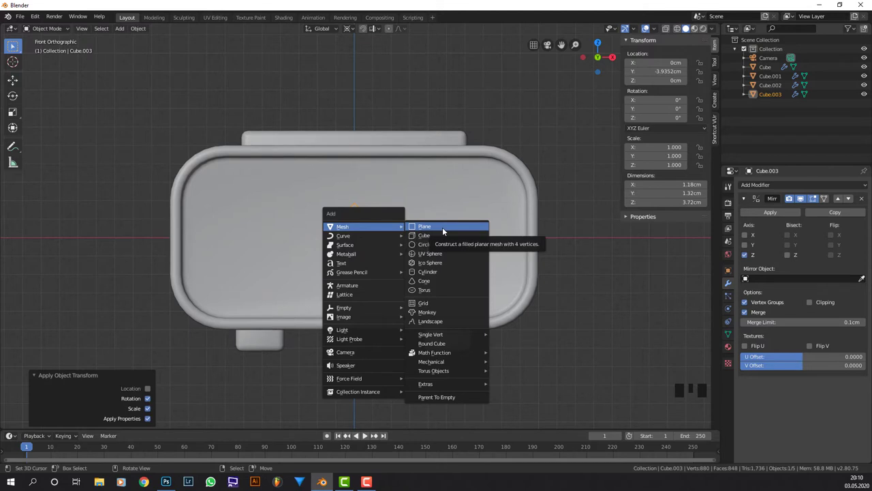
pyautogui.press('s')
pyautogui.press('s')
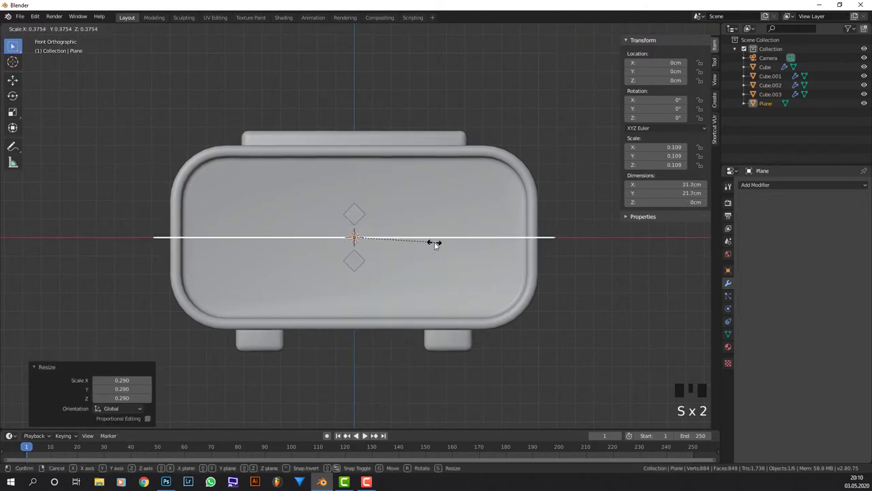
pyautogui.press('s')
pyautogui.click(489, 246)
pyautogui.press('r')
pyautogui.click(491, 245)
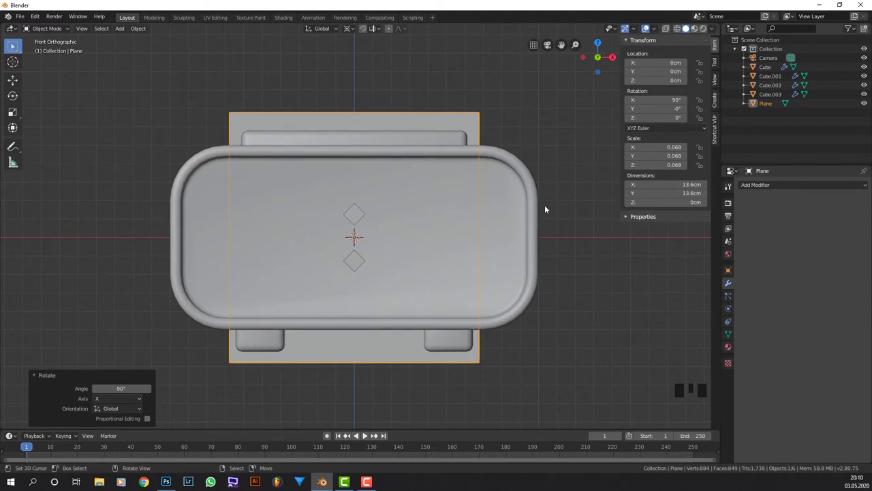
pyautogui.press('s')
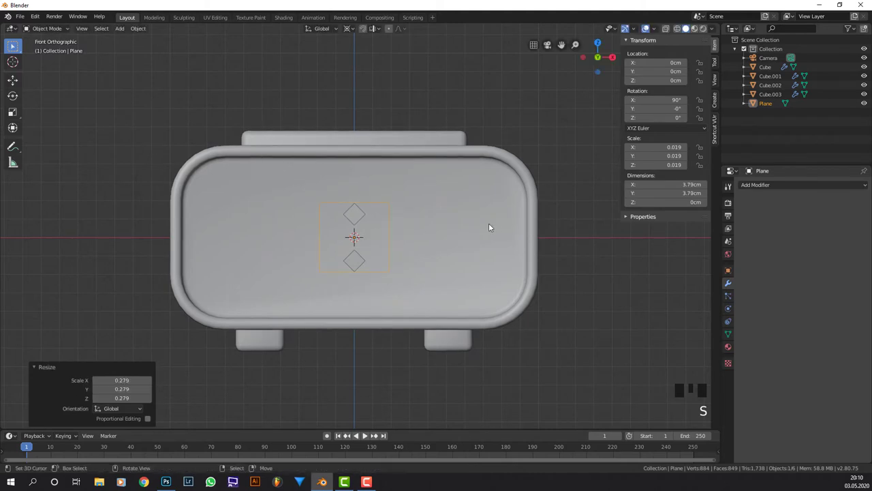
# Move the plane left of the diamonds and push it forward onto the clock face
pyautogui.press('g')
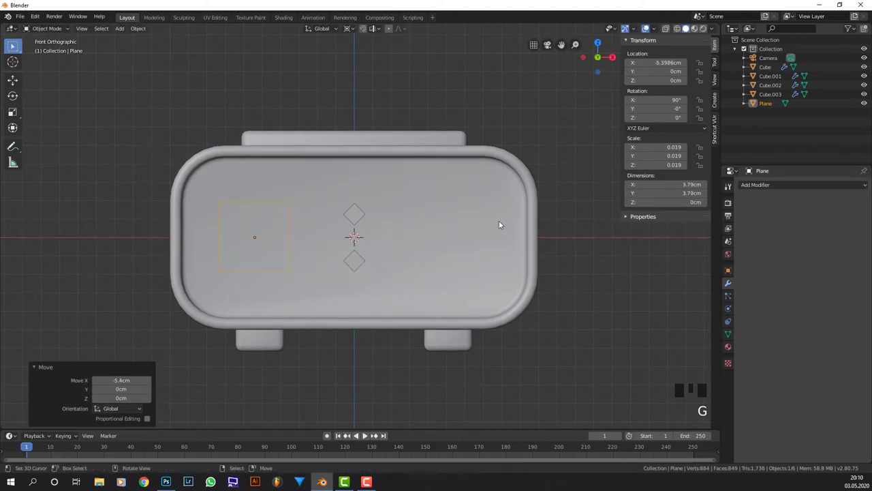
pyautogui.middleClick(500, 221)
pyautogui.press('KP_3')
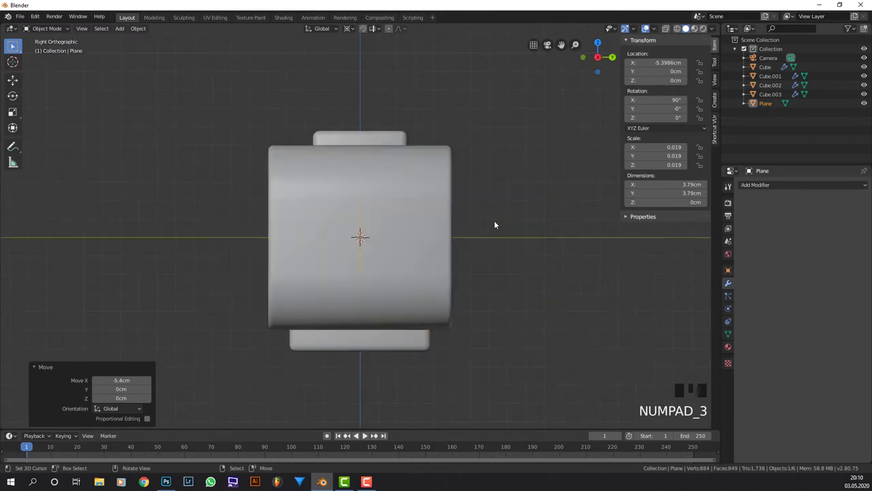
pyautogui.press('g')
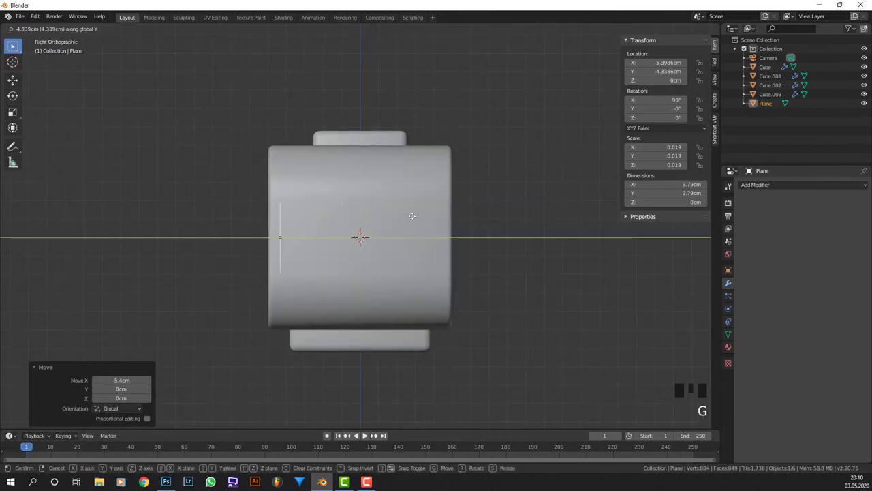
pyautogui.press('KP_1')
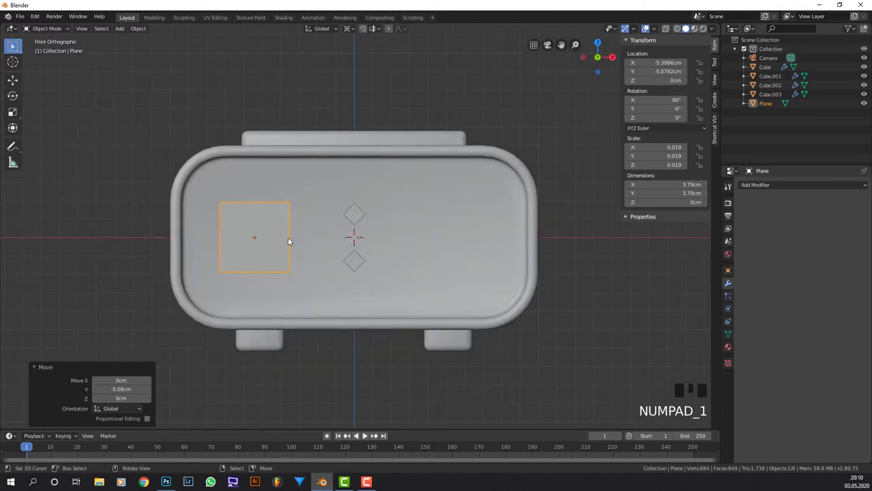
# Narrow the plane along its width into an upright rectangle near the face's left edge
pyautogui.press('s')
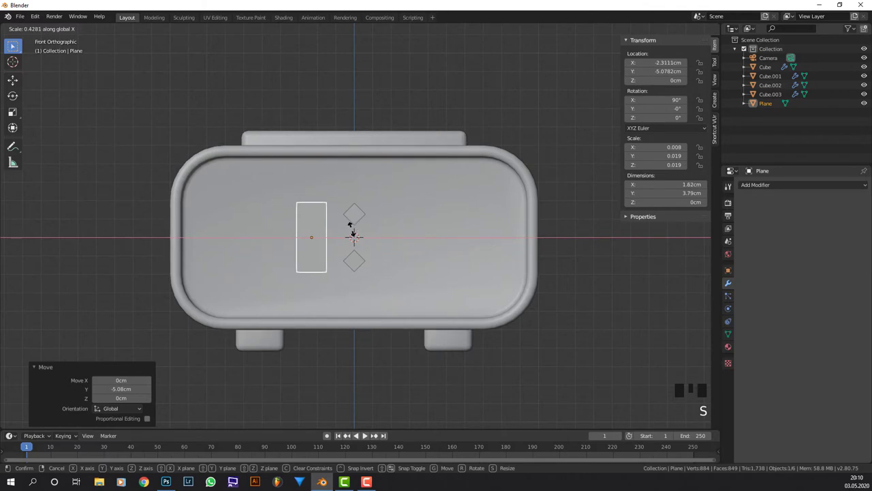
pyautogui.press('s')
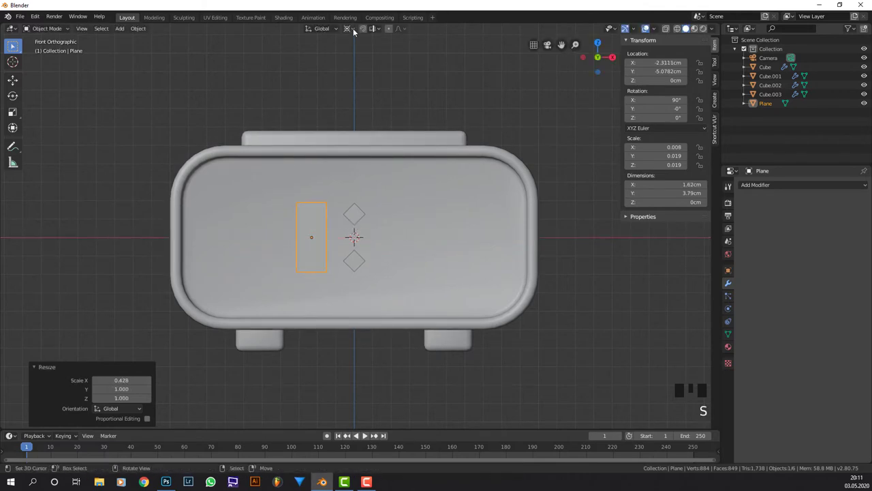
pyautogui.moveTo(355, 30); pyautogui.dragTo(348, 75)
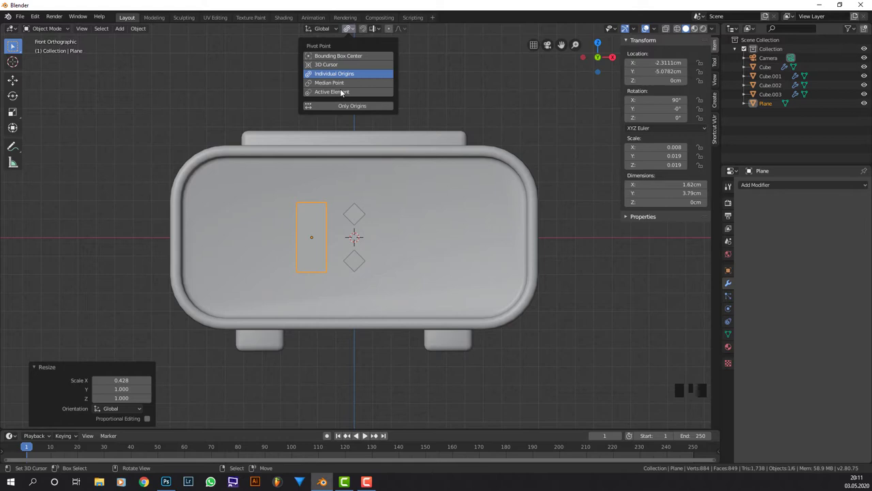
pyautogui.press('g')
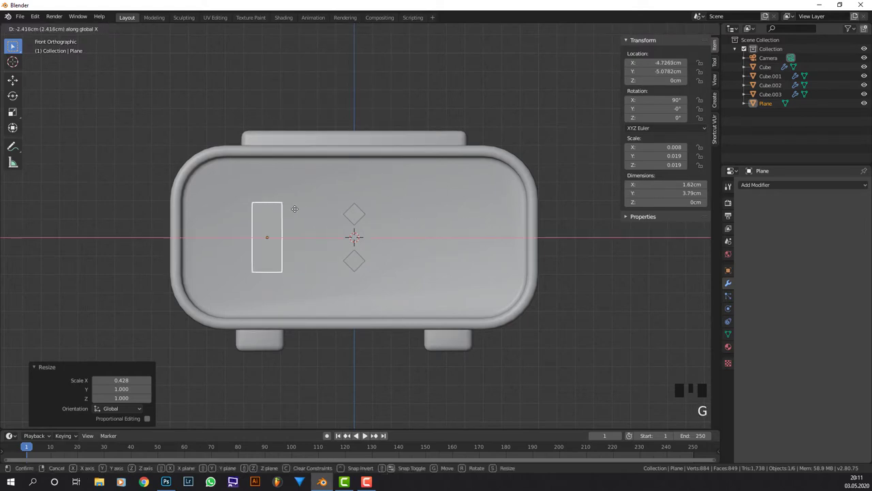
pyautogui.press('s')
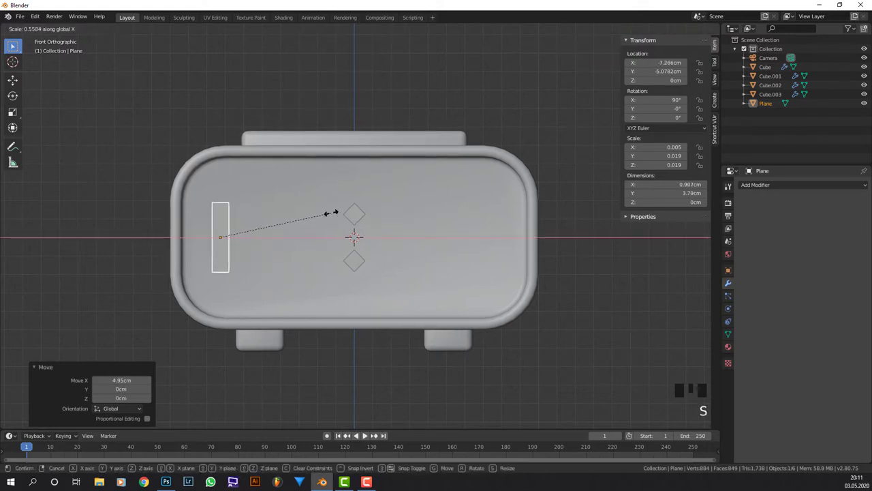
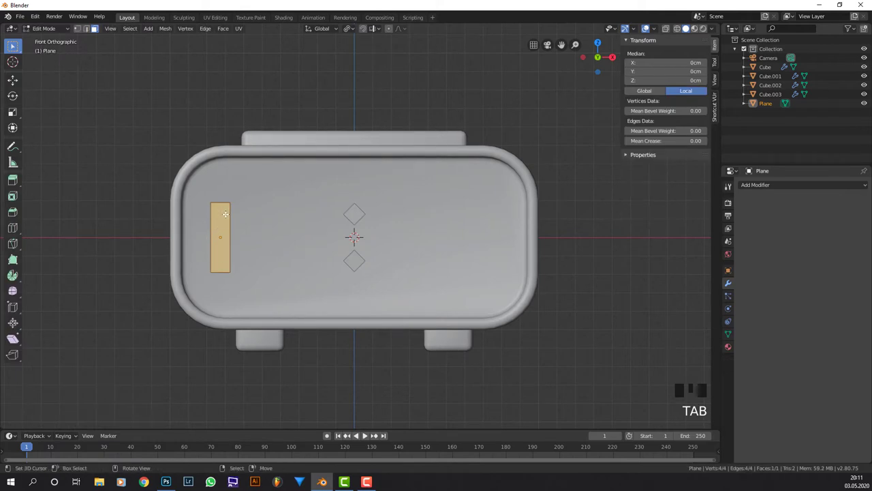
# Loop-cut the rectangle, stretch the middle edge into pointed ends and scale it to about half size
pyautogui.press('ctrl+r')
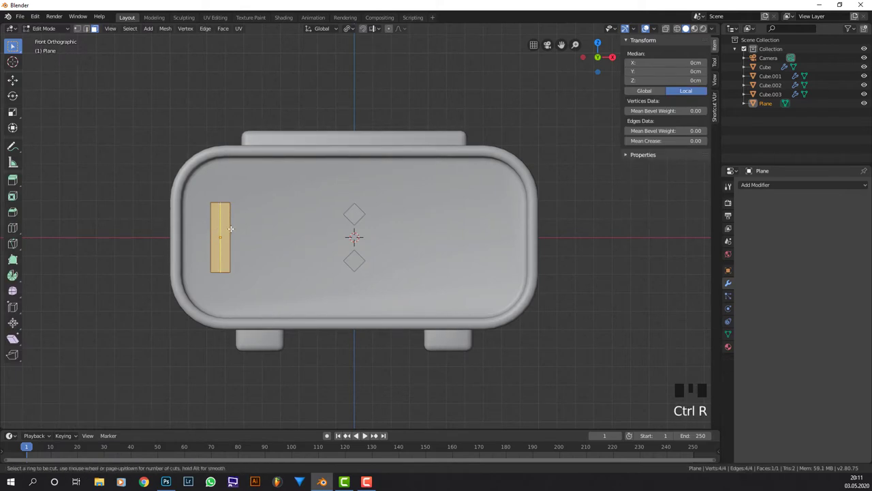
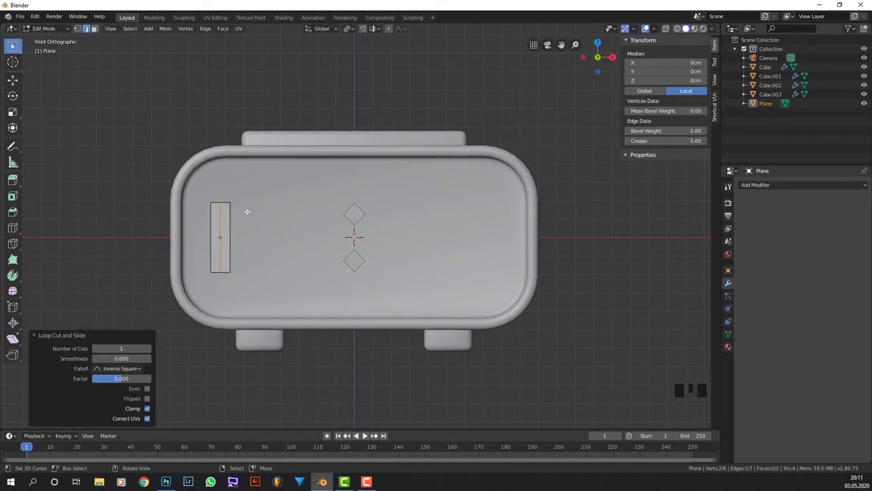
pyautogui.press('s')
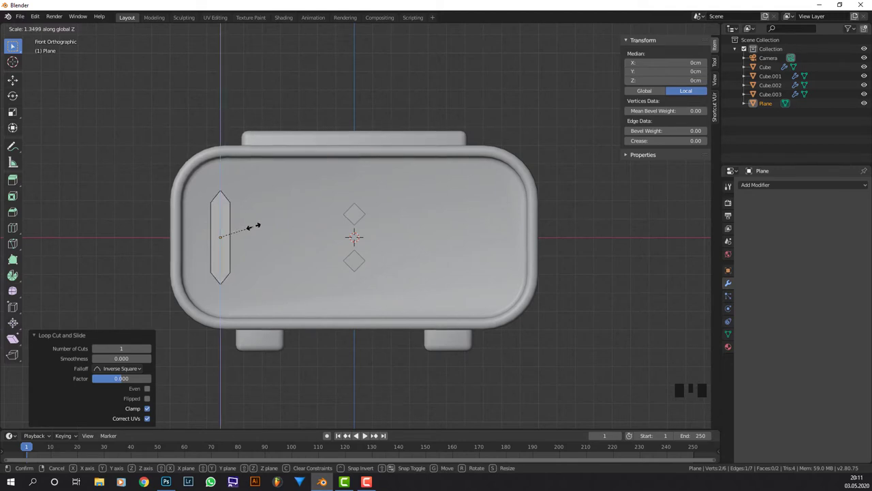
pyautogui.press('Tab')
pyautogui.press('s')
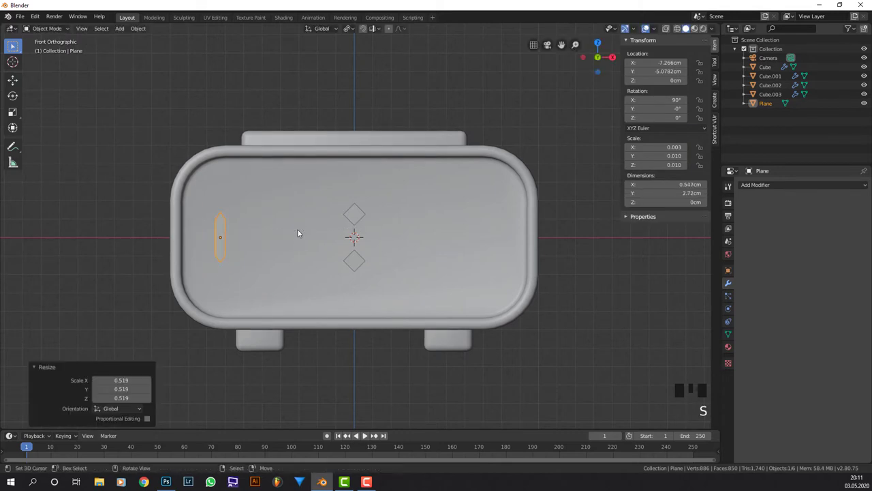
# Raise the segment and duplicate a second vertical bar straight below it
pyautogui.press('g')
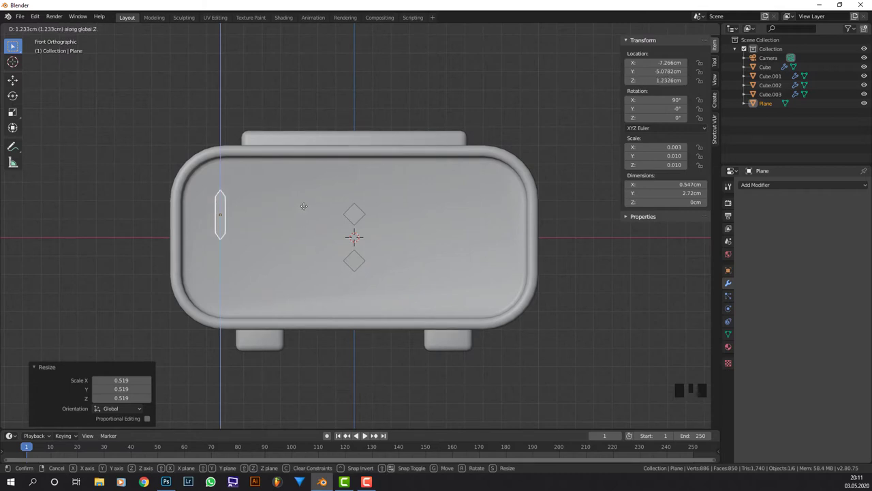
pyautogui.press('shift+d')
pyautogui.press('g')
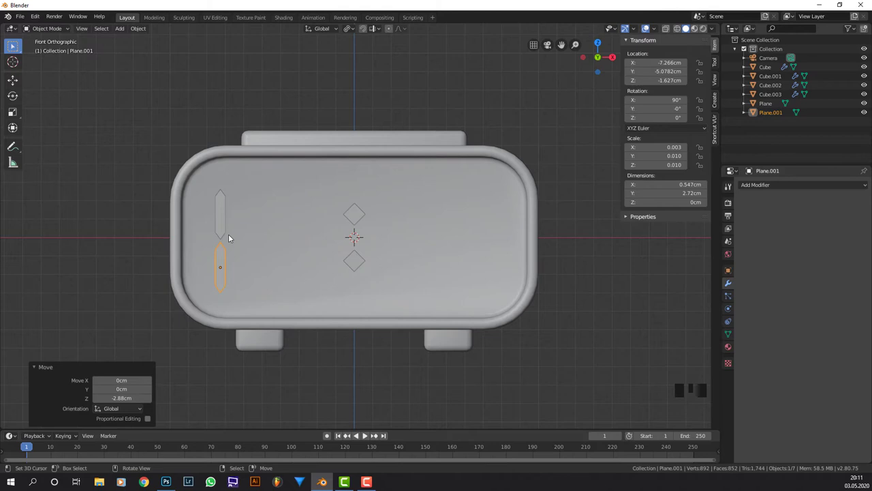
pyautogui.rightClick(220, 225)
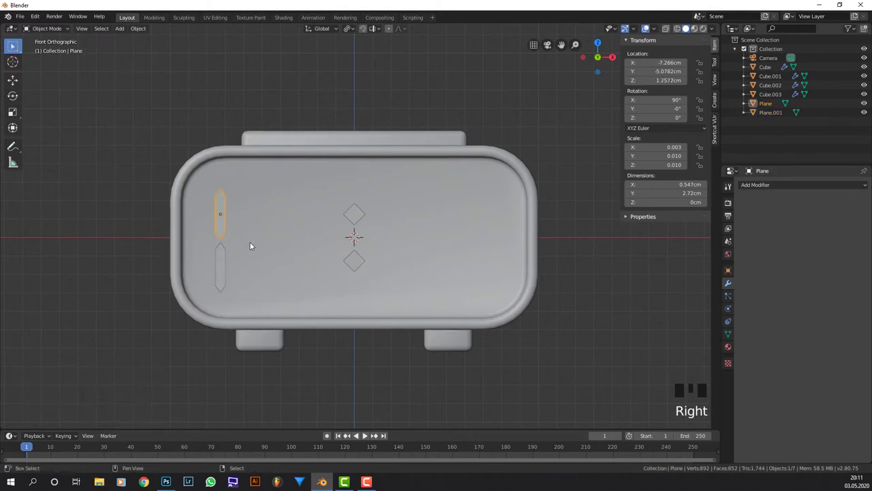
# Duplicate the upper bar, rotate it 90° to horizontal and move it to the digit's top
pyautogui.press('shift+d')
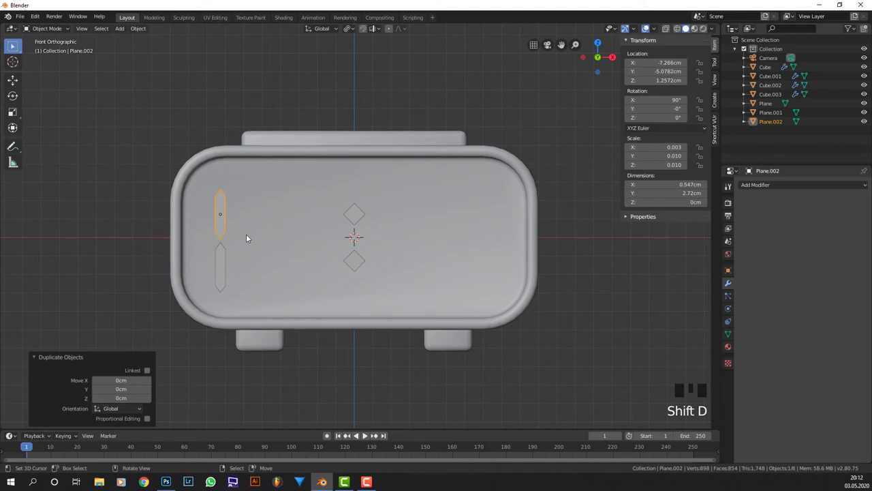
pyautogui.press('r')
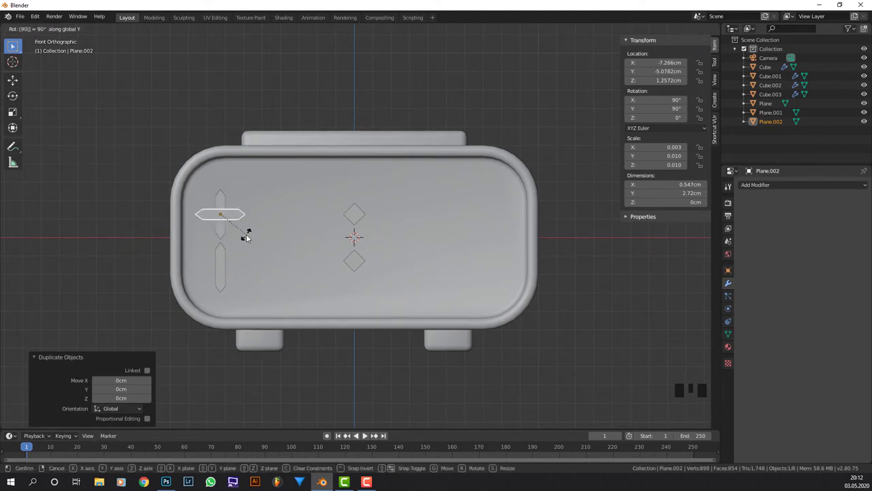
pyautogui.scroll(3)
pyautogui.press('g')
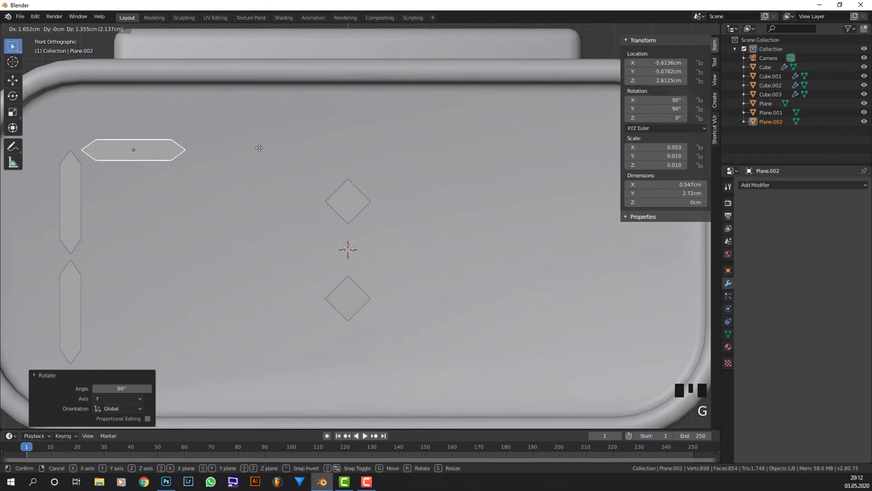
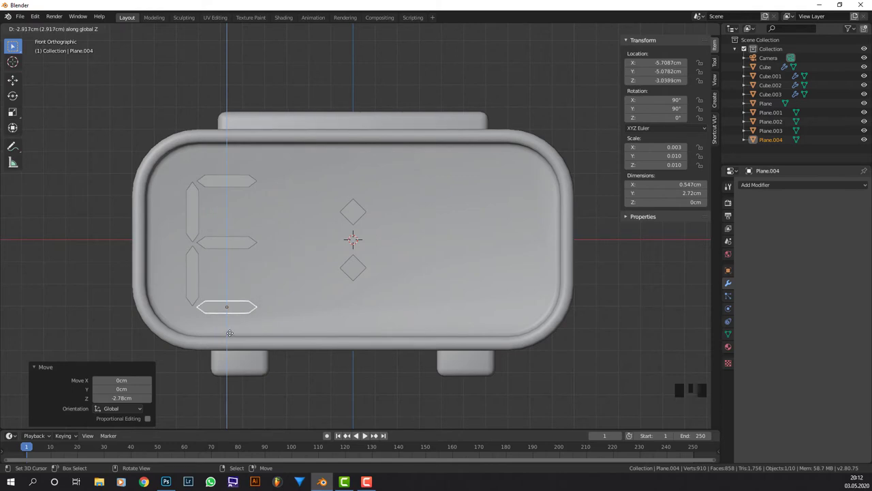
# Duplicate both vertical bars and shift the copies to the digit's right side
pyautogui.rightClick(195, 278)
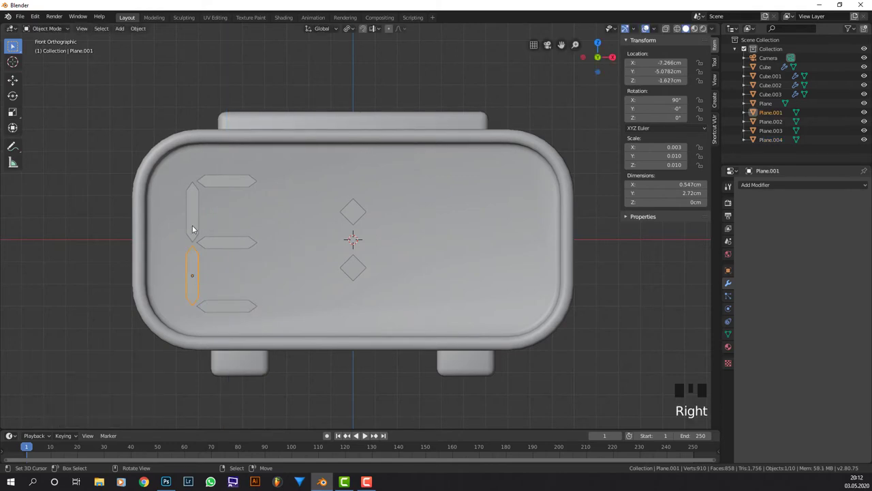
pyautogui.rightClick(193, 227)
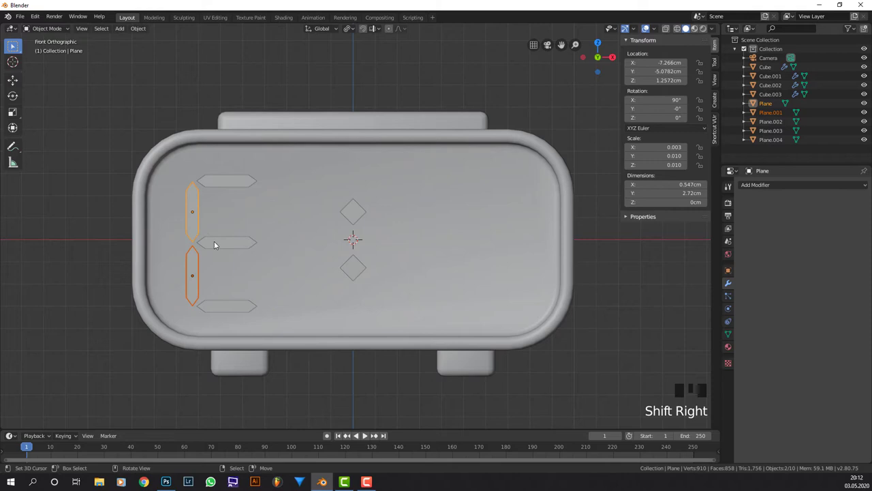
pyautogui.press('shift+d')
pyautogui.press('g')
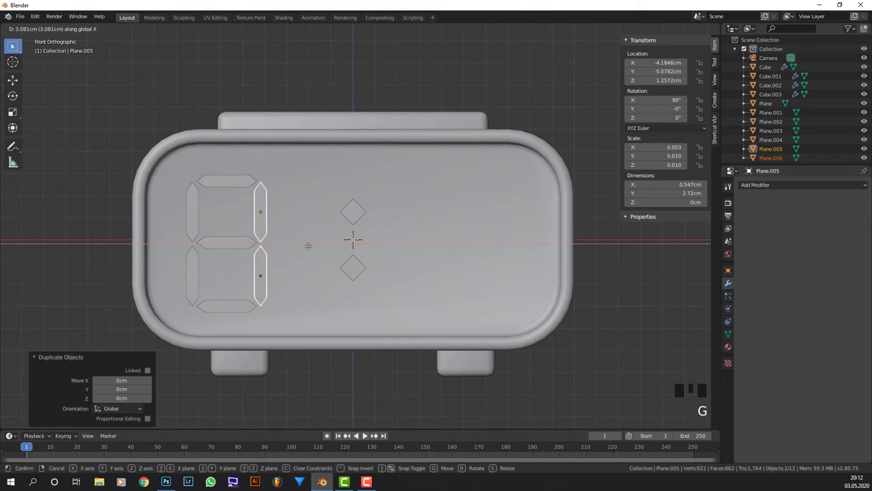
pyautogui.press('Tab')
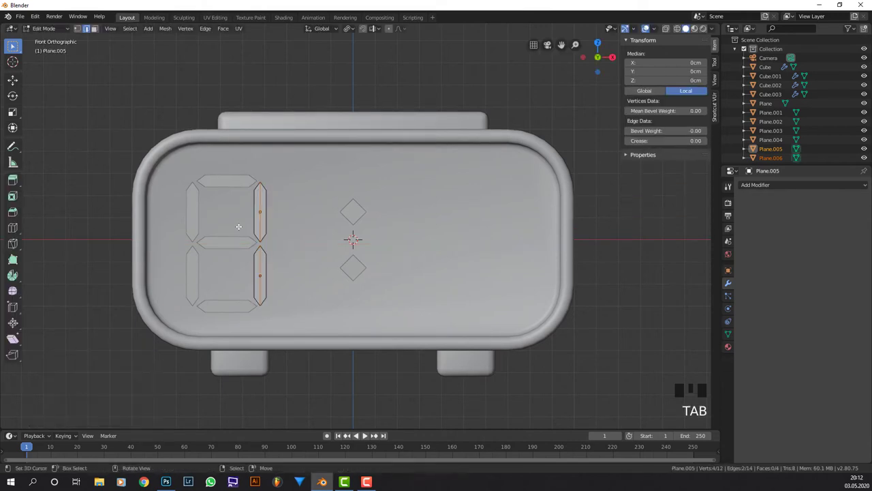
pyautogui.press('Tab')
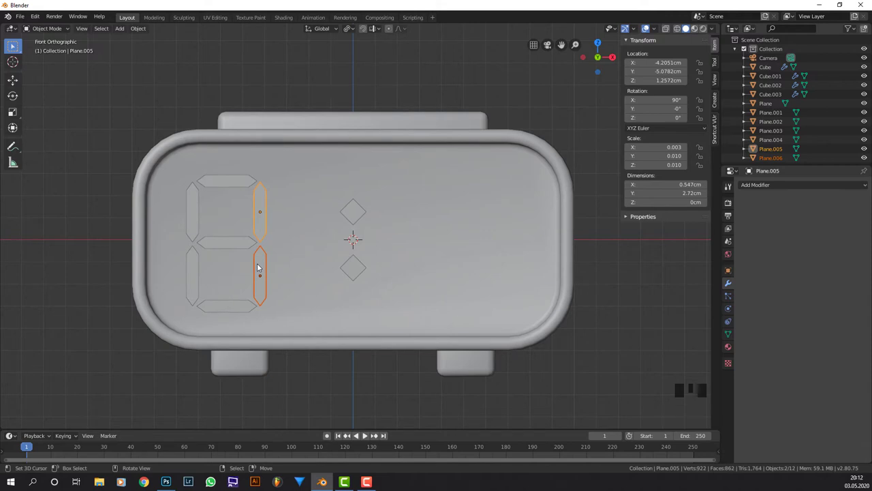
# Select all seven segments, scale the digit slightly smaller and join them into one object
pyautogui.scroll(3)
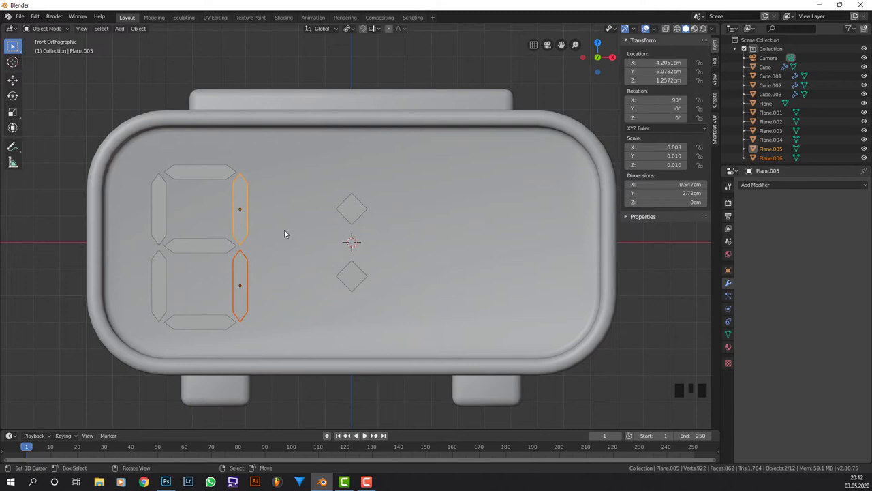
pyautogui.moveTo(208, 321); pyautogui.dragTo(177, 315)
pyautogui.rightClick(161, 289)
pyautogui.moveTo(167, 230); pyautogui.dragTo(188, 252)
pyautogui.moveTo(197, 203); pyautogui.dragTo(199, 181)
pyautogui.press('shift+Right')
pyautogui.press('s')
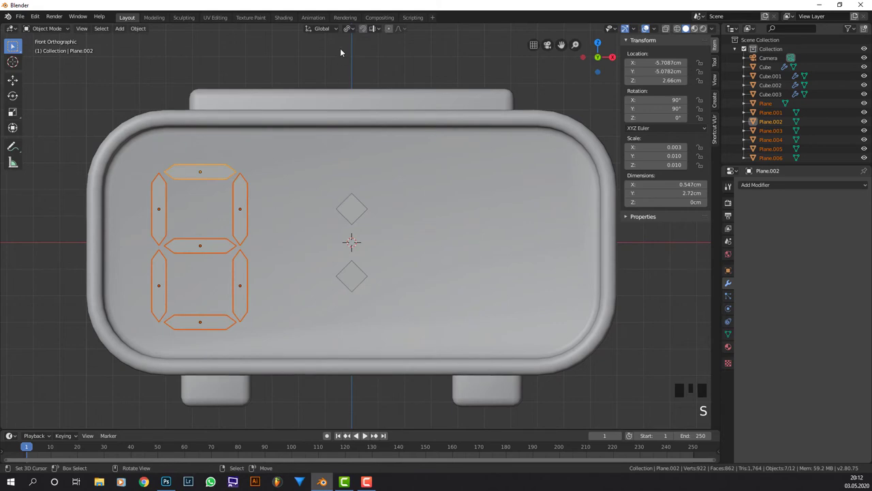
pyautogui.moveTo(354, 29); pyautogui.dragTo(487, 164)
pyautogui.press('s')
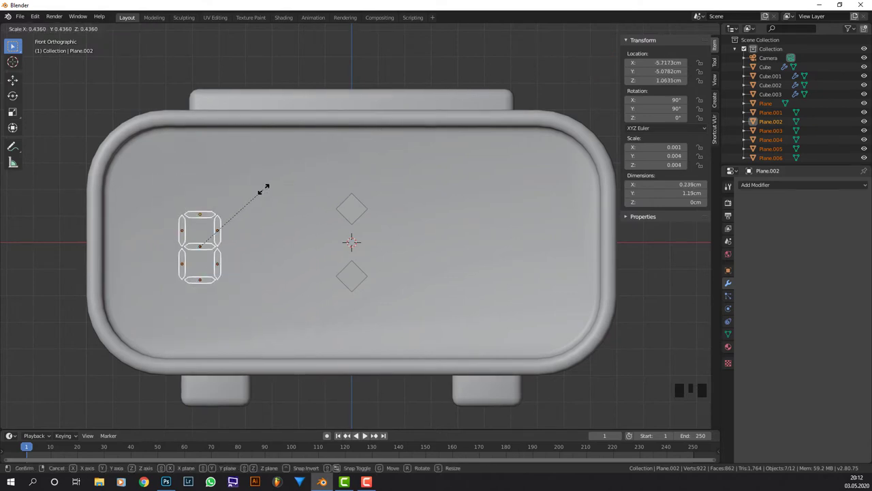
pyautogui.press('s')
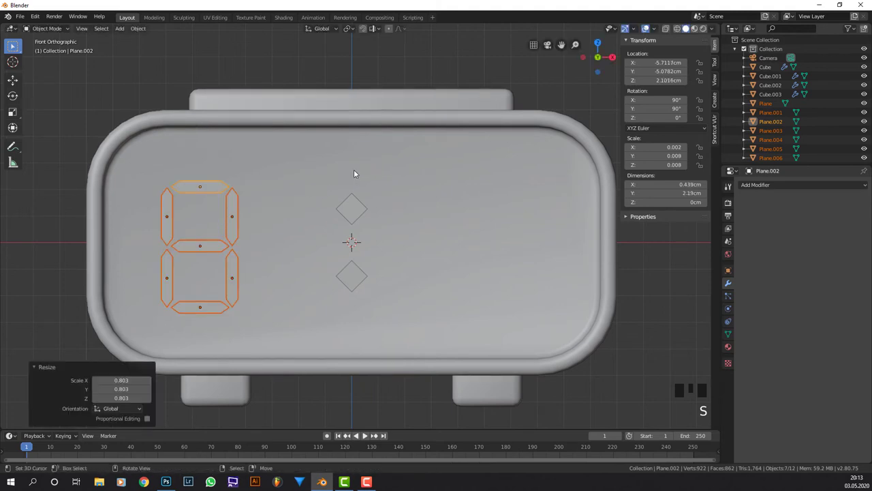
pyautogui.press('ctrl+j')
pyautogui.moveTo(214, 189); pyautogui.dragTo(286, 178)
# Select the digit from the front view and move it further left
pyautogui.moveTo(285, 178); pyautogui.dragTo(340, 208)
pyautogui.moveTo(358, 208); pyautogui.dragTo(302, 208)
pyautogui.rightClick(179, 201)
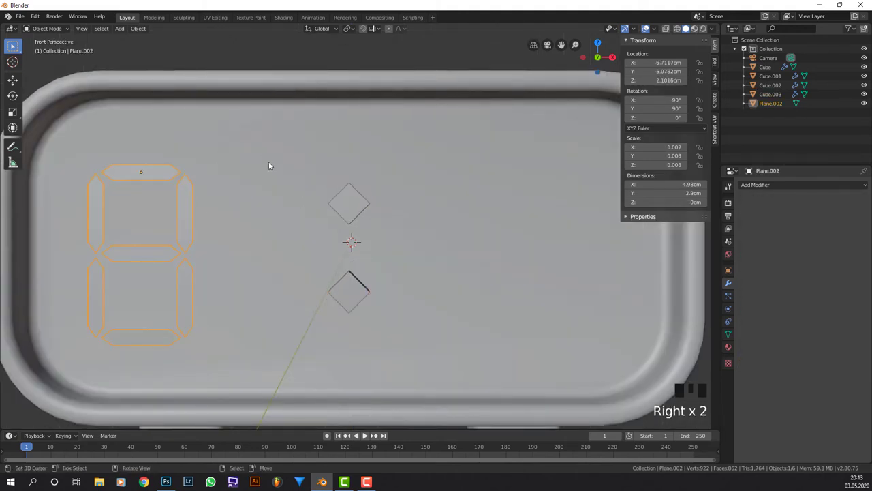
pyautogui.press('KP_1')
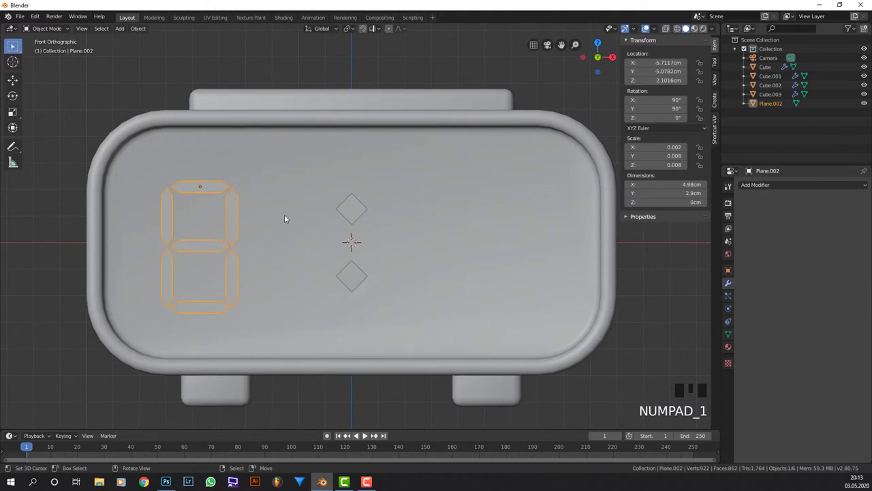
pyautogui.press('g')
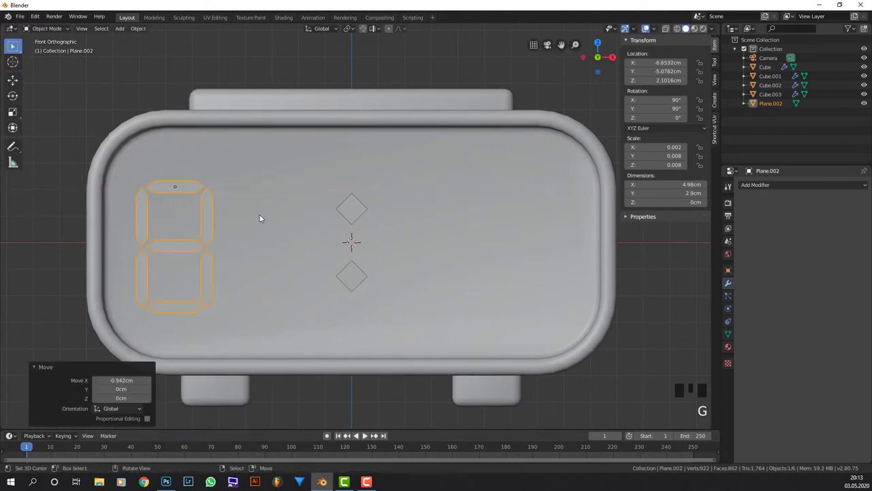
# Duplicate the digit to the right as a second digit and join both into one object
pyautogui.press('shift+d')
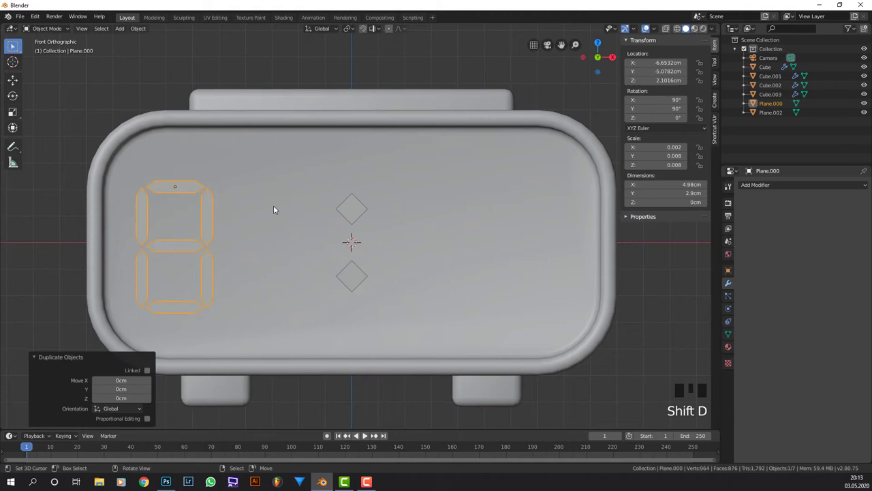
pyautogui.press('g')
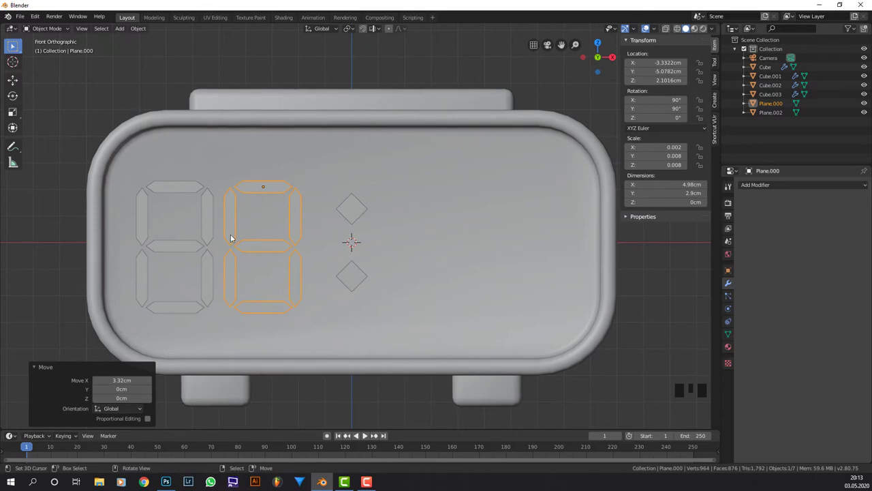
pyautogui.rightClick(206, 221)
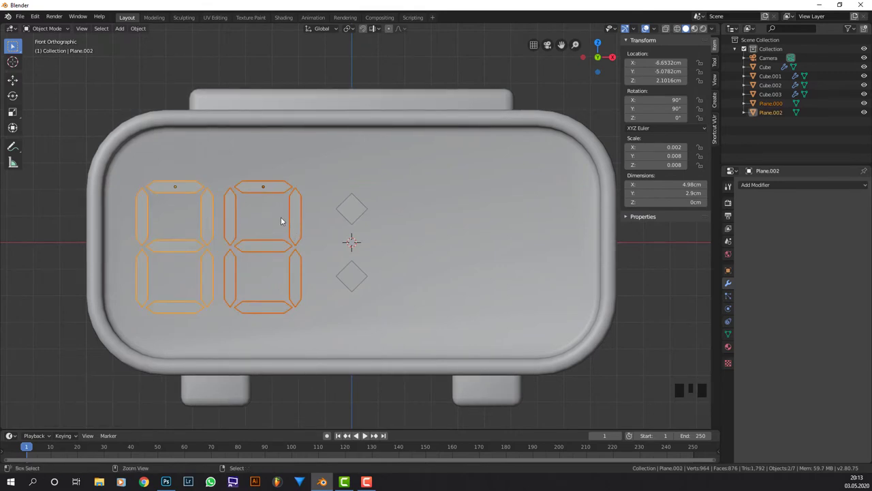
pyautogui.press('ctrl+j')
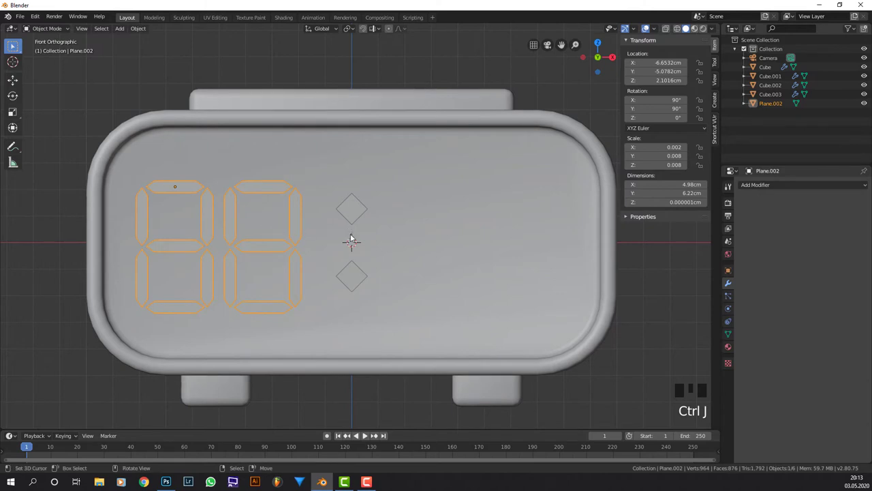
# Add a Mirror modifier giving four digits across the colon, then select all segments in Edit Mode
pyautogui.moveTo(778, 187); pyautogui.dragTo(685, 269)
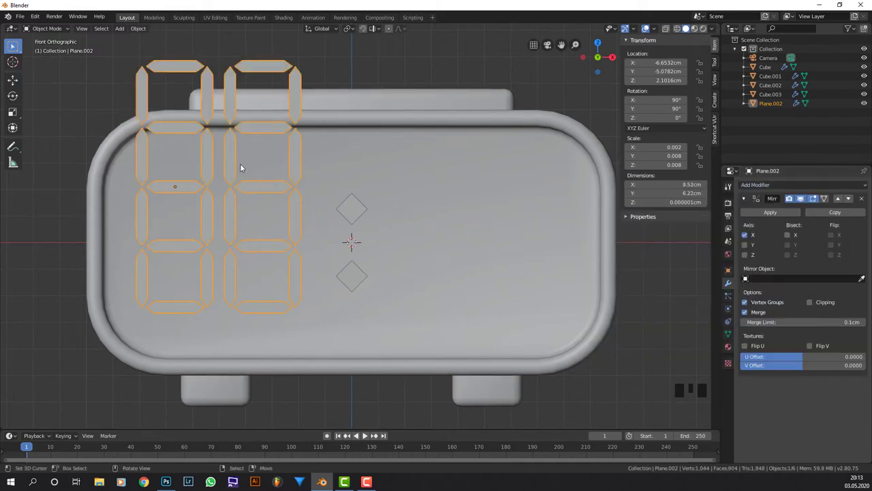
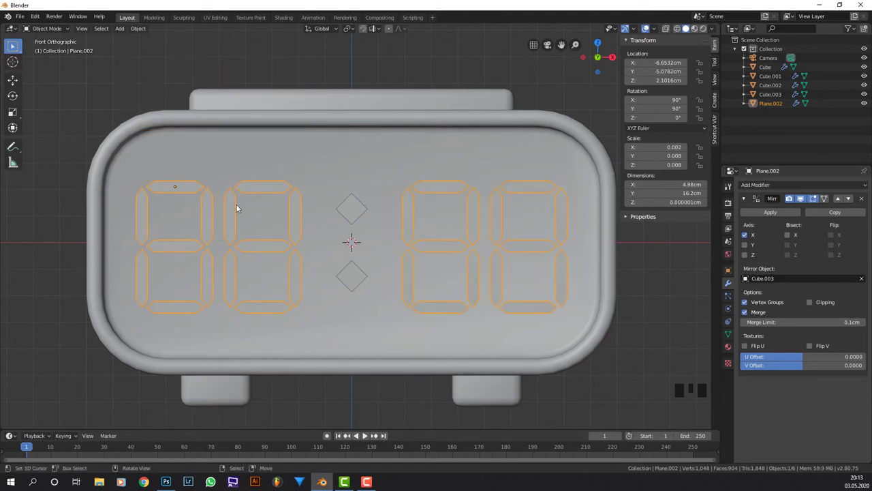
pyautogui.press('Tab')
pyautogui.press('a')
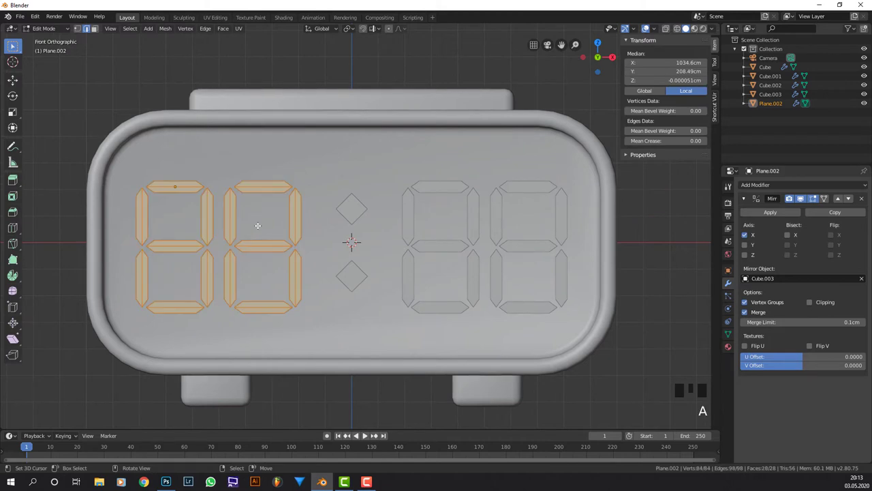
# Move the digits sideways away from the colon and push them 0.483cm forward onto the case front
pyautogui.press('g')
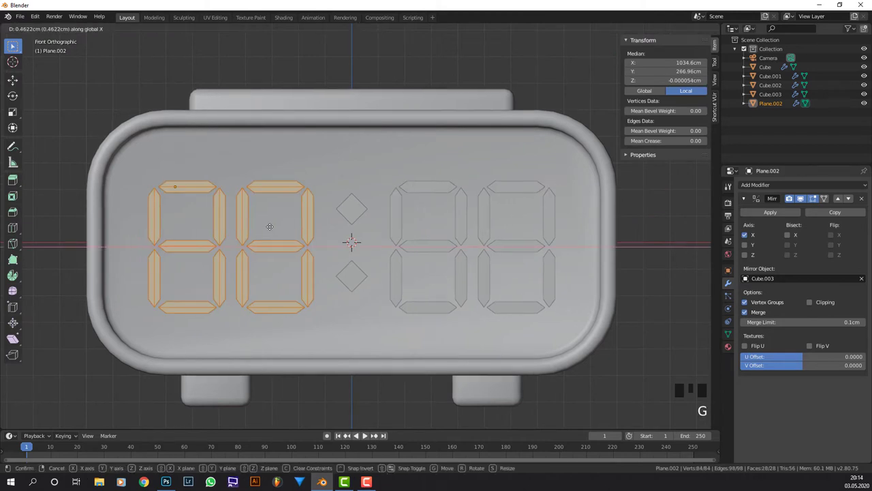
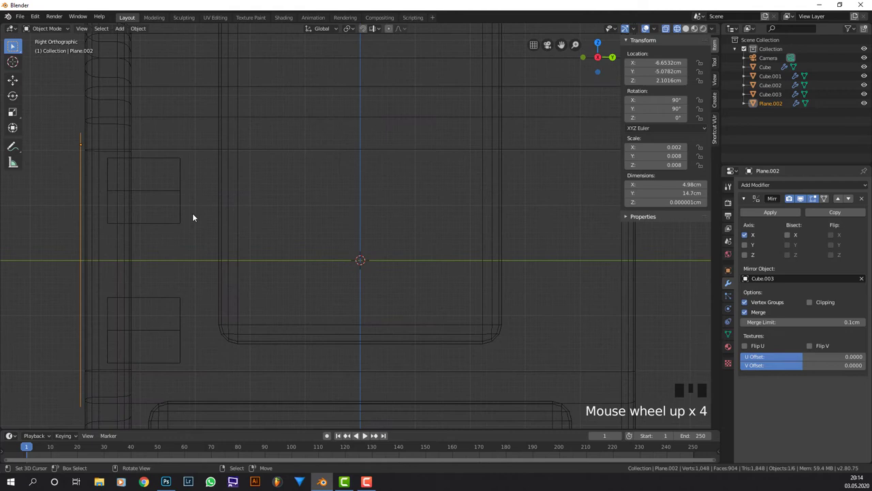
pyautogui.moveTo(231, 218); pyautogui.dragTo(323, 207)
pyautogui.scroll(3)
pyautogui.middleClick(232, 212)
pyautogui.press('g')
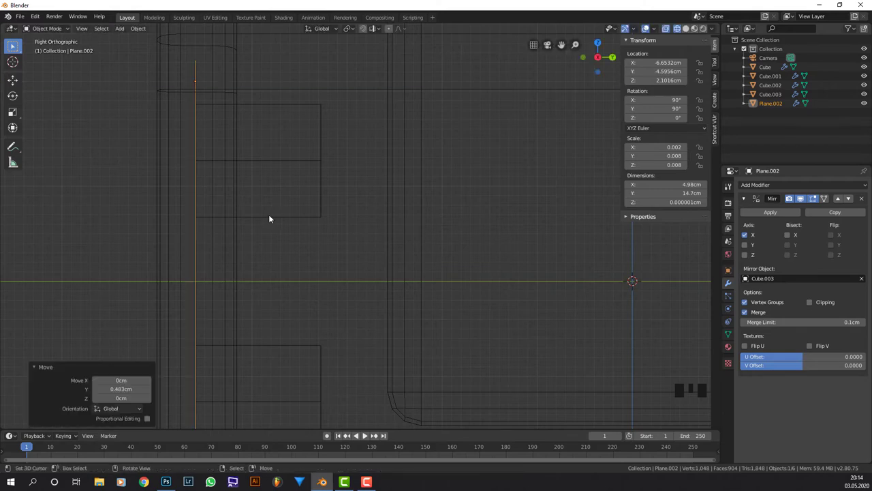
# Inspect the digits in perspective and enter Edit Mode to extrude them into thick segments
pyautogui.middleClick(245, 210)
pyautogui.scroll(-3)
pyautogui.moveTo(402, 222); pyautogui.dragTo(481, 207)
pyautogui.scroll(-3)
pyautogui.middleClick(503, 210)
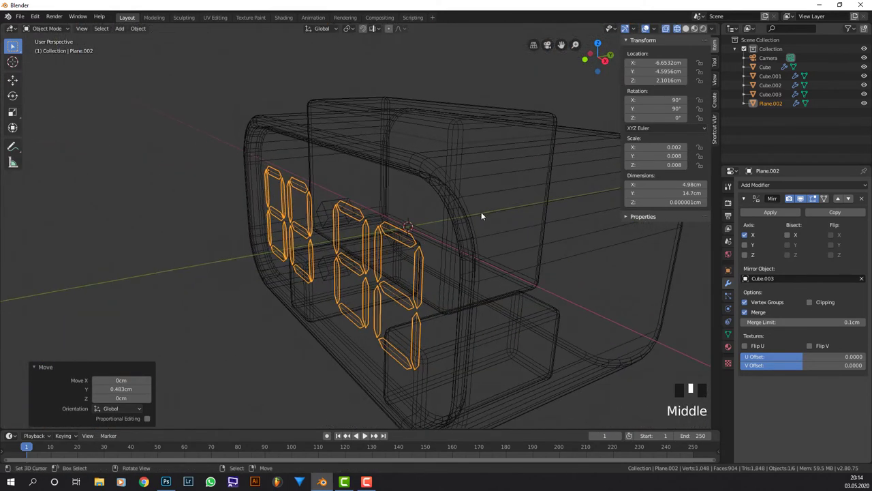
pyautogui.press('Tab')
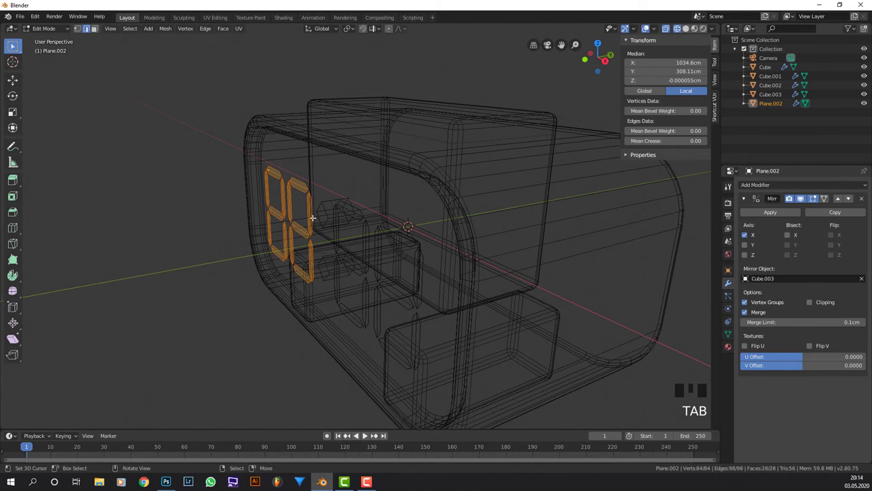
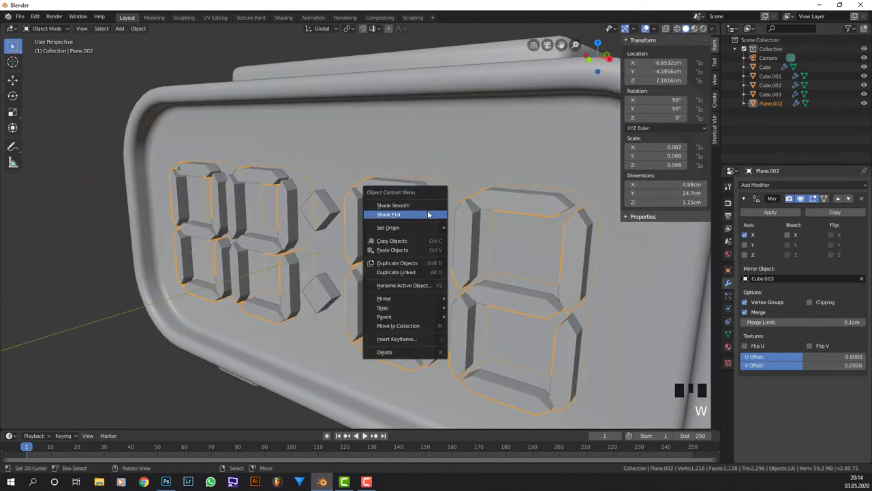
# Apply Shade Flat to the digit segments and orbit out to inspect the whole clock
pyautogui.press('w')
pyautogui.press('w')
pyautogui.scroll(3)
pyautogui.moveTo(441, 206); pyautogui.dragTo(393, 201)
pyautogui.scroll(-3)
pyautogui.moveTo(368, 249); pyautogui.dragTo(435, 262)
pyautogui.scroll(-3)
pyautogui.scroll(-3)
pyautogui.moveTo(420, 301); pyautogui.dragTo(418, 291)
pyautogui.scroll(-3)
pyautogui.moveTo(441, 279); pyautogui.dragTo(287, 19)
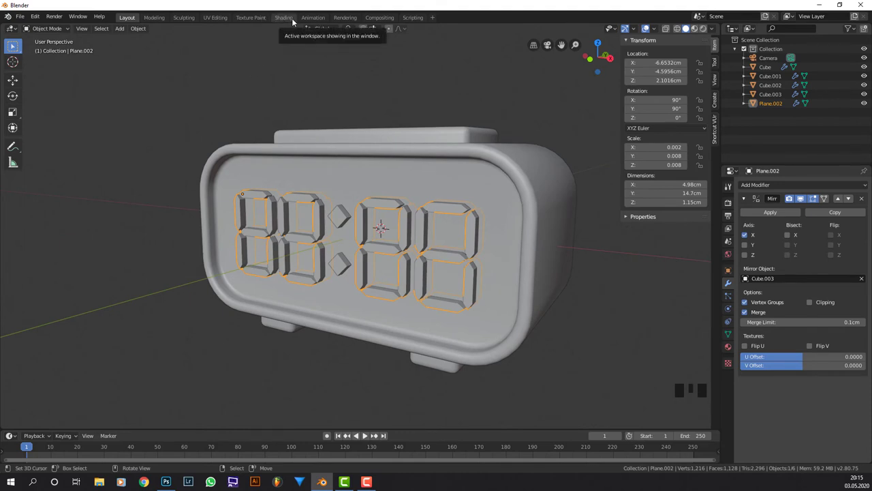
# In the Shading workspace, frame the clock from the front and select its body (Cube)
pyautogui.moveTo(294, 22); pyautogui.dragTo(283, 20)
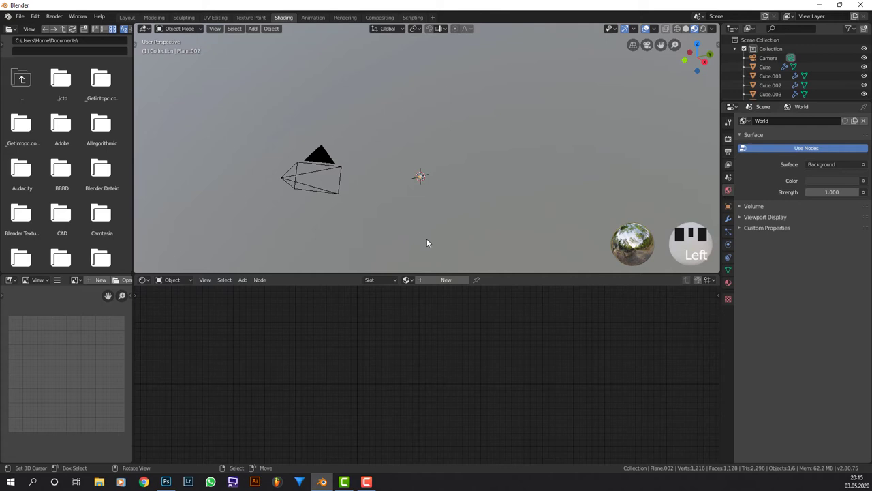
pyautogui.press('KP_1')
pyautogui.scroll(3)
pyautogui.moveTo(440, 184); pyautogui.dragTo(433, 144)
pyautogui.scroll(3)
pyautogui.moveTo(402, 162); pyautogui.dragTo(399, 169)
pyautogui.scroll(3)
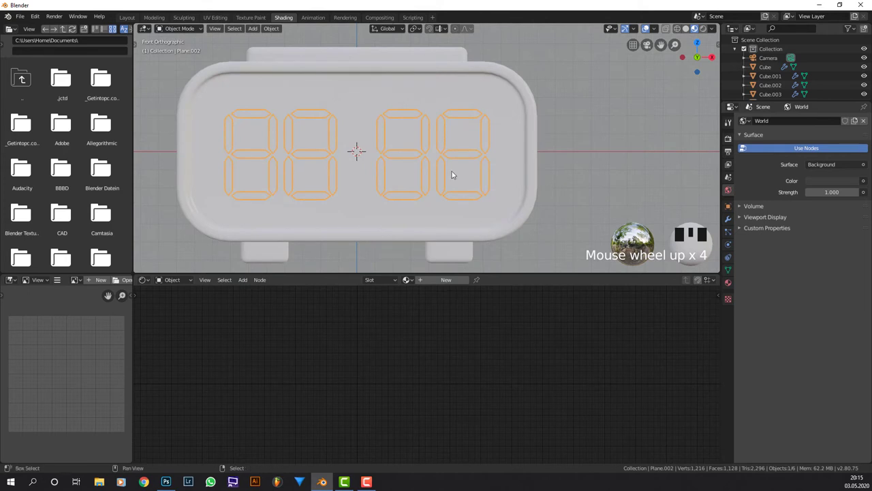
pyautogui.moveTo(457, 165); pyautogui.dragTo(599, 145)
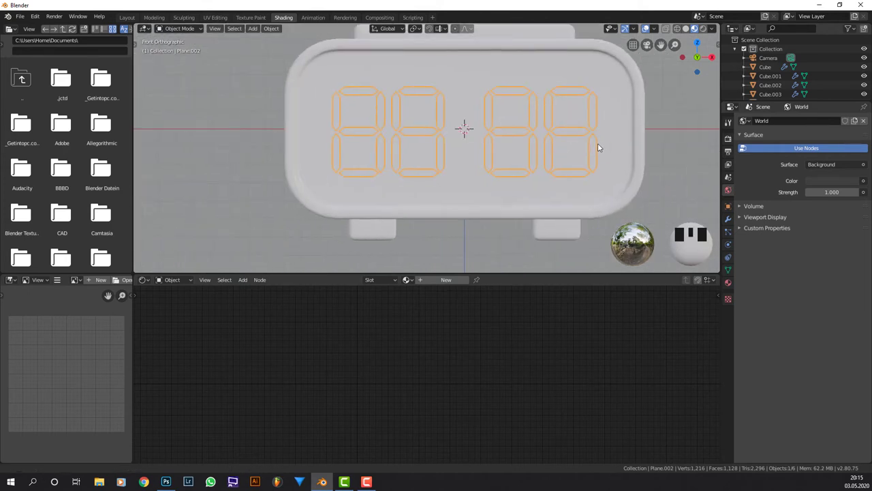
pyautogui.moveTo(582, 148); pyautogui.dragTo(616, 146)
pyautogui.press('KP_1')
pyautogui.moveTo(602, 148); pyautogui.dragTo(419, 145)
pyautogui.rightClick(418, 144)
pyautogui.rightClick(521, 102)
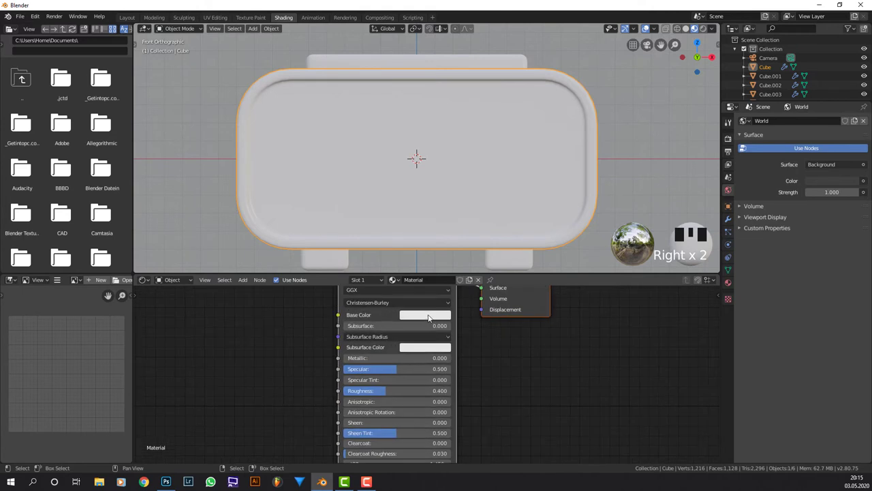
# Create a new material named Clock for the body with a black Base Color
pyautogui.click(451, 229)
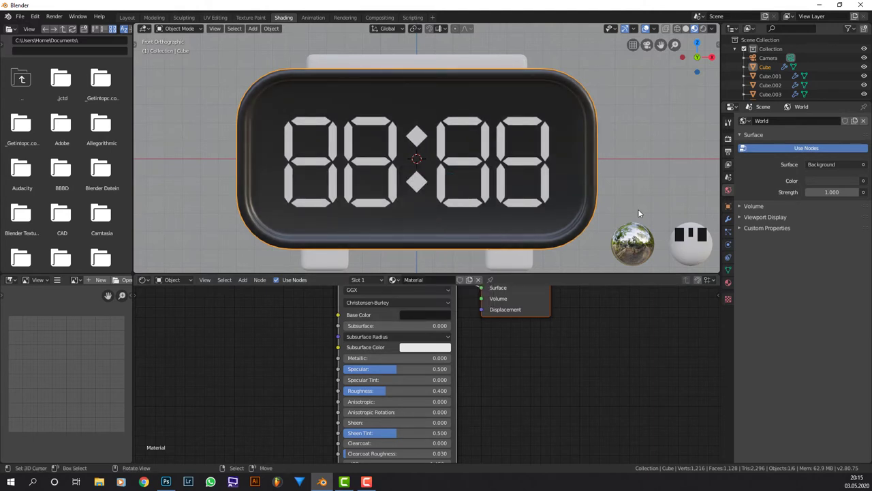
pyautogui.moveTo(627, 186); pyautogui.dragTo(576, 196)
pyautogui.scroll(-3)
pyautogui.moveTo(519, 193); pyautogui.dragTo(505, 189)
pyautogui.scroll(-3)
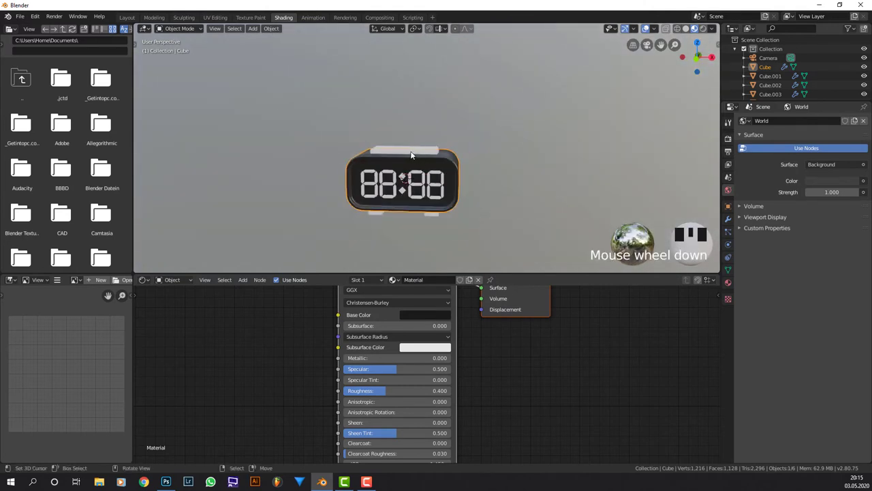
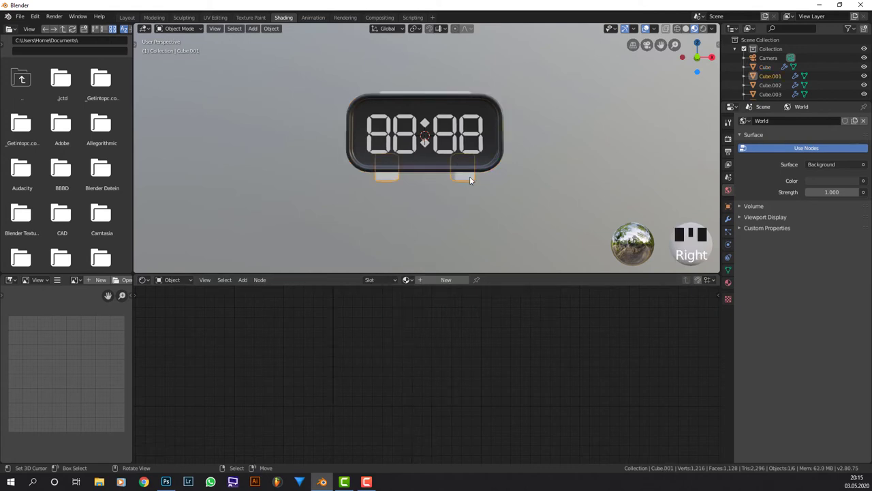
# Assign the existing Clock material to the feet (Cube.001) from the browse list
pyautogui.scroll(3)
pyautogui.scroll(-3)
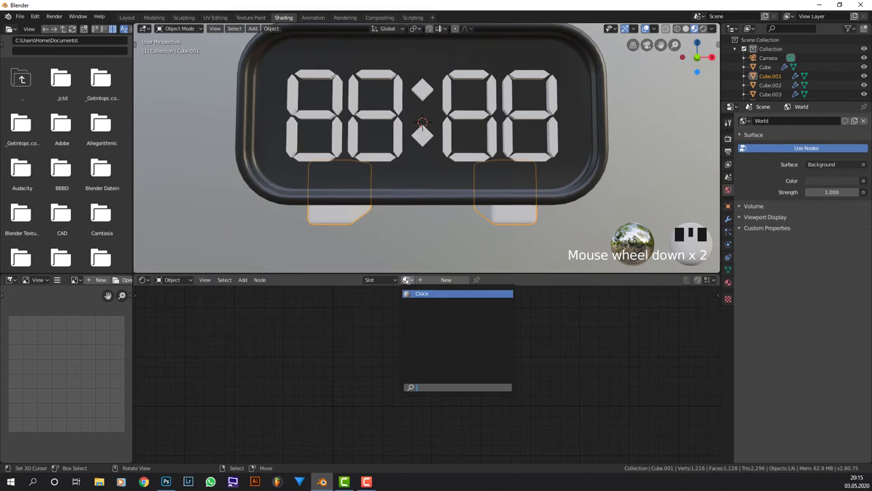
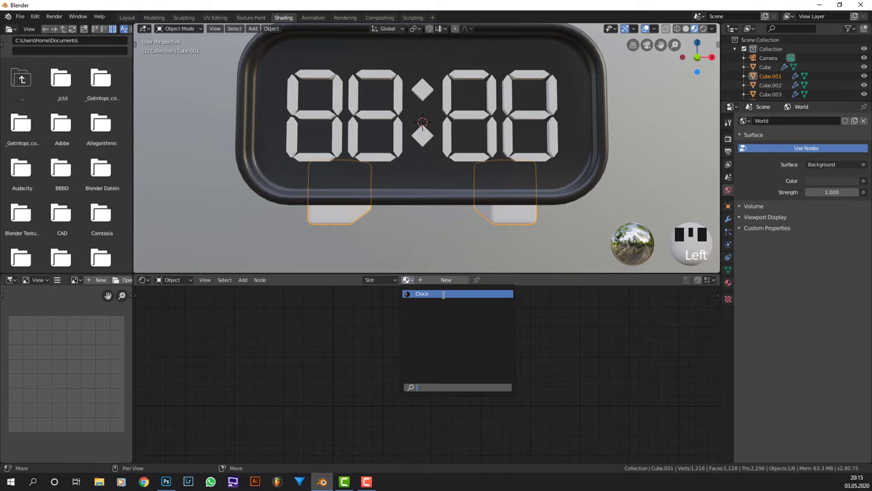
pyautogui.moveTo(472, 295); pyautogui.dragTo(488, 204)
# Give the top bar (Cube.002) a red Base Color with roughness 0.25
pyautogui.moveTo(488, 204); pyautogui.dragTo(509, 197)
pyautogui.scroll(-3)
pyautogui.moveTo(511, 196); pyautogui.dragTo(442, 179)
pyautogui.rightClick(442, 179)
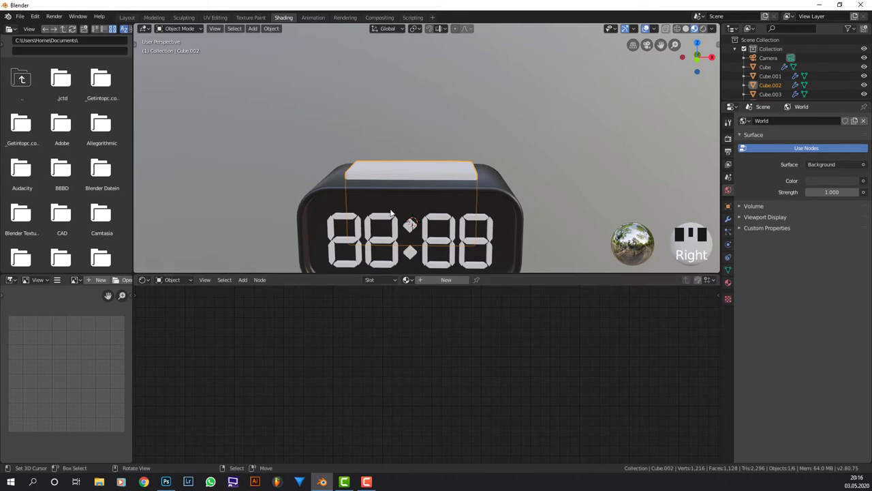
pyautogui.click(445, 284)
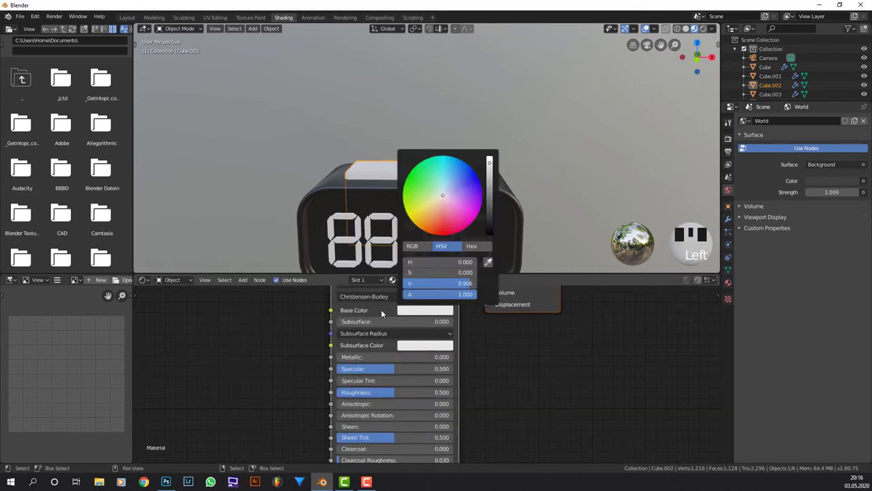
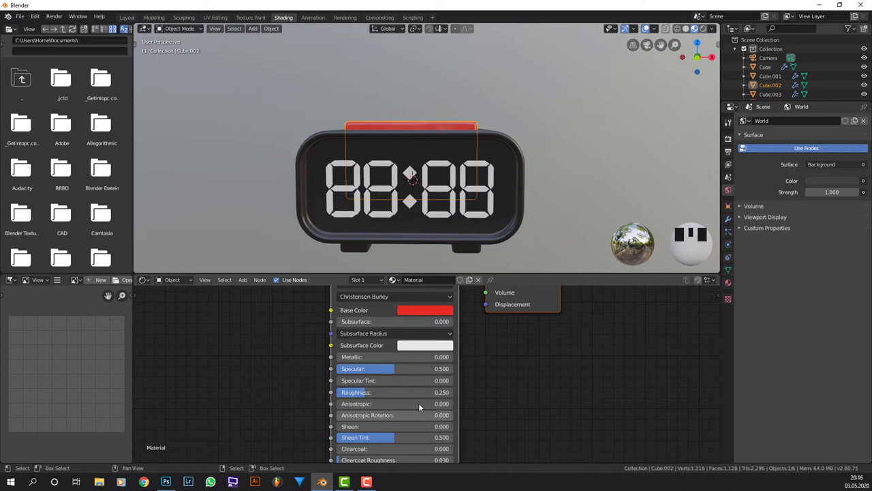
# Lower the Clock material's roughness to 0.25, then select the digit segments
pyautogui.rightClick(484, 236)
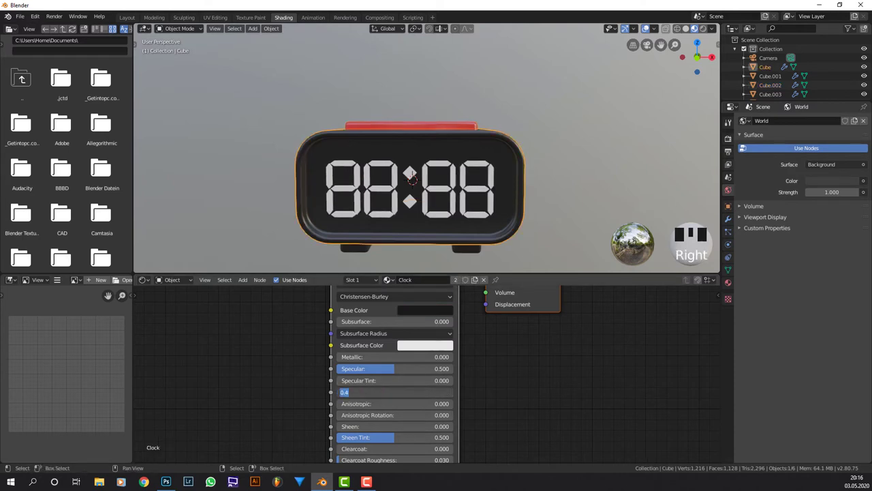
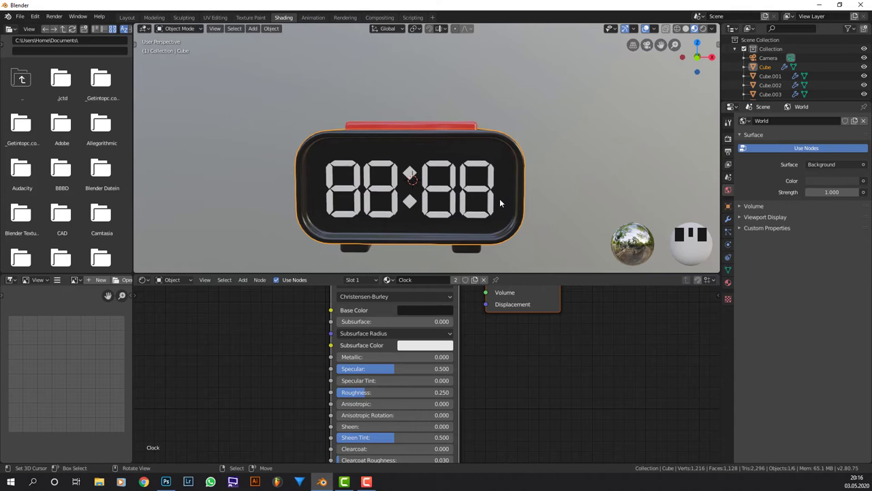
pyautogui.moveTo(502, 187); pyautogui.dragTo(500, 182)
pyautogui.scroll(3)
pyautogui.rightClick(457, 147)
pyautogui.scroll(-3)
pyautogui.scroll(3)
# Create a material named 'Number on' for Plane.002 and delete its Principled BSDF node
pyautogui.moveTo(440, 277); pyautogui.dragTo(432, 318)
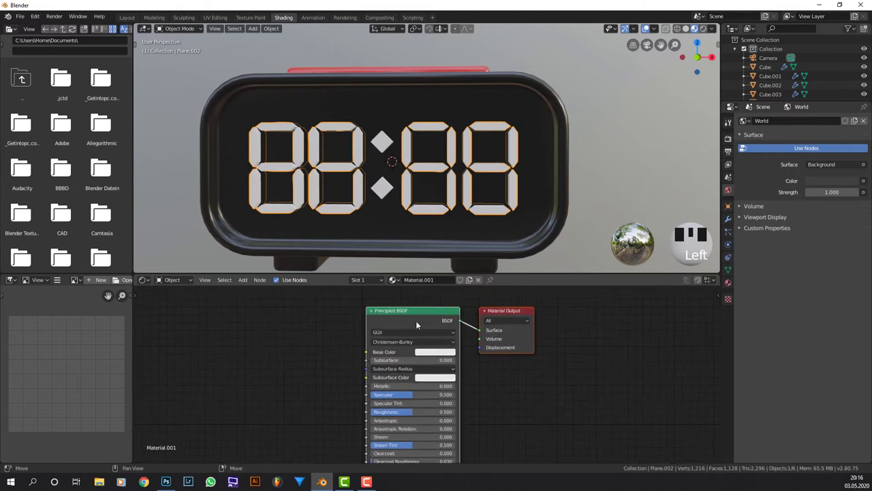
pyautogui.click(397, 312)
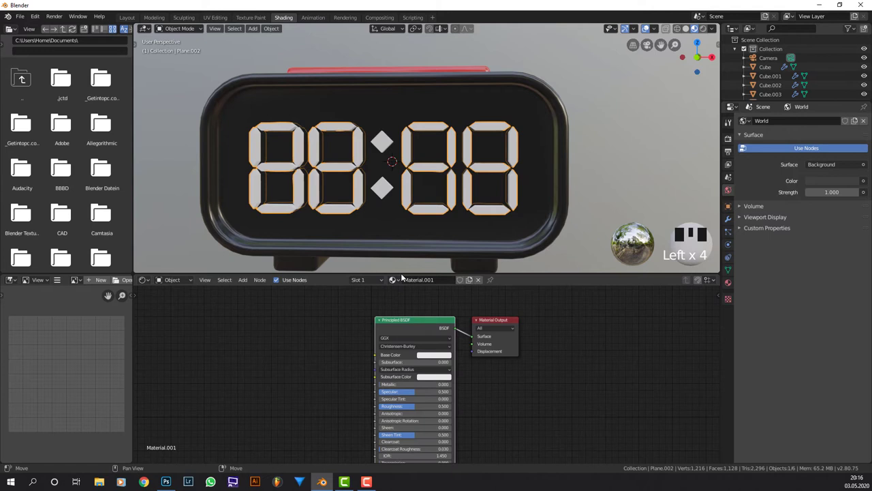
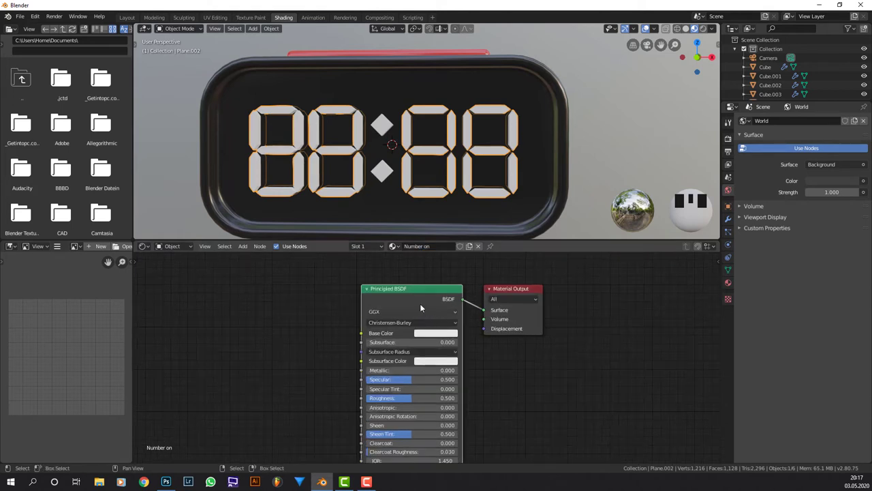
pyautogui.click(417, 290)
pyautogui.press('x')
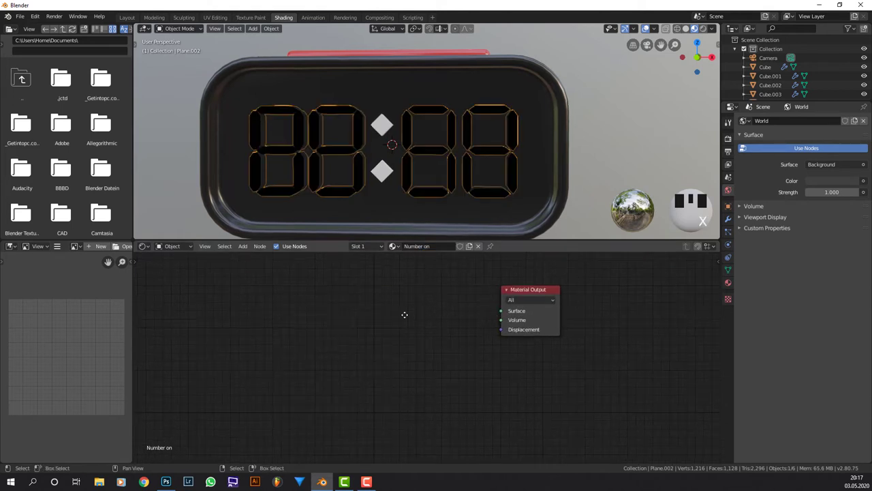
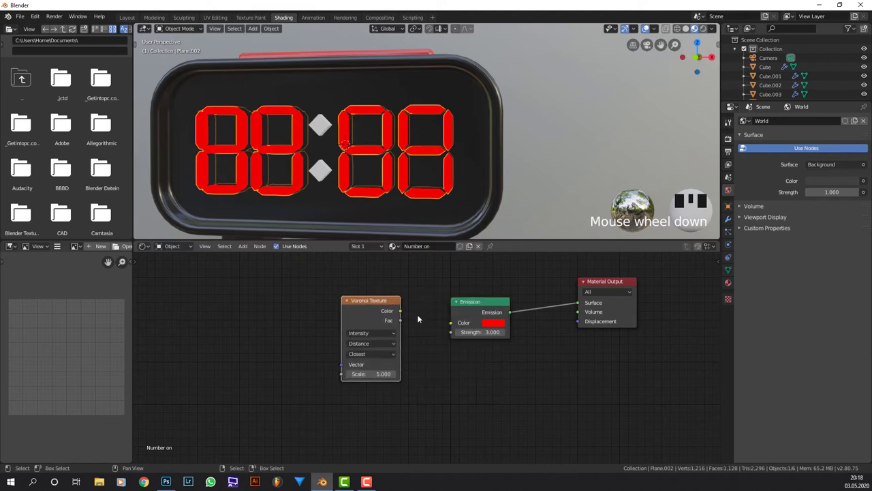
# Feed a Voronoi texture with Chebychev distance and scale 13 into the Emission colour
pyautogui.click(456, 325)
pyautogui.scroll(3)
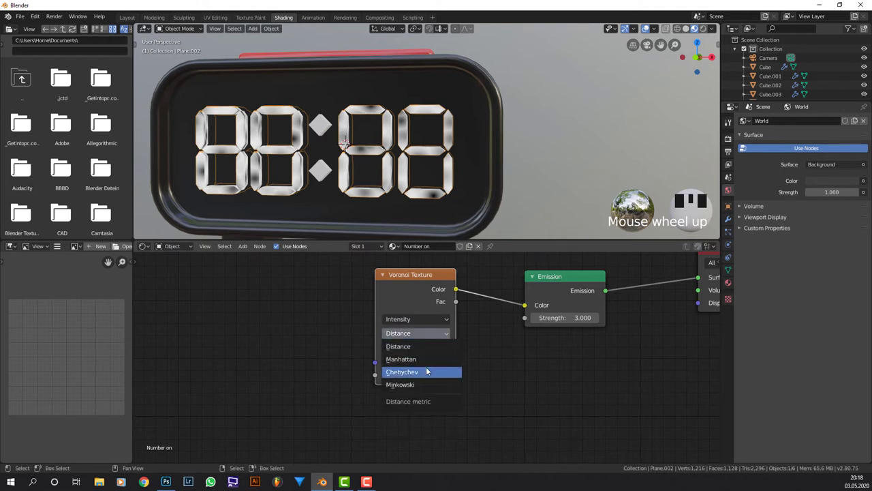
pyautogui.moveTo(427, 368); pyautogui.dragTo(404, 193)
pyautogui.scroll(3)
pyautogui.scroll(-3)
pyautogui.scroll(-3)
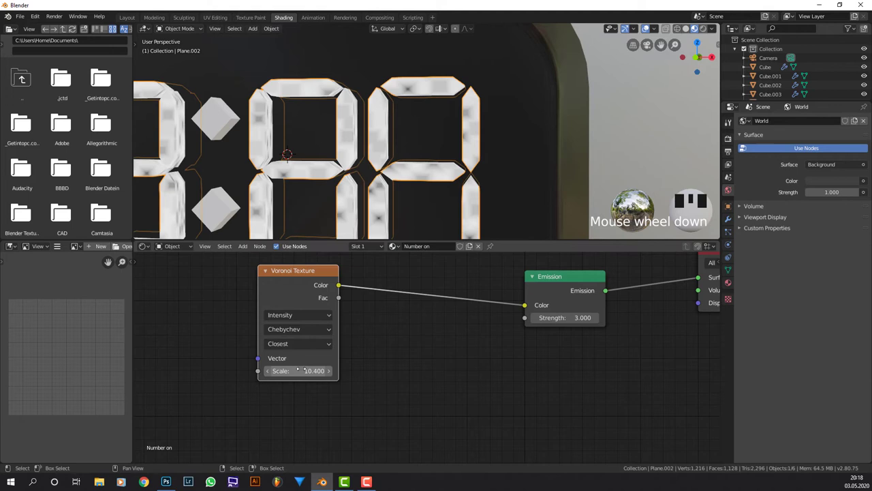
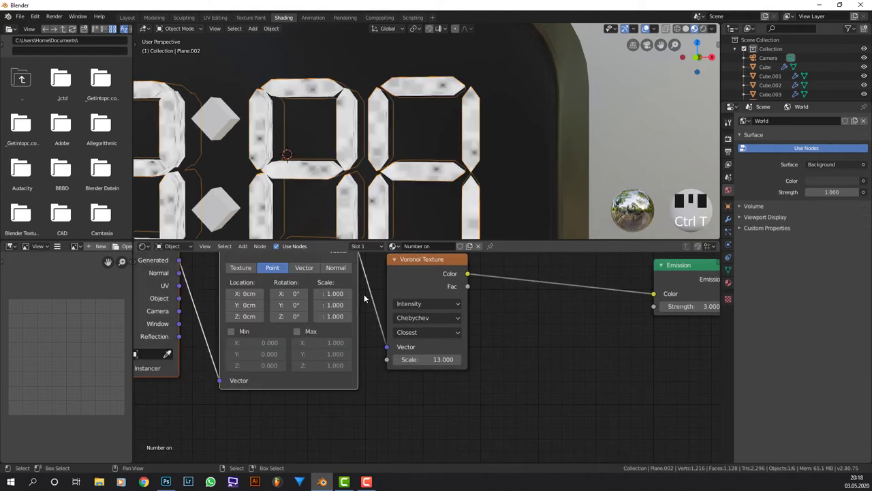
pyautogui.press('ctrl+z')
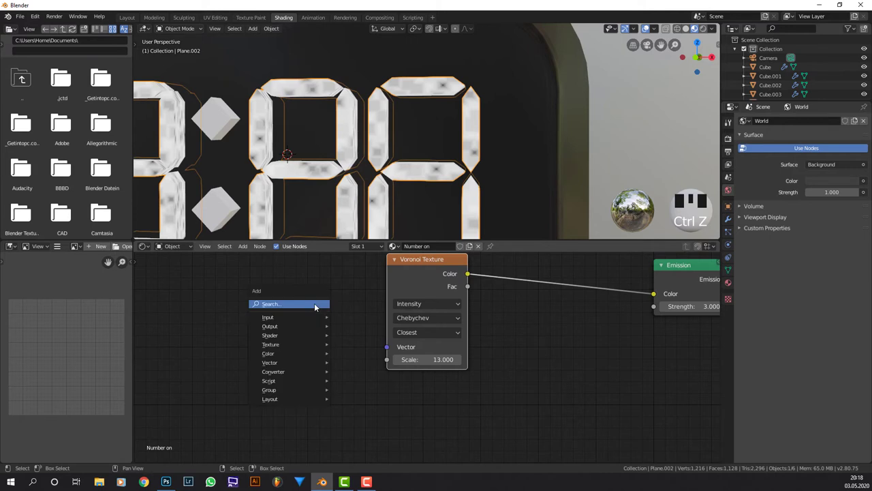
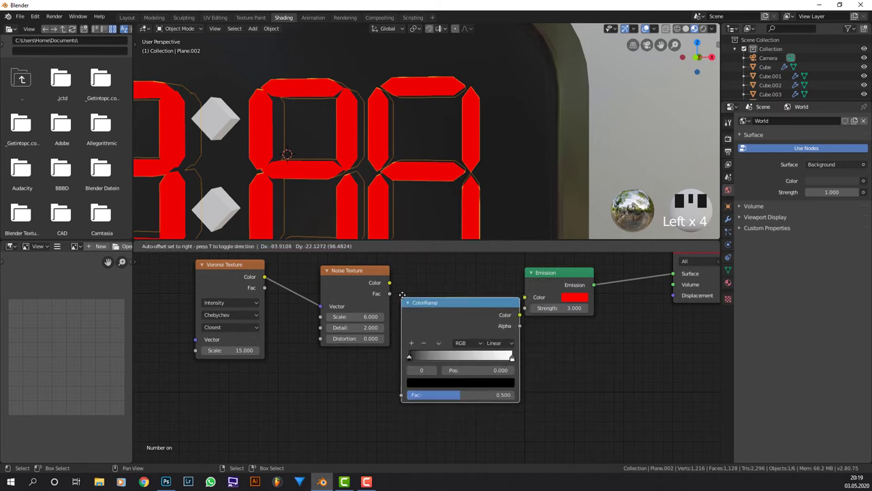
# Place the ColorRamp node and wire Voronoi→Noise→ColorRamp→Emission colour
pyautogui.click(388, 283)
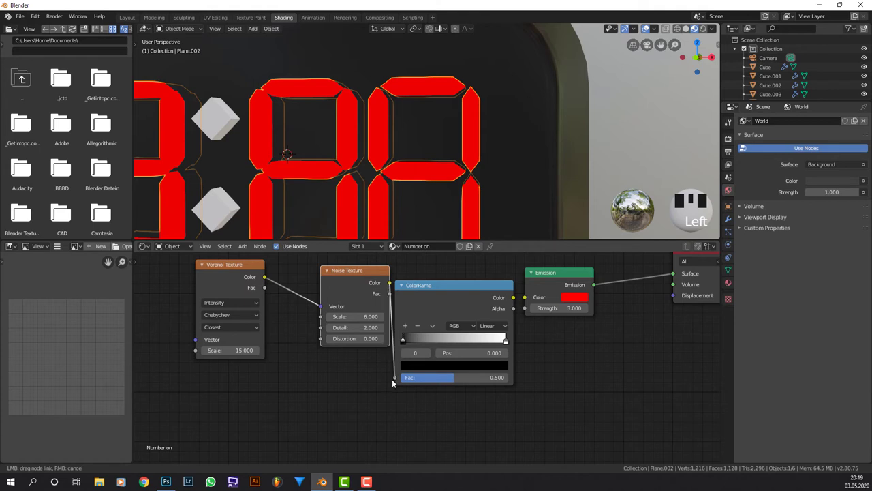
pyautogui.moveTo(514, 299); pyautogui.dragTo(492, 288)
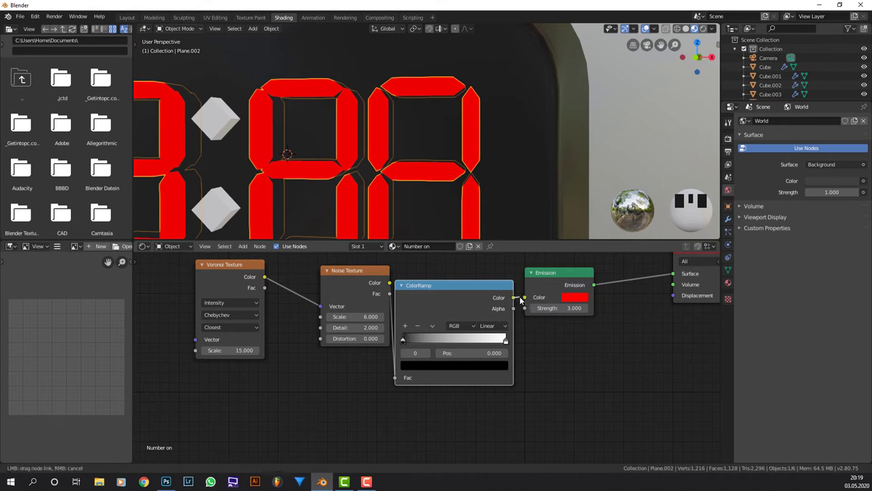
pyautogui.click(551, 281)
# Make the ramp's right stop red and move the black stop to position 0.105
pyautogui.click(523, 299)
pyautogui.click(462, 233)
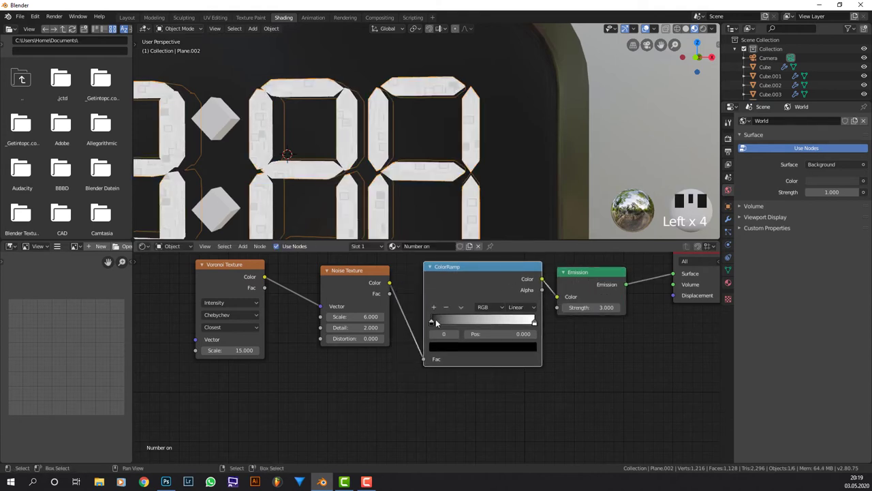
pyautogui.click(531, 325)
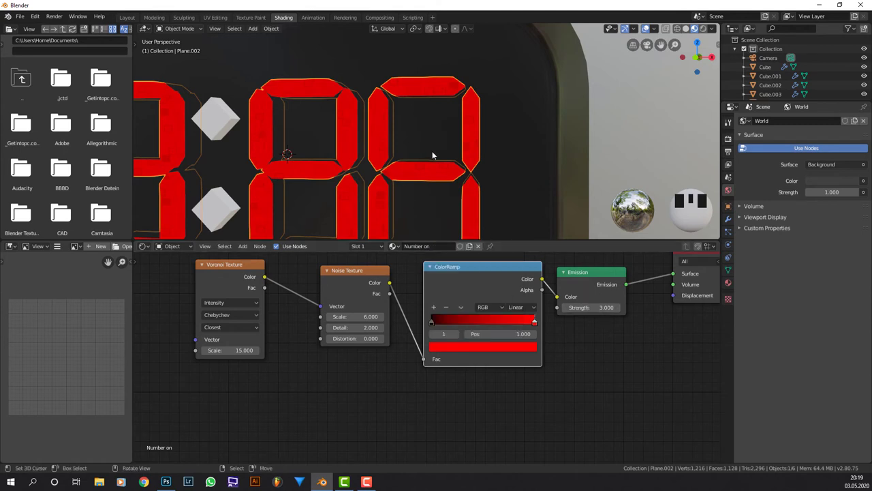
pyautogui.scroll(3)
pyautogui.scroll(-3)
pyautogui.moveTo(433, 156); pyautogui.dragTo(434, 322)
pyautogui.moveTo(434, 322); pyautogui.dragTo(444, 316)
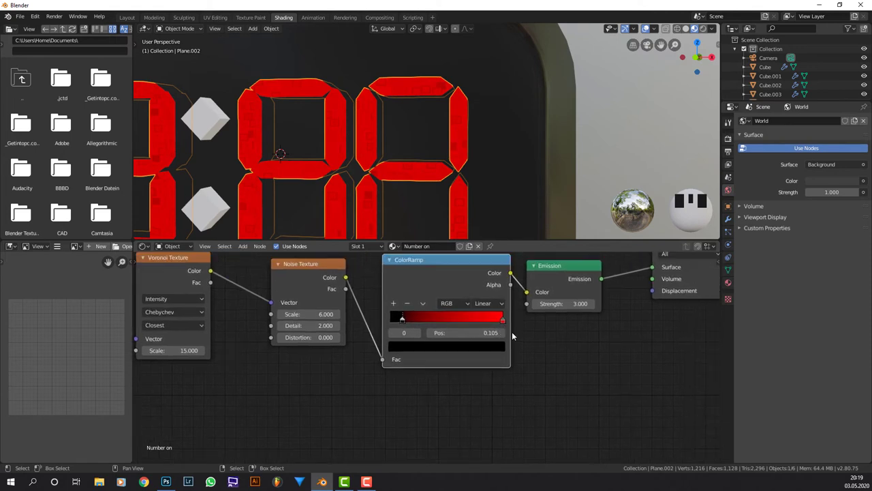
pyautogui.click(378, 310)
pyautogui.click(501, 307)
# Link the Number on material to the colon cubes and view the clock from the front
pyautogui.rightClick(214, 220)
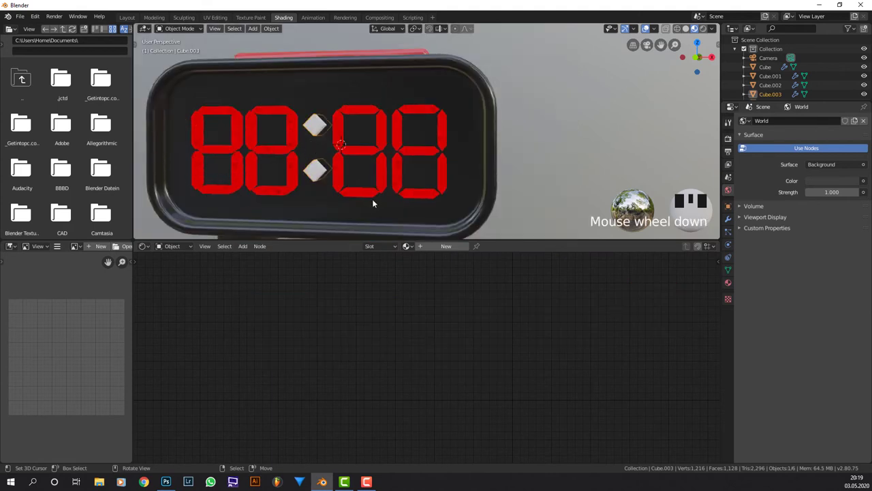
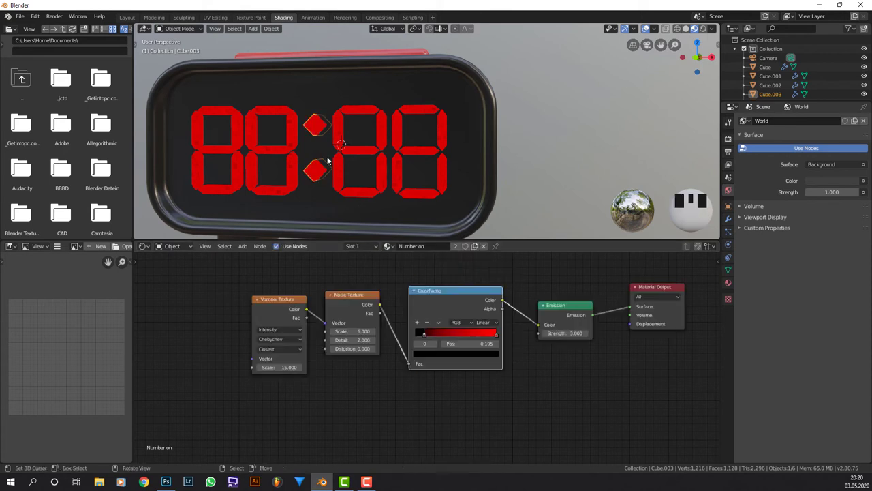
pyautogui.moveTo(340, 161); pyautogui.dragTo(523, 139)
pyautogui.press('KP_1')
pyautogui.scroll(3)
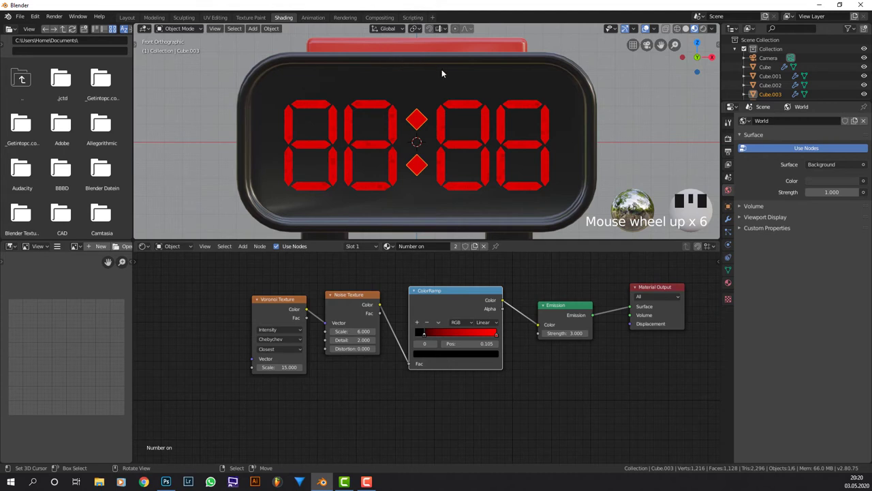
# Enter Edit Mode on the digits mesh in wireframe with the selection cleared
pyautogui.press('Tab')
pyautogui.press('Tab')
pyautogui.rightClick(396, 127)
pyautogui.press('Tab')
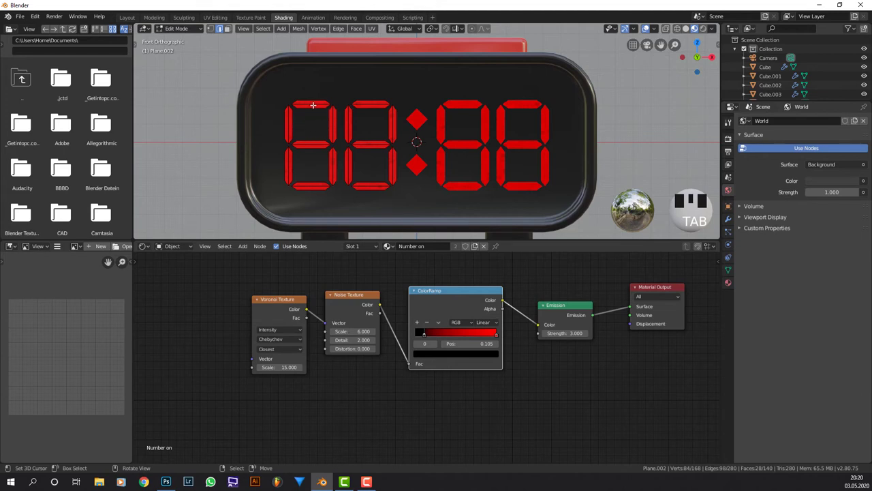
pyautogui.press('l')
pyautogui.press('a')
pyautogui.press('a')
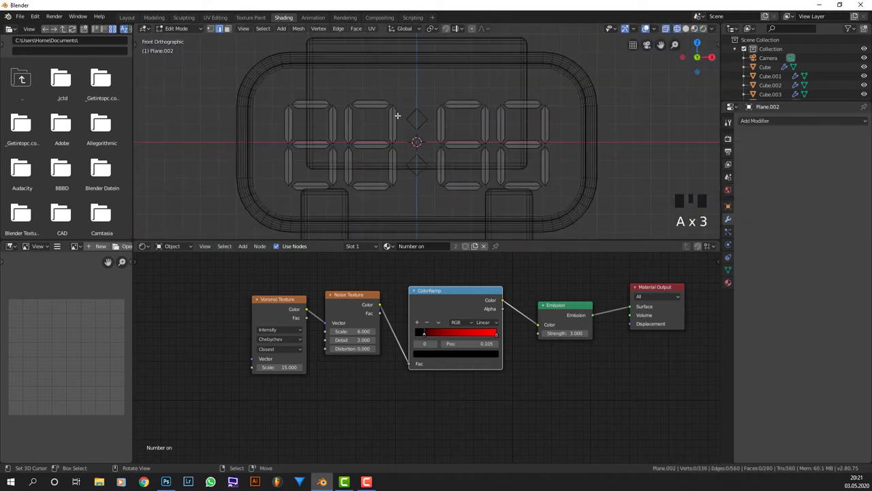
# L-select the segments that should light up, then invert the selection with Ctrl+I
pyautogui.press('l')
pyautogui.press('l')
pyautogui.press('l')
pyautogui.press('l')
pyautogui.press('l')
pyautogui.press('l')
pyautogui.press('l')
pyautogui.press('l')
pyautogui.press('l')
pyautogui.press('l')
pyautogui.press('l')
pyautogui.press('l')
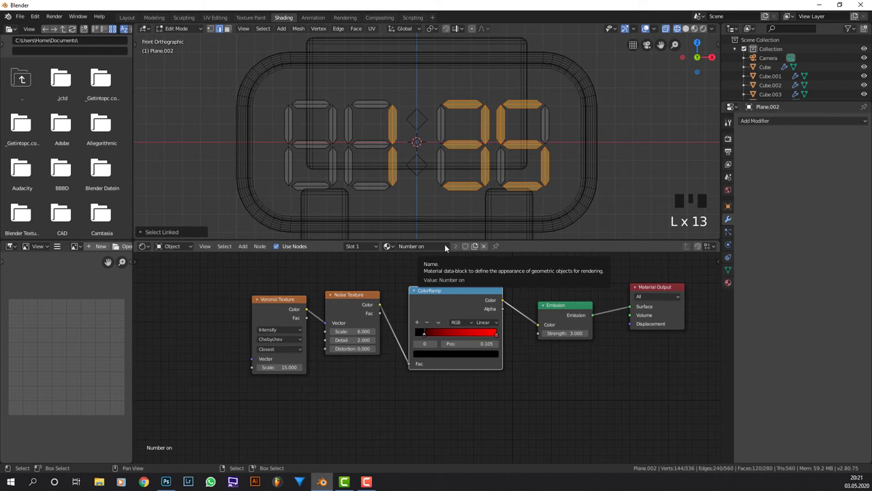
pyautogui.press('ctrl+i')
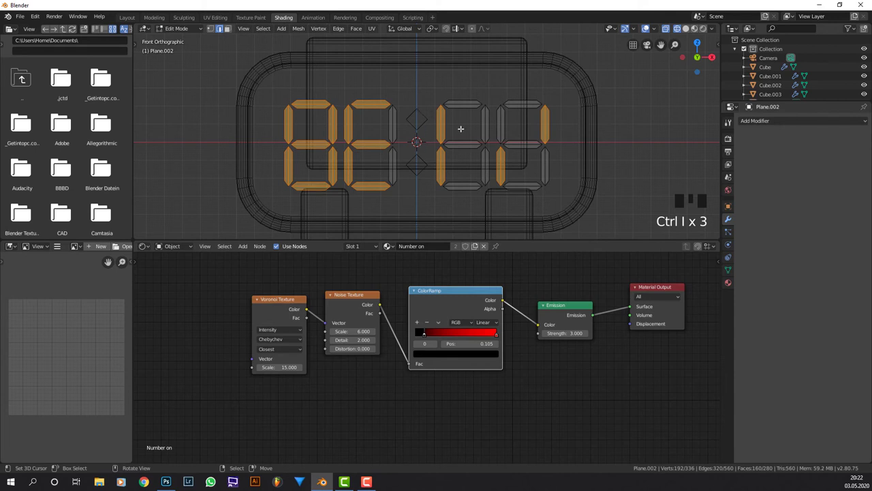
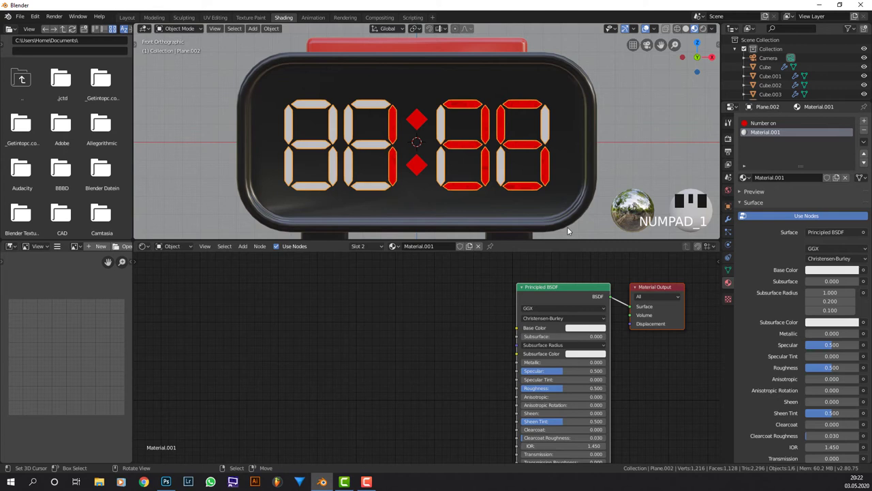
# Copy the Voronoi, Noise and ColorRamp nodes from Number on and paste them into Material.001
pyautogui.click(764, 124)
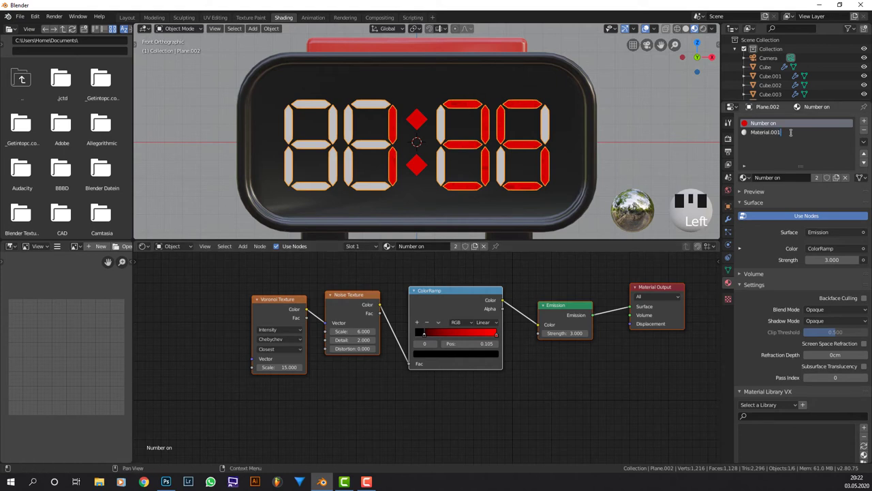
pyautogui.click(781, 133)
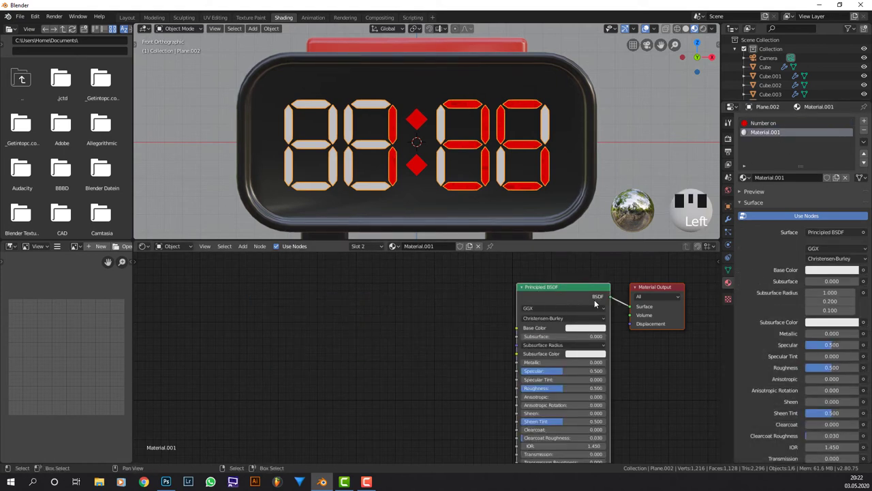
pyautogui.press('x')
pyautogui.press('ctrl+v')
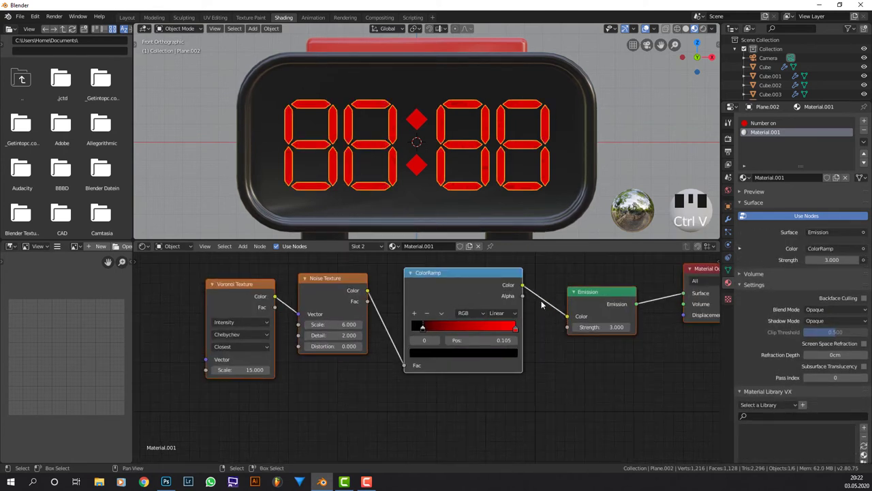
pyautogui.moveTo(521, 334); pyautogui.dragTo(515, 312)
pyautogui.click(515, 312)
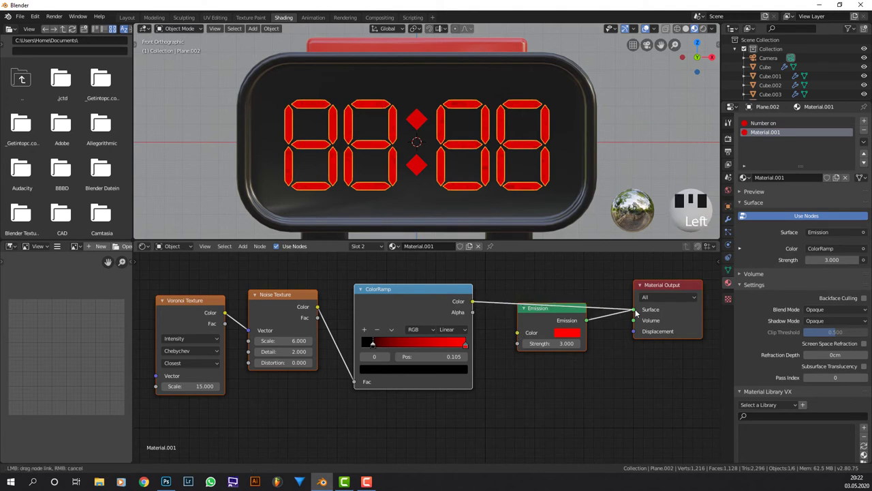
# Feed the ColorRamp into a Glass BSDF surface shader with roughness 0.4
pyautogui.click(574, 314)
pyautogui.press('x')
pyautogui.press('ctrl+z')
pyautogui.click(561, 315)
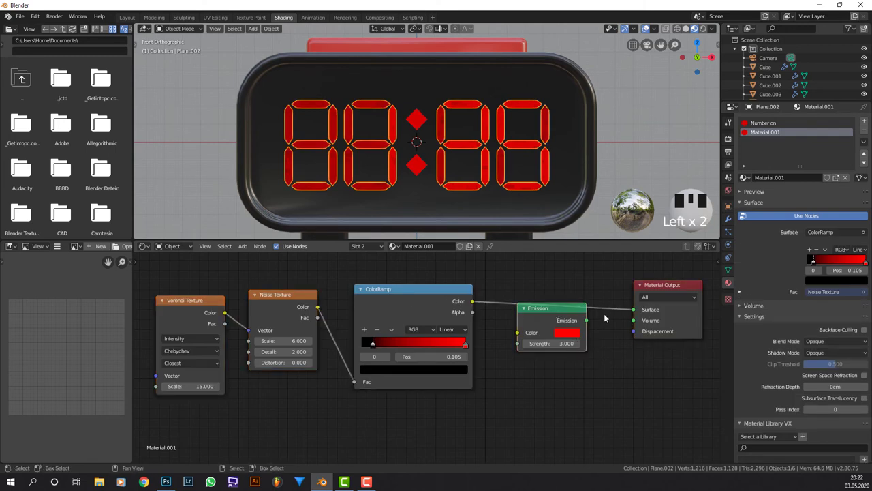
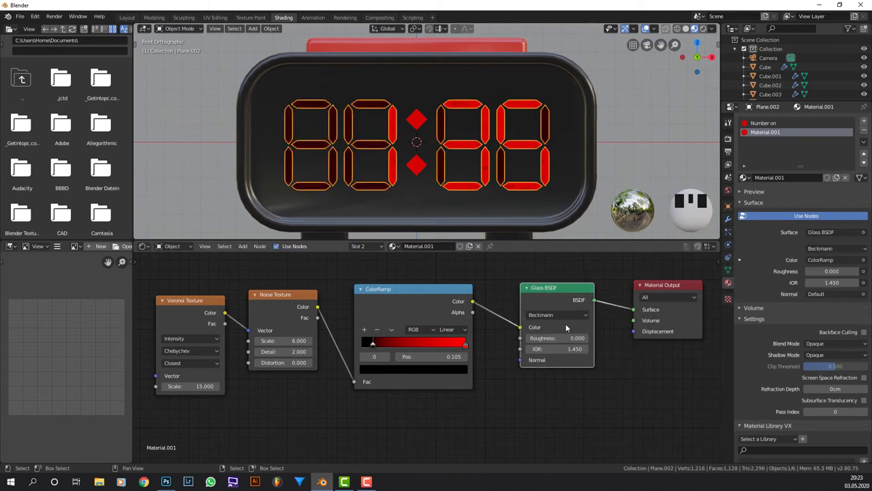
pyautogui.scroll(3)
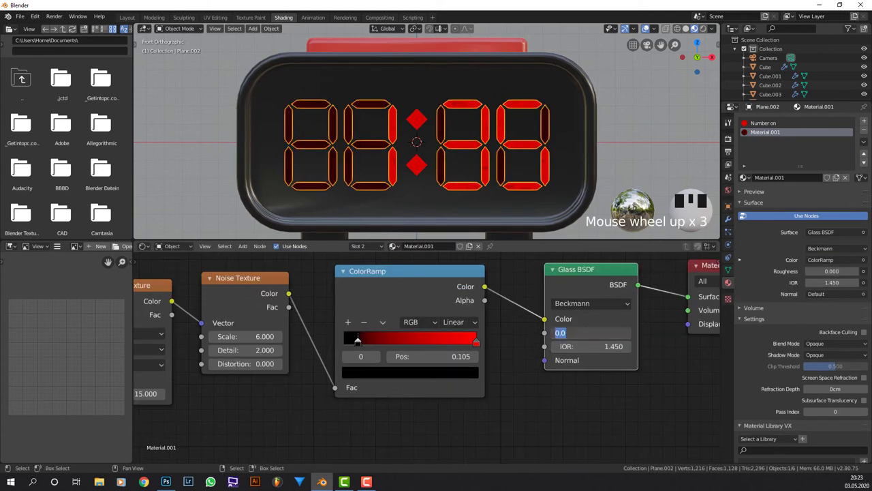
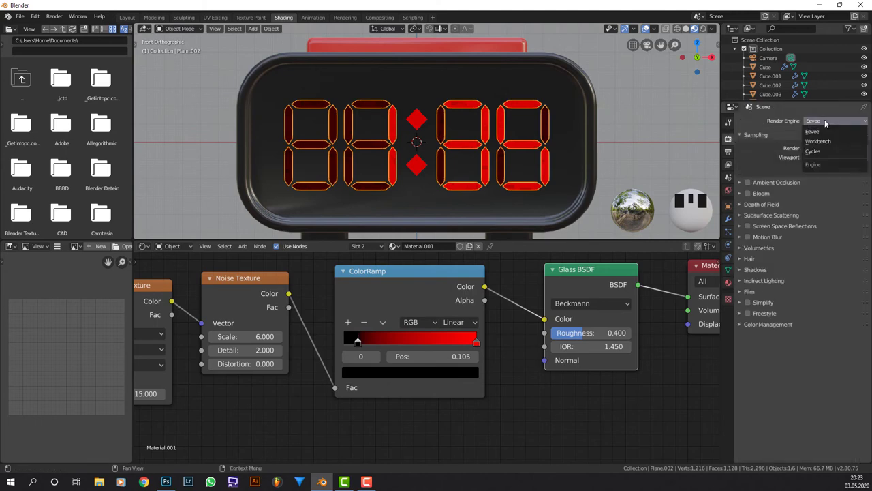
# Switch the render engine to Cycles, reframe the clock and show the Number on material's nodes
pyautogui.moveTo(830, 152); pyautogui.dragTo(705, 30)
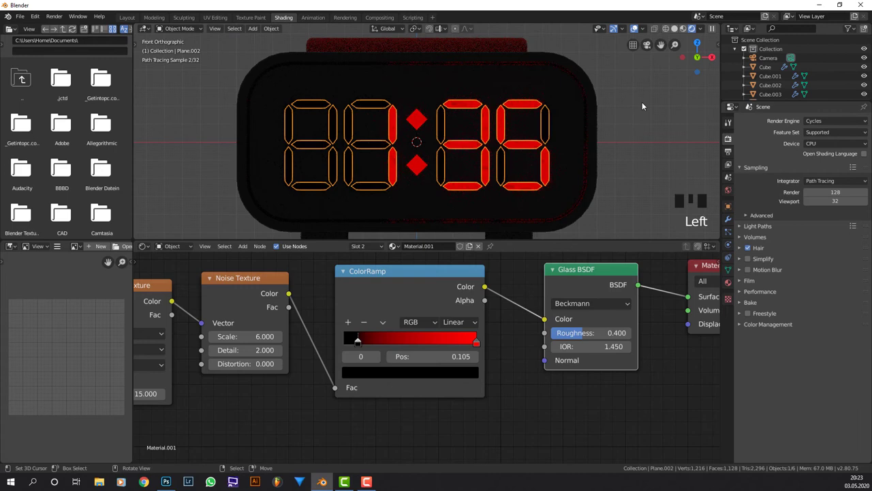
pyautogui.middleClick(566, 112)
pyautogui.scroll(-3)
pyautogui.scroll(-3)
pyautogui.moveTo(422, 160); pyautogui.dragTo(651, 282)
pyautogui.scroll(-3)
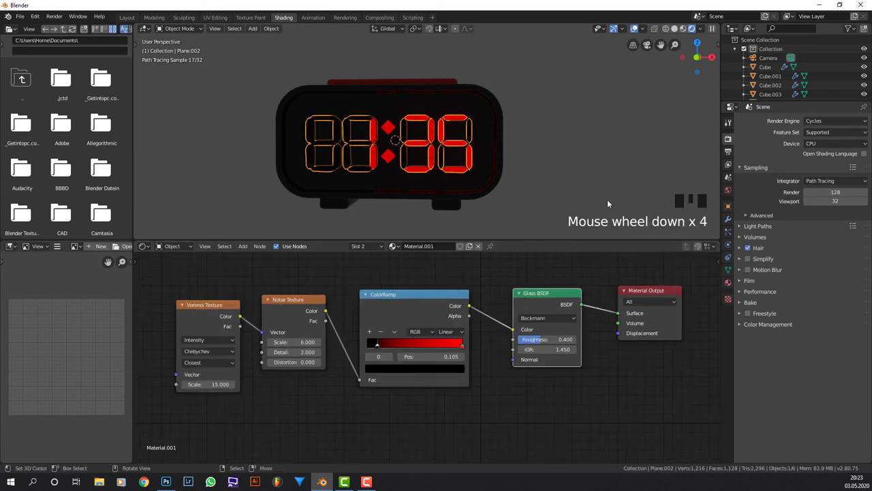
pyautogui.click(732, 284)
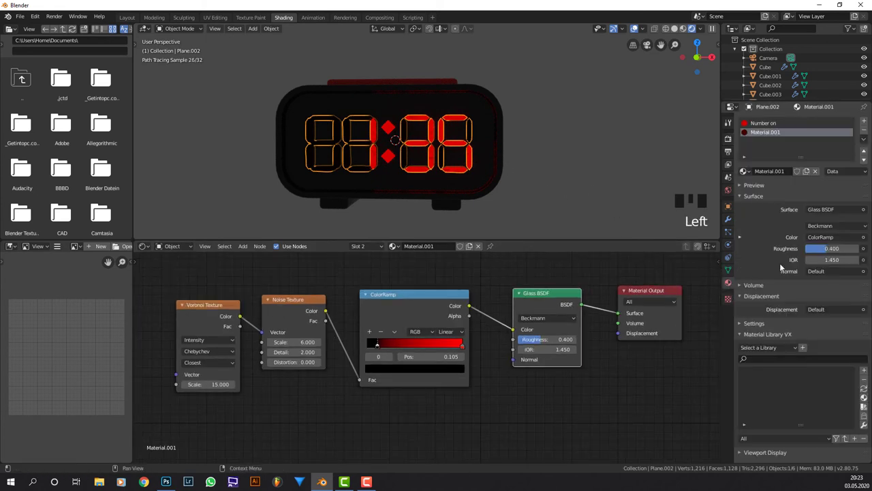
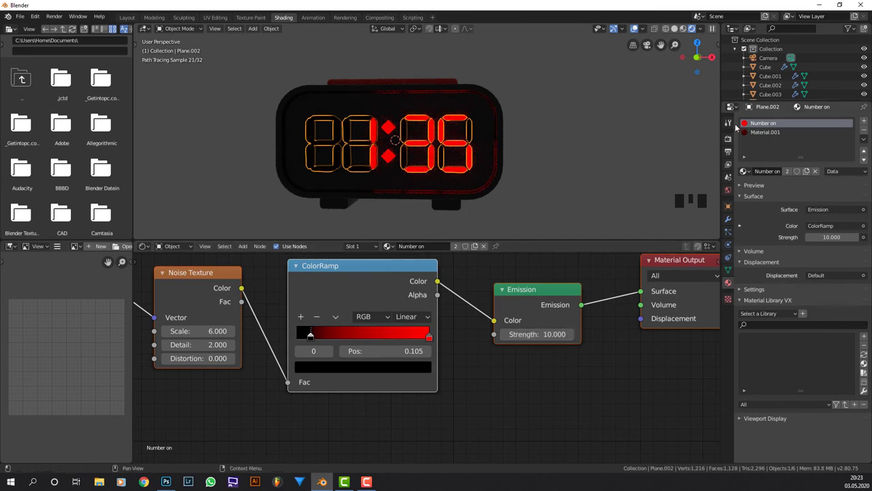
# In solid shading, add a new mesh plane to the scene via Shift+A
pyautogui.click(679, 25)
pyautogui.moveTo(586, 119); pyautogui.dragTo(593, 121)
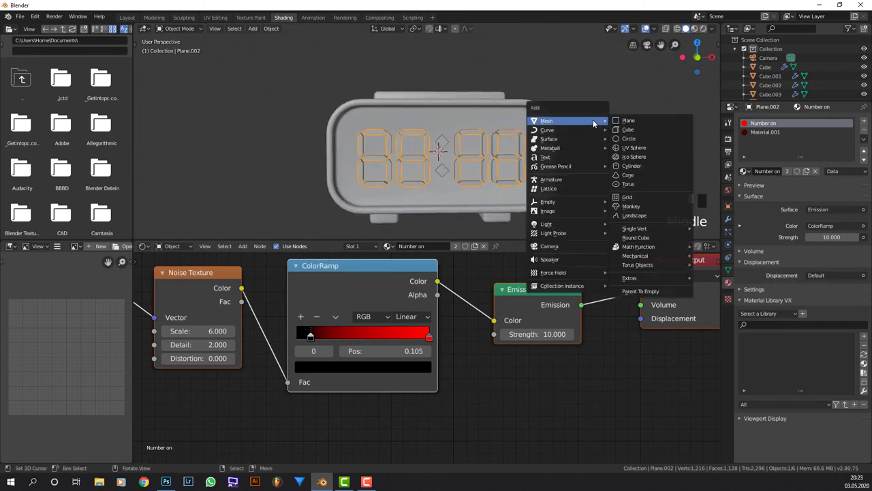
pyautogui.press('shift+a')
pyautogui.moveTo(531, 142); pyautogui.dragTo(440, 122)
pyautogui.scroll(-3)
pyautogui.scroll(-3)
pyautogui.middleClick(399, 131)
# From front ortho view, move the plane down along Z to sit just beneath the clock feet
pyautogui.press('KP_1')
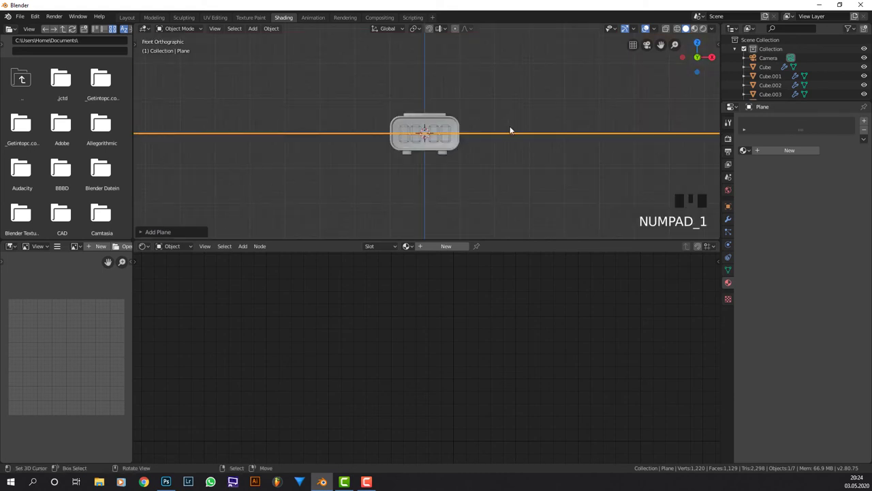
pyautogui.scroll(3)
pyautogui.scroll(3)
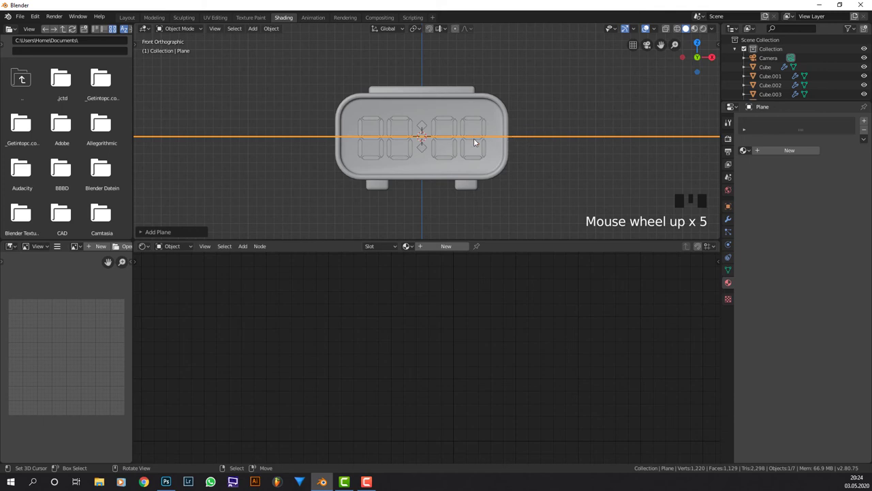
pyautogui.moveTo(501, 124); pyautogui.dragTo(471, 112)
pyautogui.press('g')
pyautogui.scroll(3)
pyautogui.moveTo(468, 137); pyautogui.dragTo(442, 108)
pyautogui.scroll(3)
pyautogui.press('g')
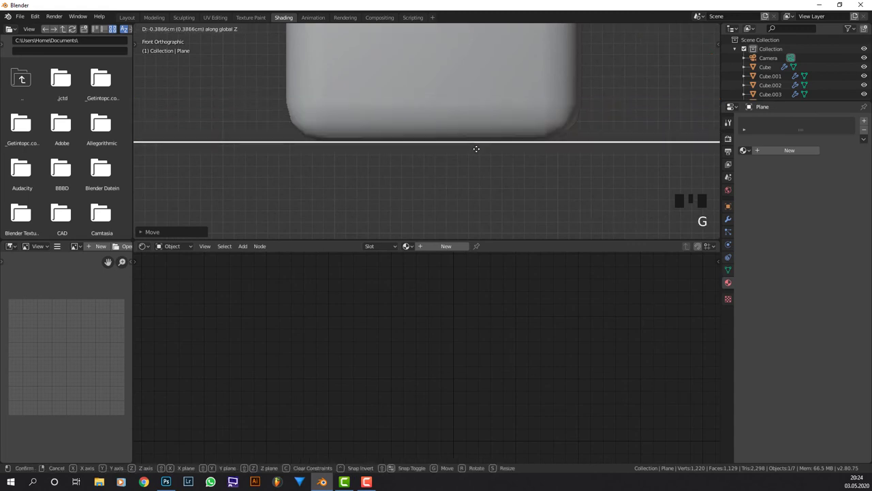
pyautogui.scroll(-3)
pyautogui.moveTo(532, 117); pyautogui.dragTo(520, 125)
pyautogui.moveTo(472, 126); pyautogui.dragTo(516, 121)
pyautogui.scroll(3)
pyautogui.scroll(-3)
# Scale the plane into a wide tabletop and extrude it into a thick slab
pyautogui.press('s')
pyautogui.moveTo(525, 130); pyautogui.dragTo(461, 122)
pyautogui.press('Tab')
pyautogui.press('e')
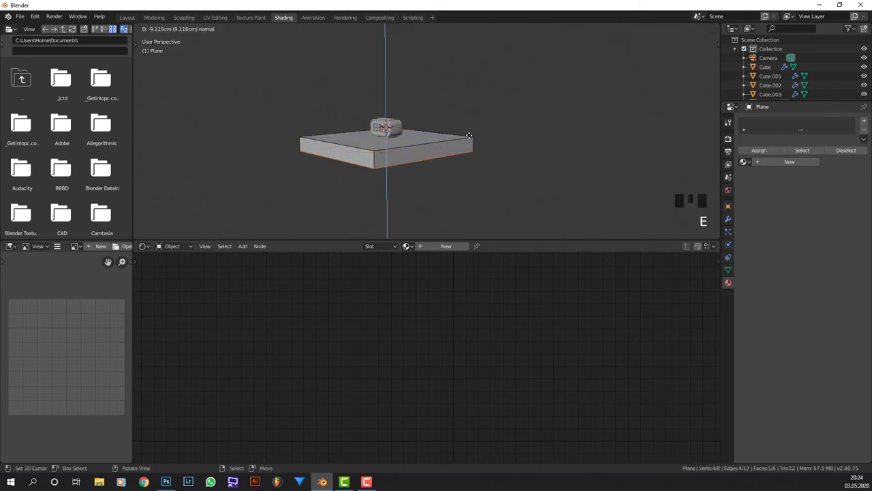
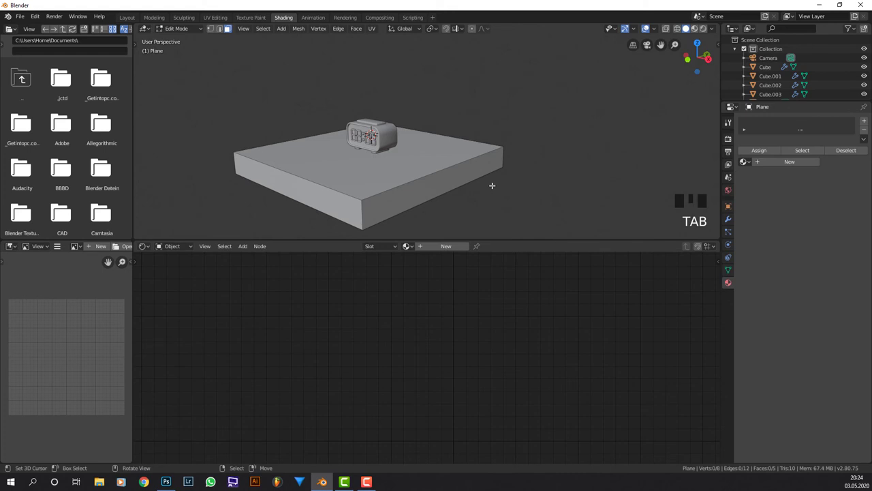
# Apply rotation and scale to the slab and add a Bevel modifier with wider width and more segments
pyautogui.press('Tab')
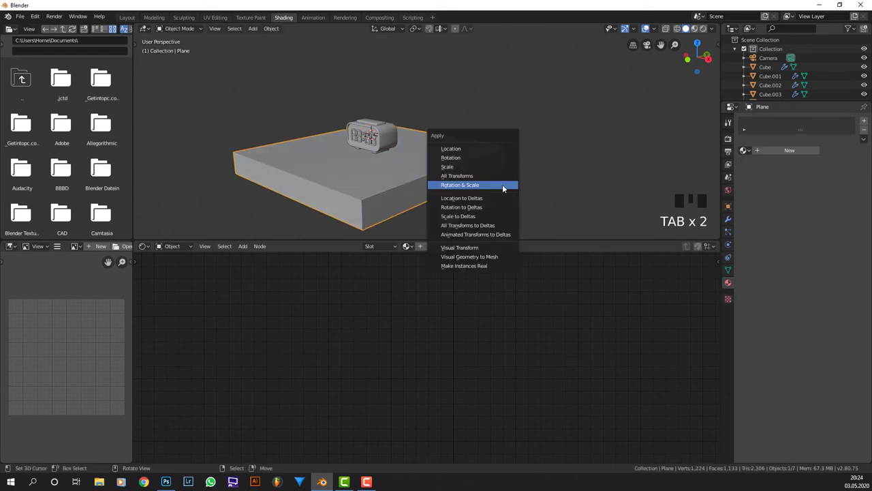
pyautogui.press('ctrl+a')
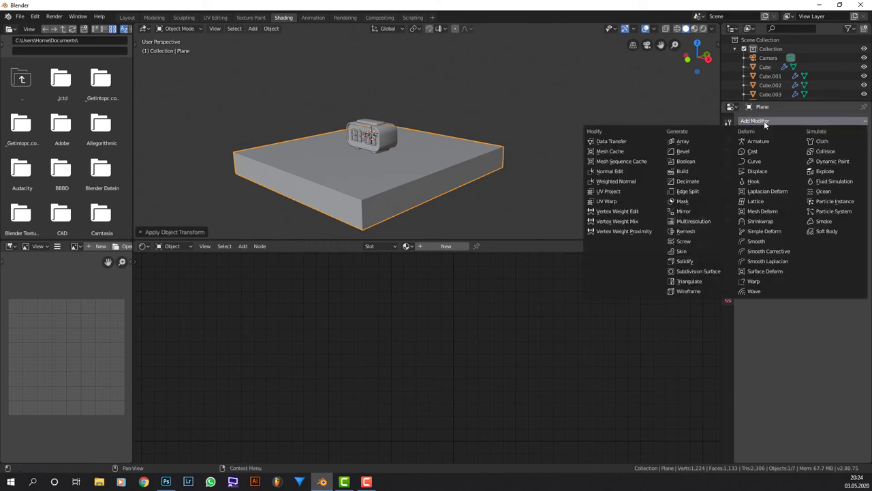
pyautogui.moveTo(705, 150); pyautogui.dragTo(460, 160)
pyautogui.scroll(3)
pyautogui.moveTo(744, 164); pyautogui.dragTo(573, 150)
pyautogui.press('w')
pyautogui.scroll(-3)
pyautogui.moveTo(501, 149); pyautogui.dragTo(454, 244)
# Give the slab a new black material (Material.002) with roughness 0.3
pyautogui.click(454, 244)
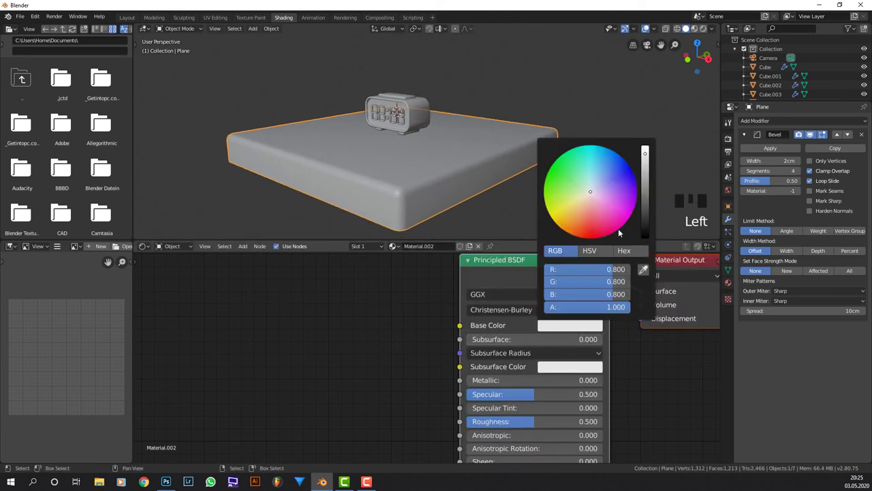
pyautogui.click(538, 367)
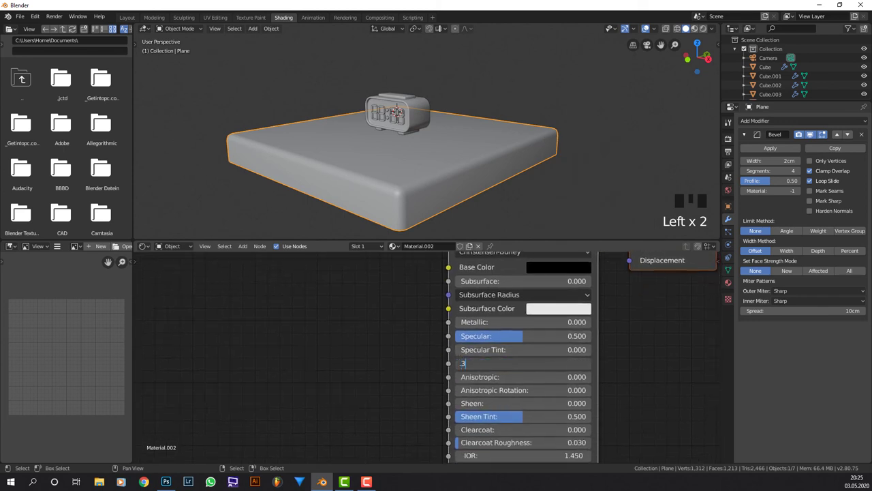
pyautogui.moveTo(527, 309); pyautogui.dragTo(551, 361)
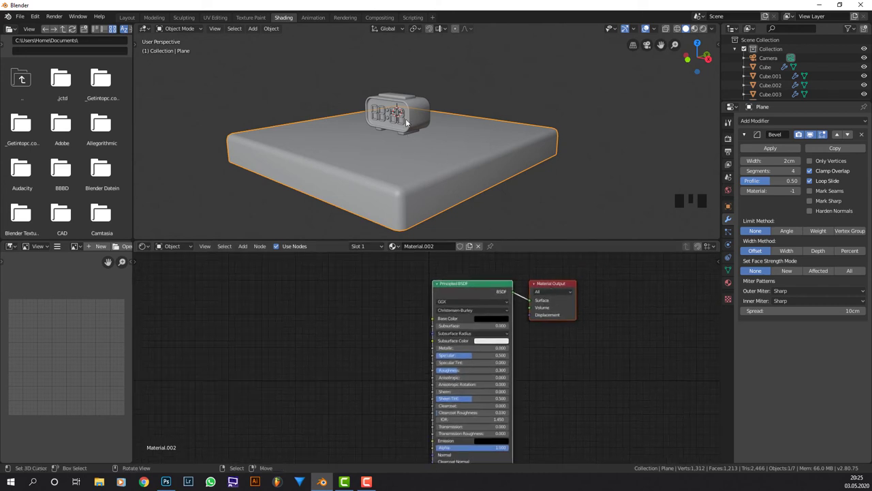
pyautogui.rightClick(422, 115)
# Preview the glowing clock and black slab in Rendered shading from several angles, then return to Solid
pyautogui.scroll(3)
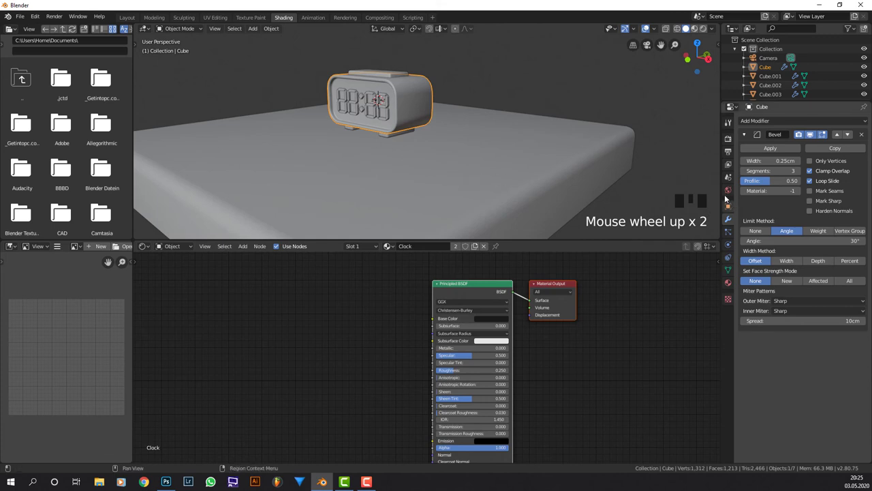
pyautogui.scroll(-3)
pyautogui.click(706, 29)
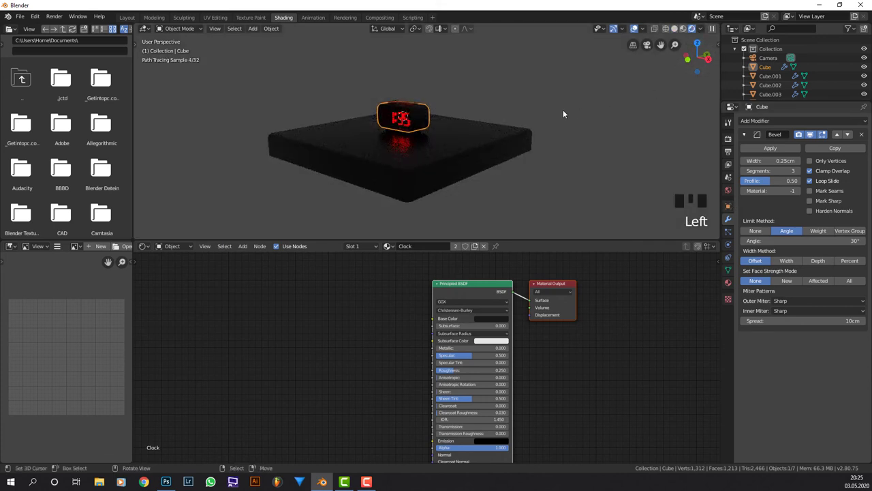
pyautogui.moveTo(567, 111); pyautogui.dragTo(626, 126)
pyautogui.scroll(-3)
pyautogui.scroll(3)
pyautogui.moveTo(557, 128); pyautogui.dragTo(454, 250)
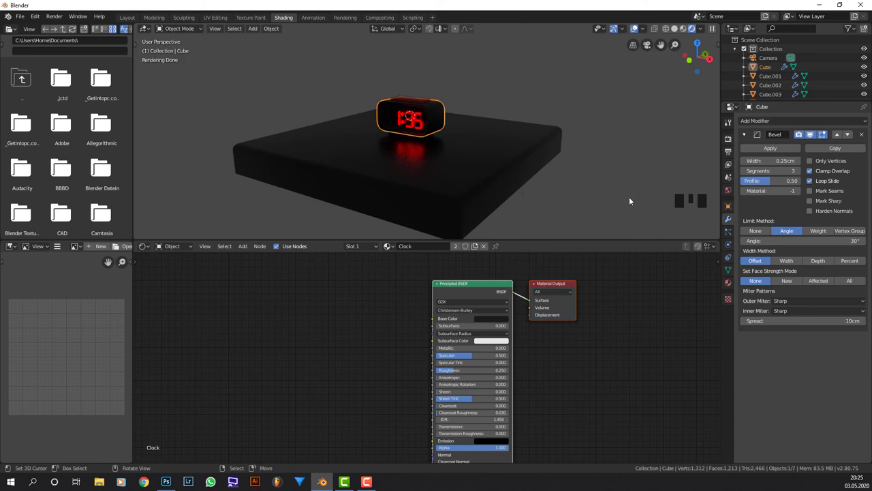
pyautogui.click(682, 31)
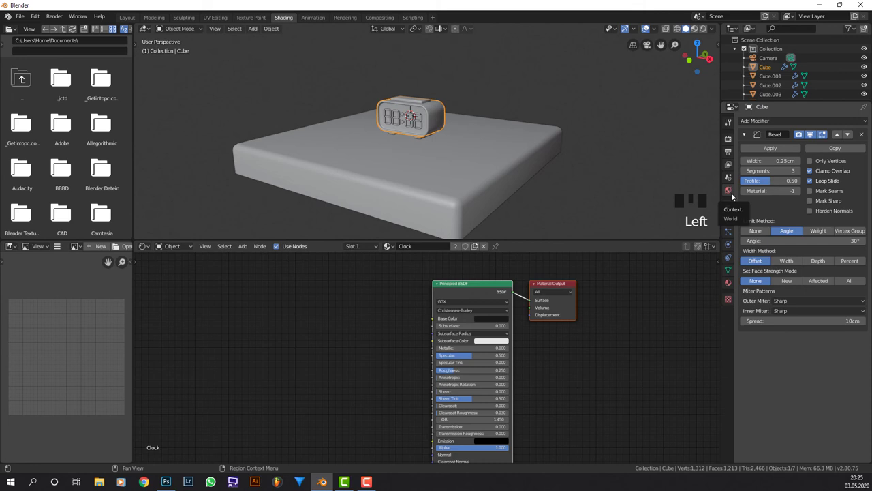
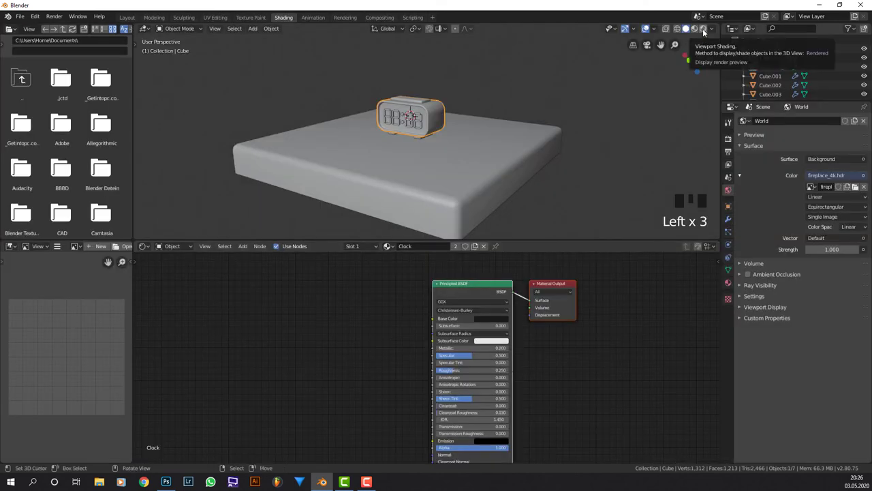
# Preview the clock lit by the fireplace room HDRI in Rendered shading and orbit around it
pyautogui.click(706, 30)
pyautogui.moveTo(542, 167); pyautogui.dragTo(635, 28)
pyautogui.click(635, 27)
pyautogui.scroll(3)
pyautogui.moveTo(527, 111); pyautogui.dragTo(506, 146)
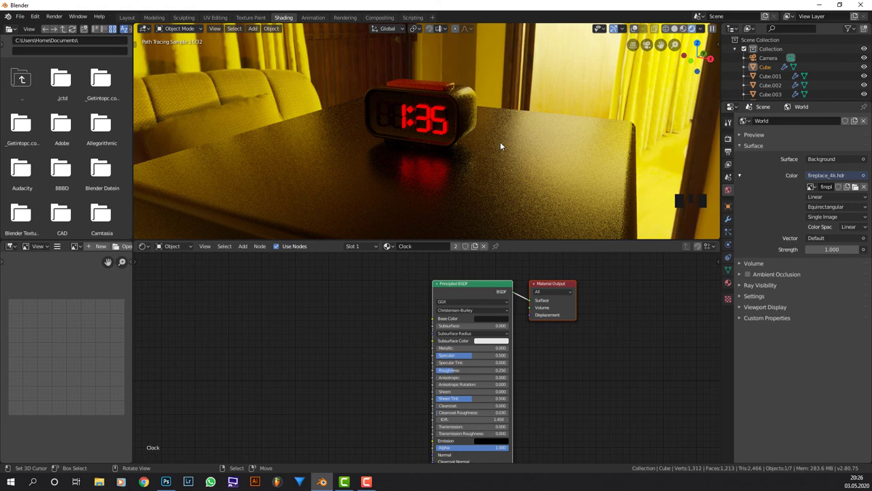
# Fly the scene camera into a close-up framing of the glowing clock and keep that position
pyautogui.press('KP_0')
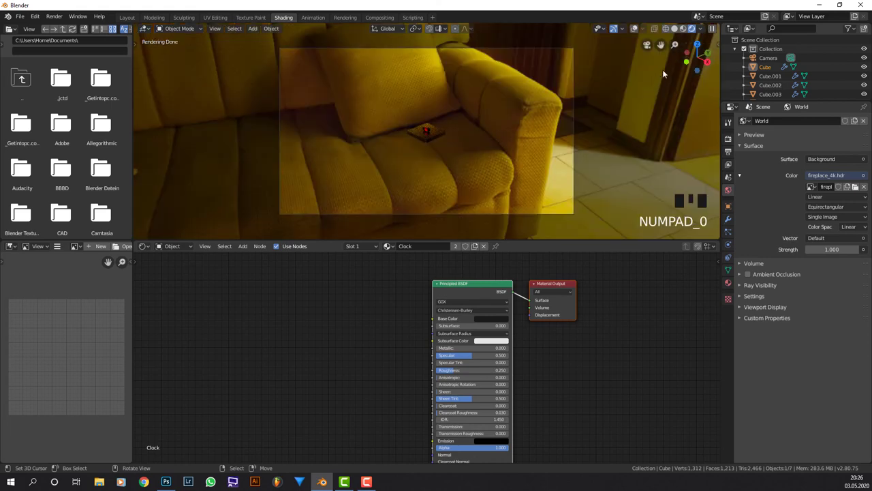
pyautogui.press('shift+f')
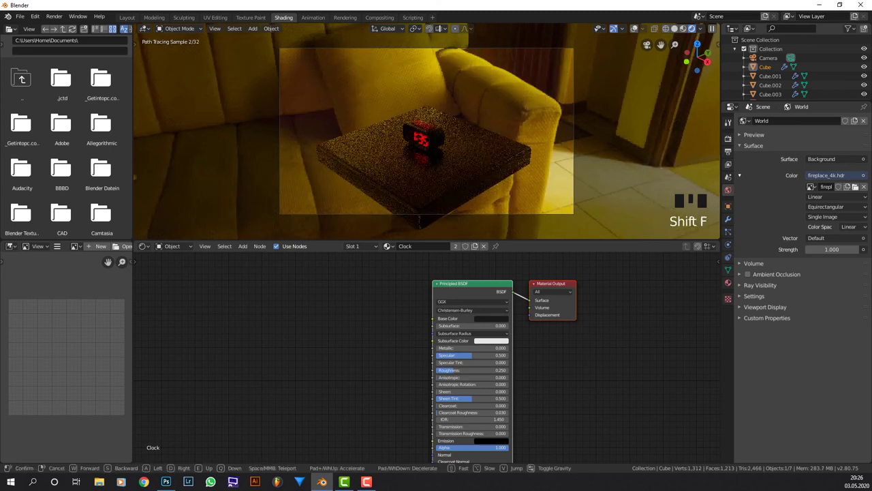
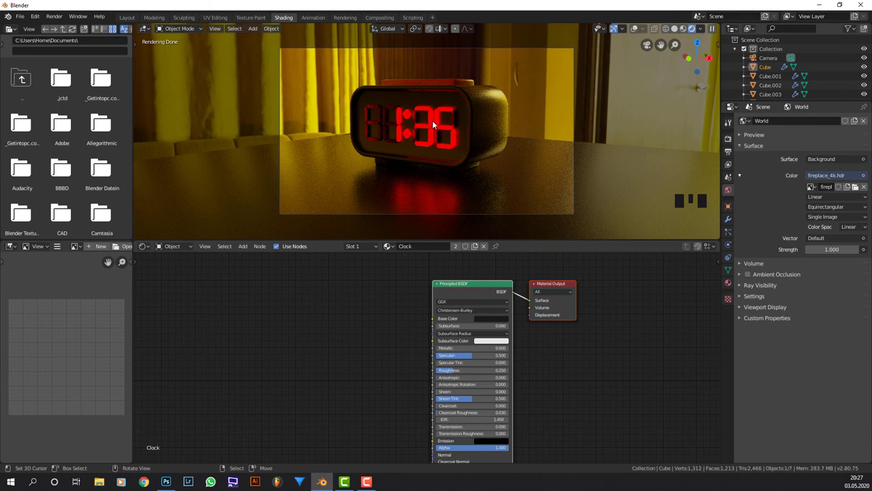
pyautogui.click(434, 123)
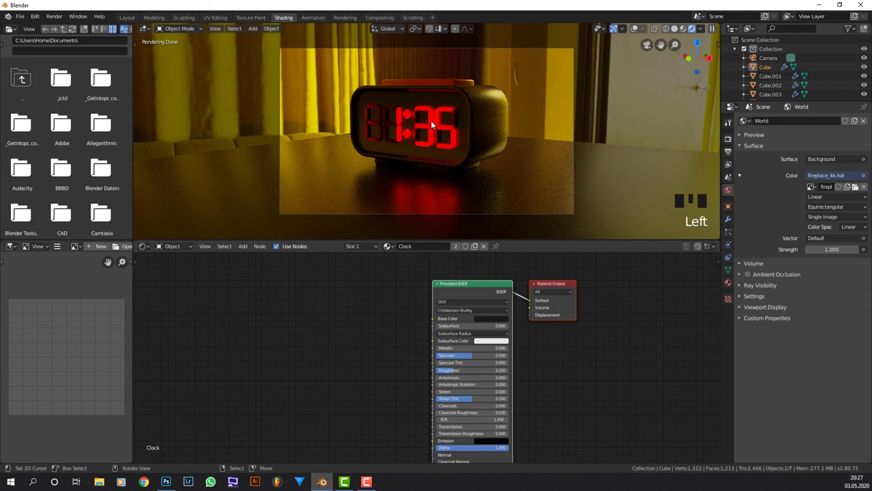
pyautogui.moveTo(639, 30); pyautogui.dragTo(433, 128)
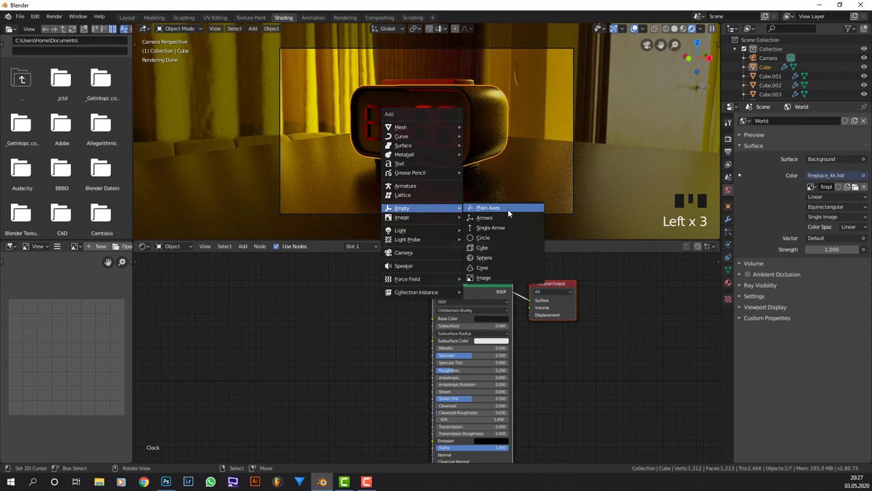
# Scale the new empty down at the clock digits and reveal the camera's depth-of-field settings
pyautogui.press('s')
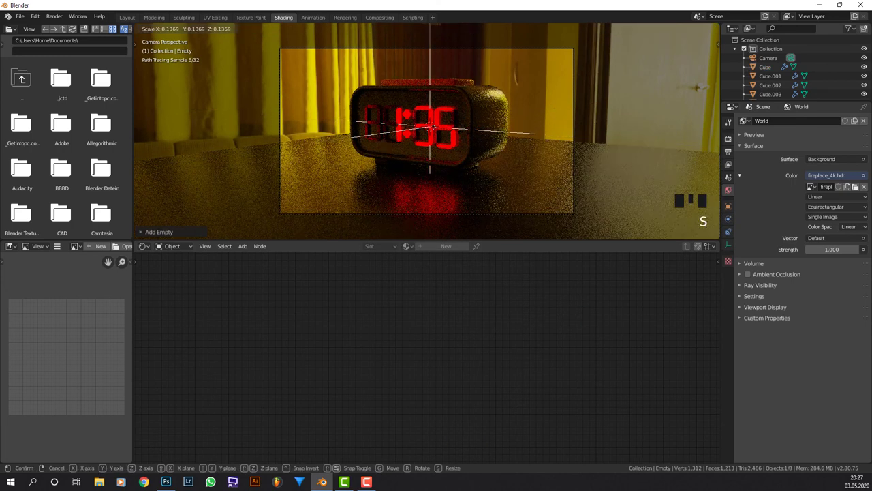
pyautogui.press('s')
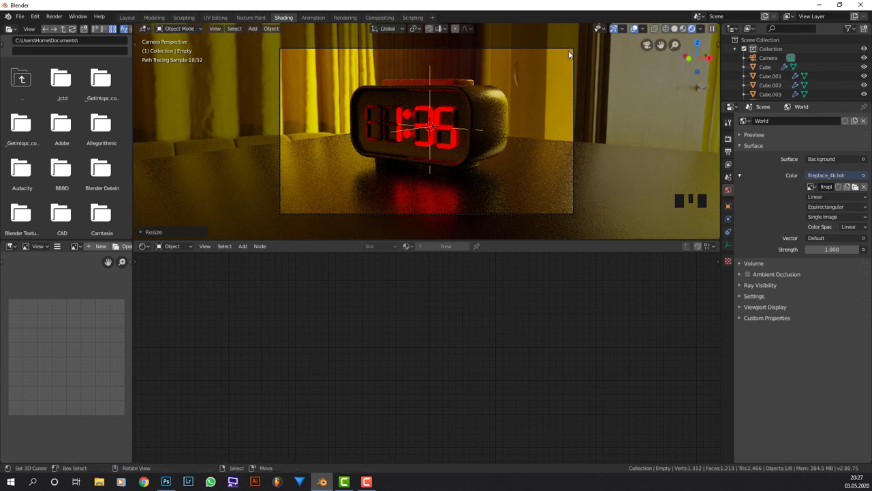
pyautogui.rightClick(569, 49)
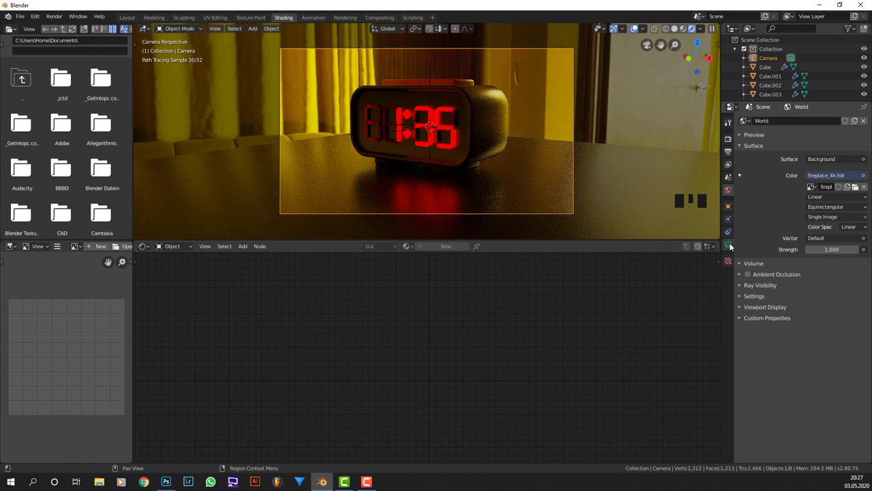
pyautogui.moveTo(733, 245); pyautogui.dragTo(751, 279)
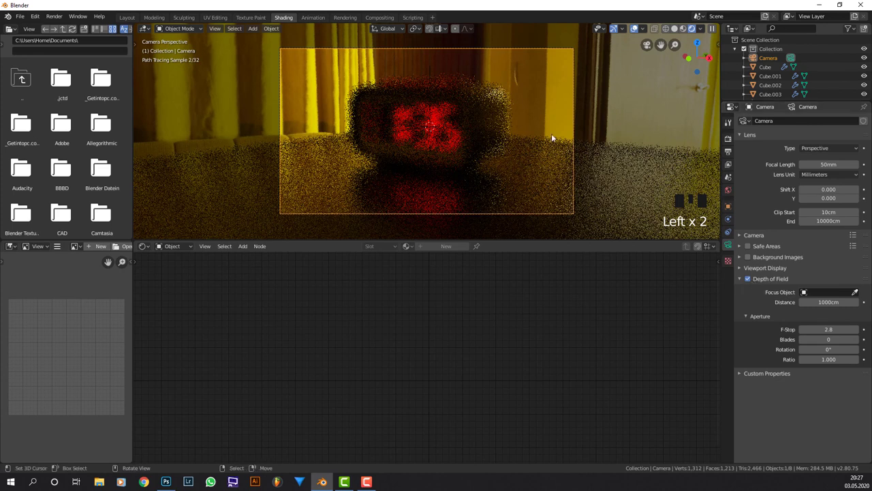